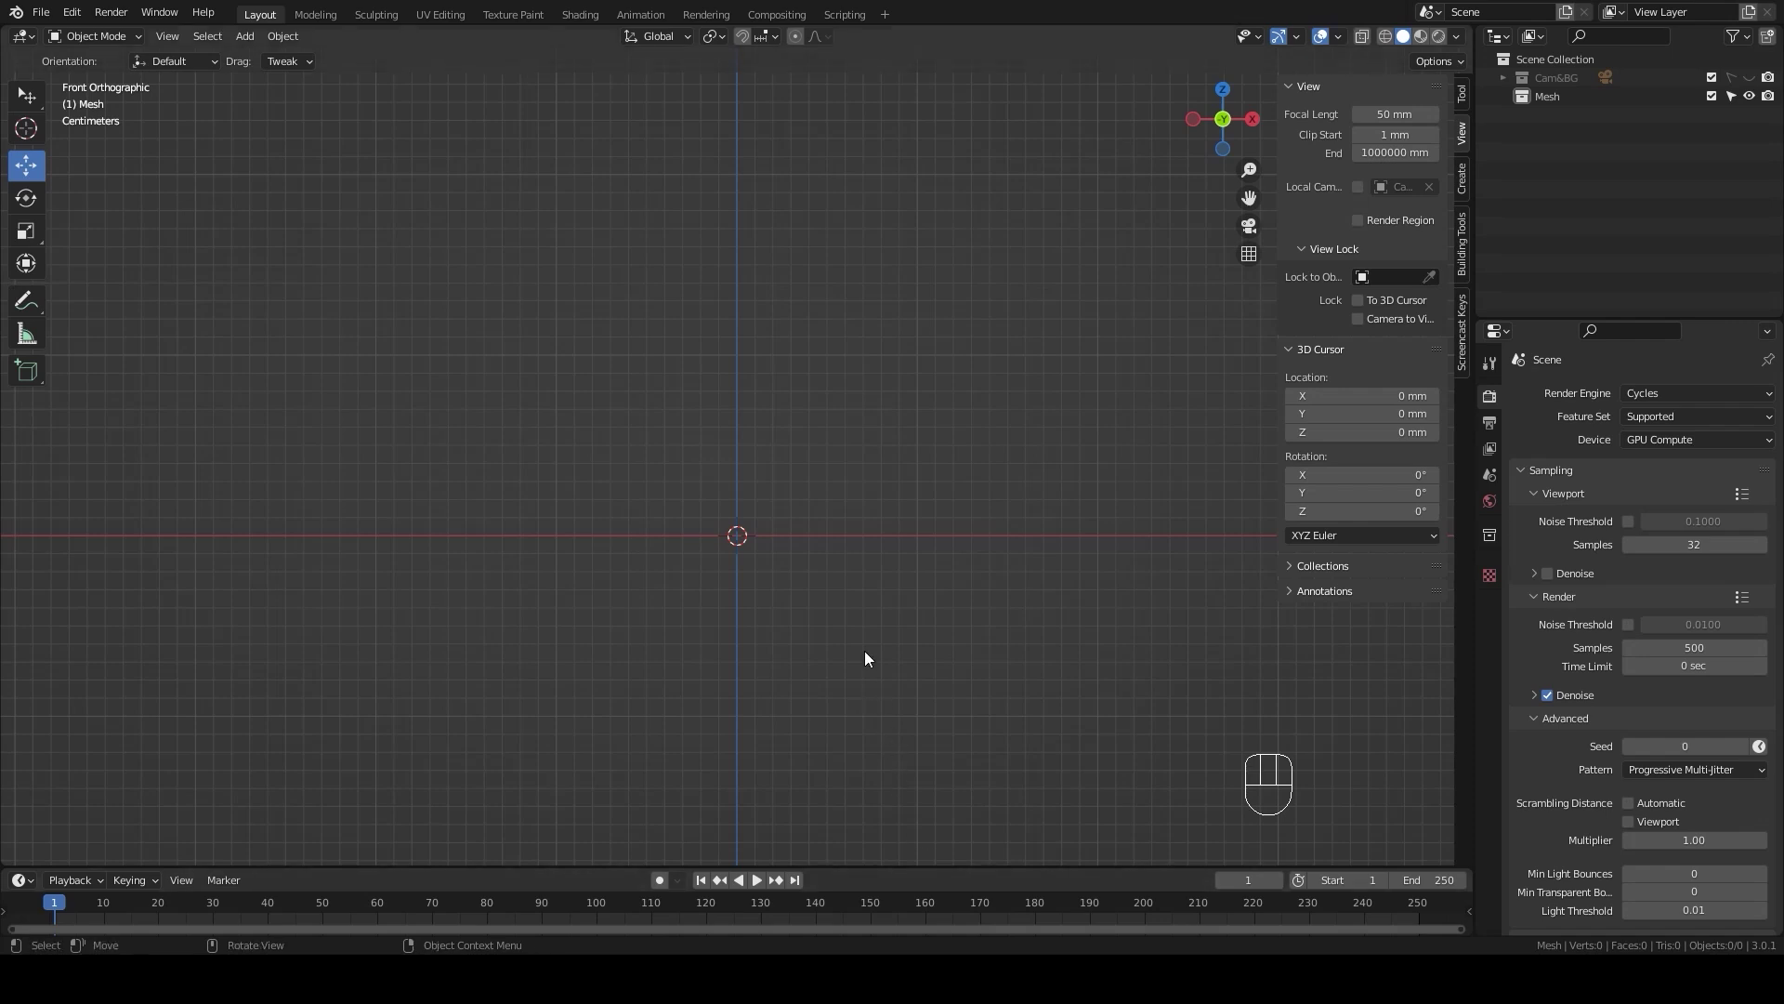
Step: Add a 100 mm cube at the scene centre and enter Edit Mode on its mesh
key(shift+a)
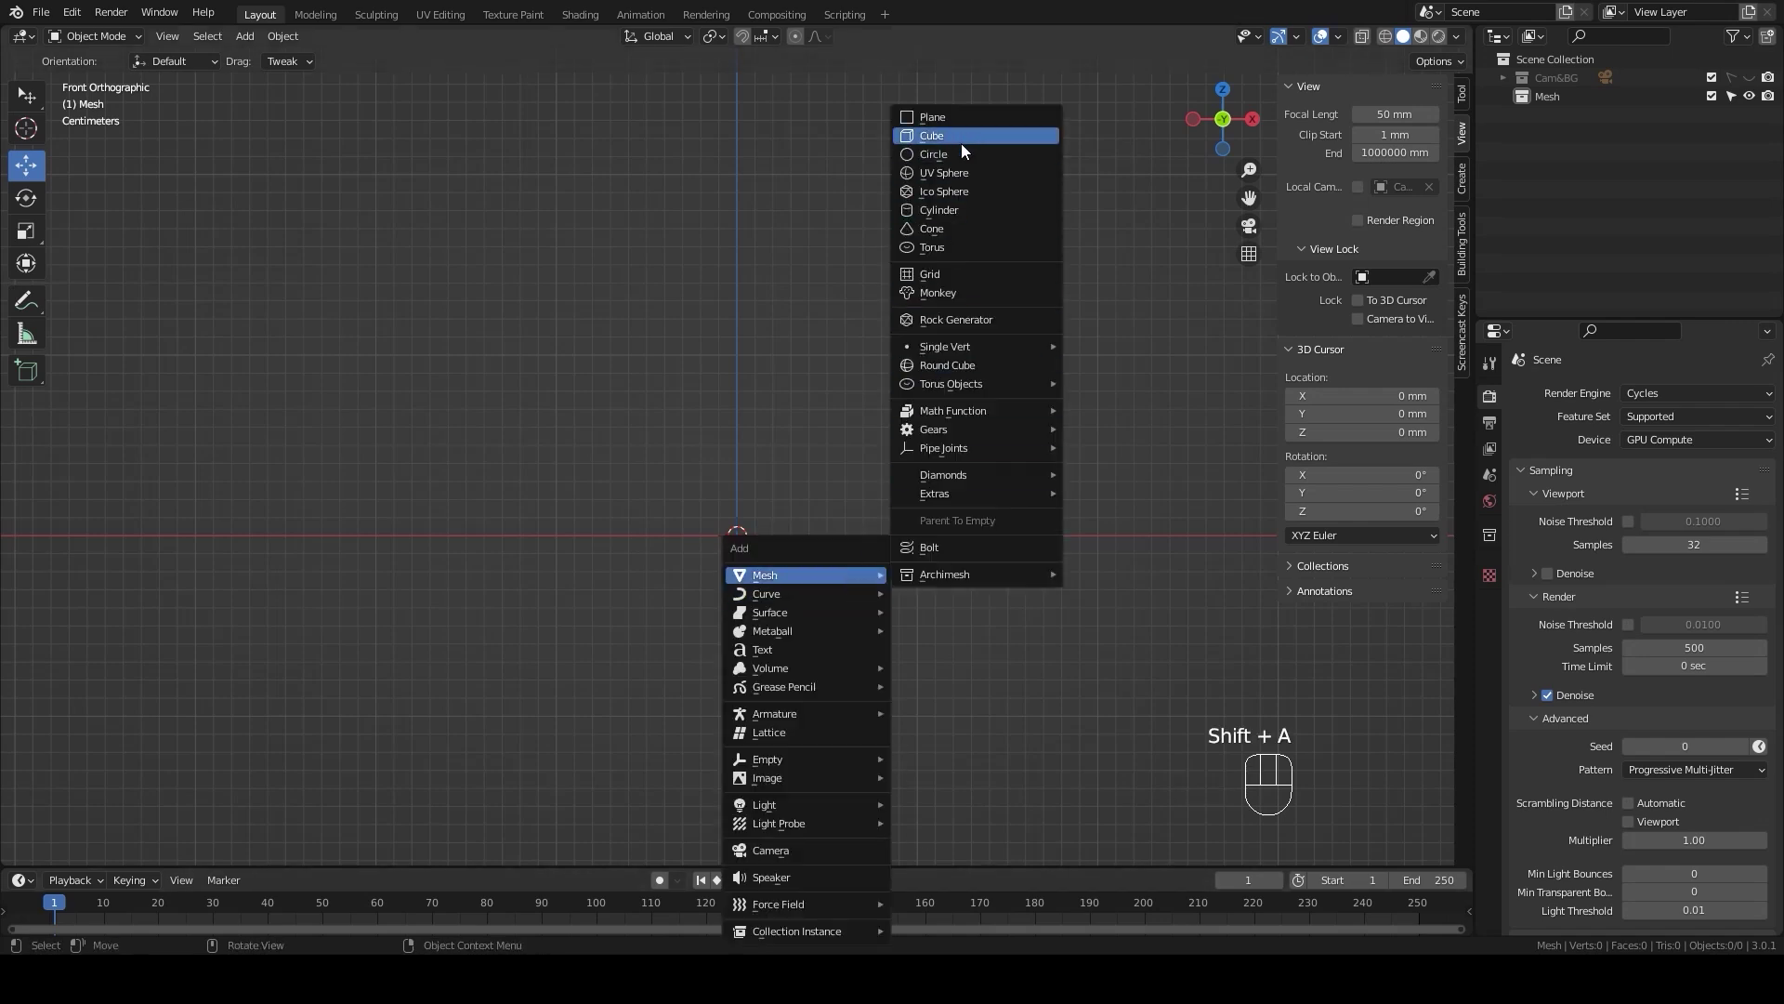
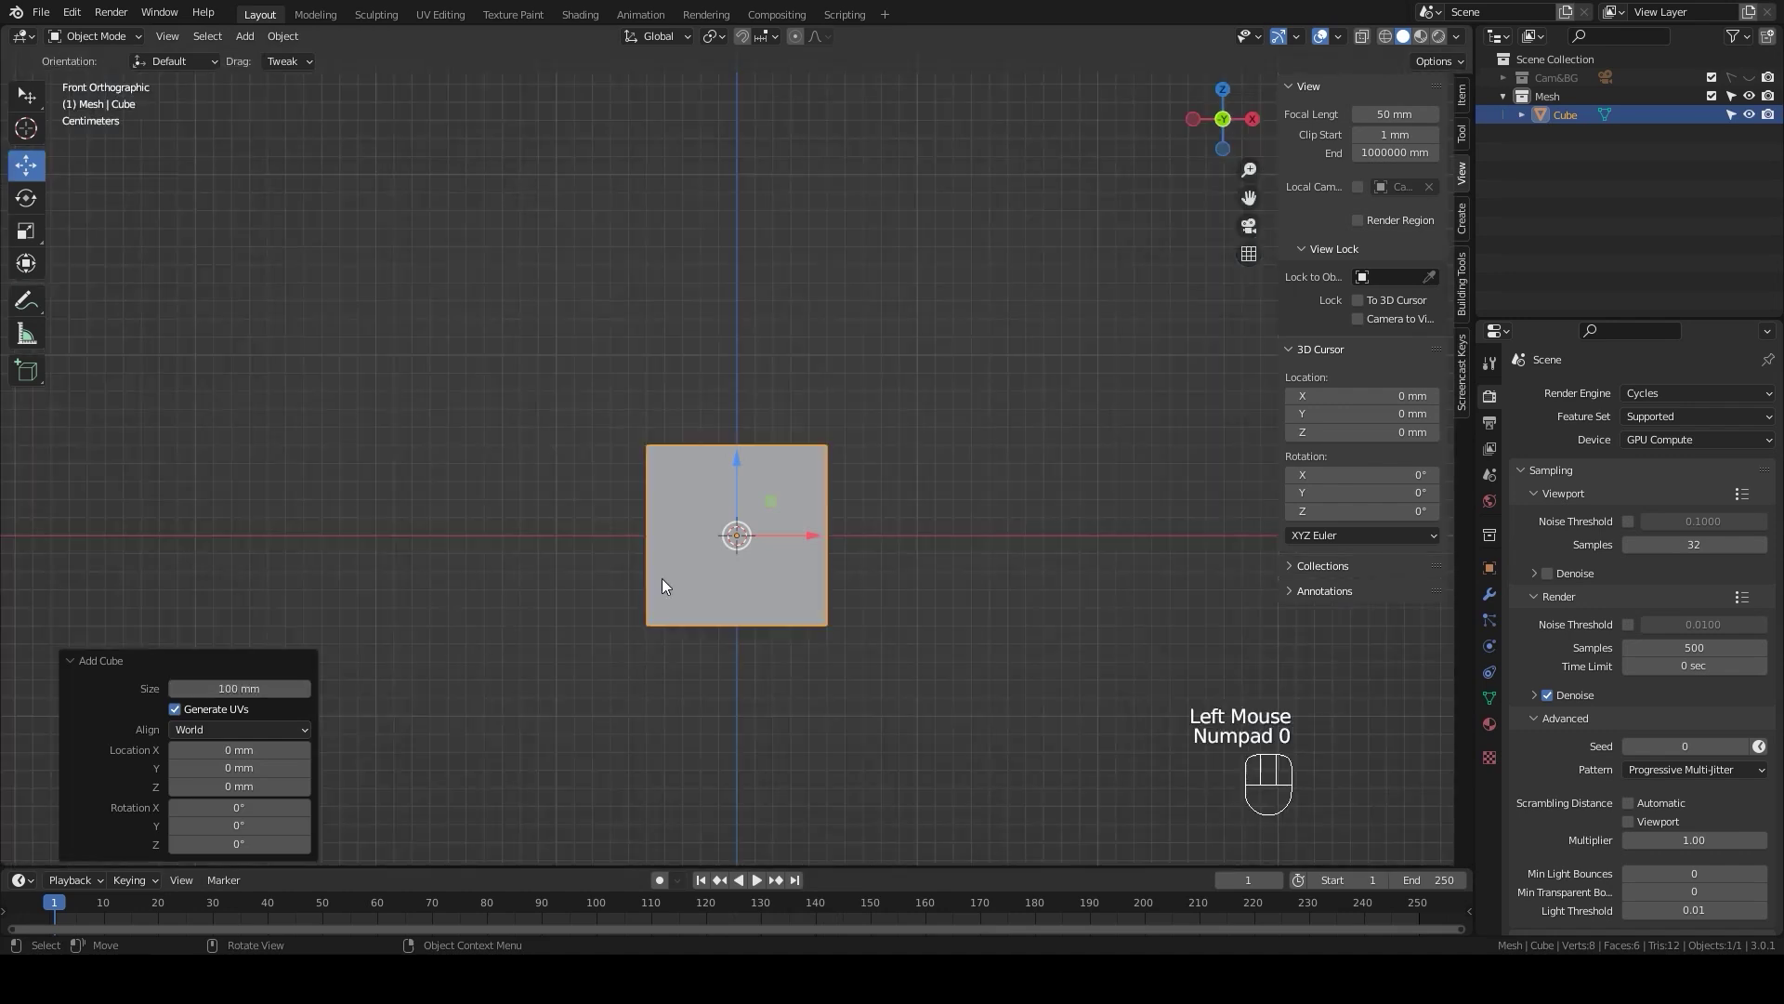
scroll(up, 3)
key(Tab)
scroll(up, 3)
Step: Loop-cut the cube with 4 cuts along each axis for a 5×5 face grid
key(ctrl+r)
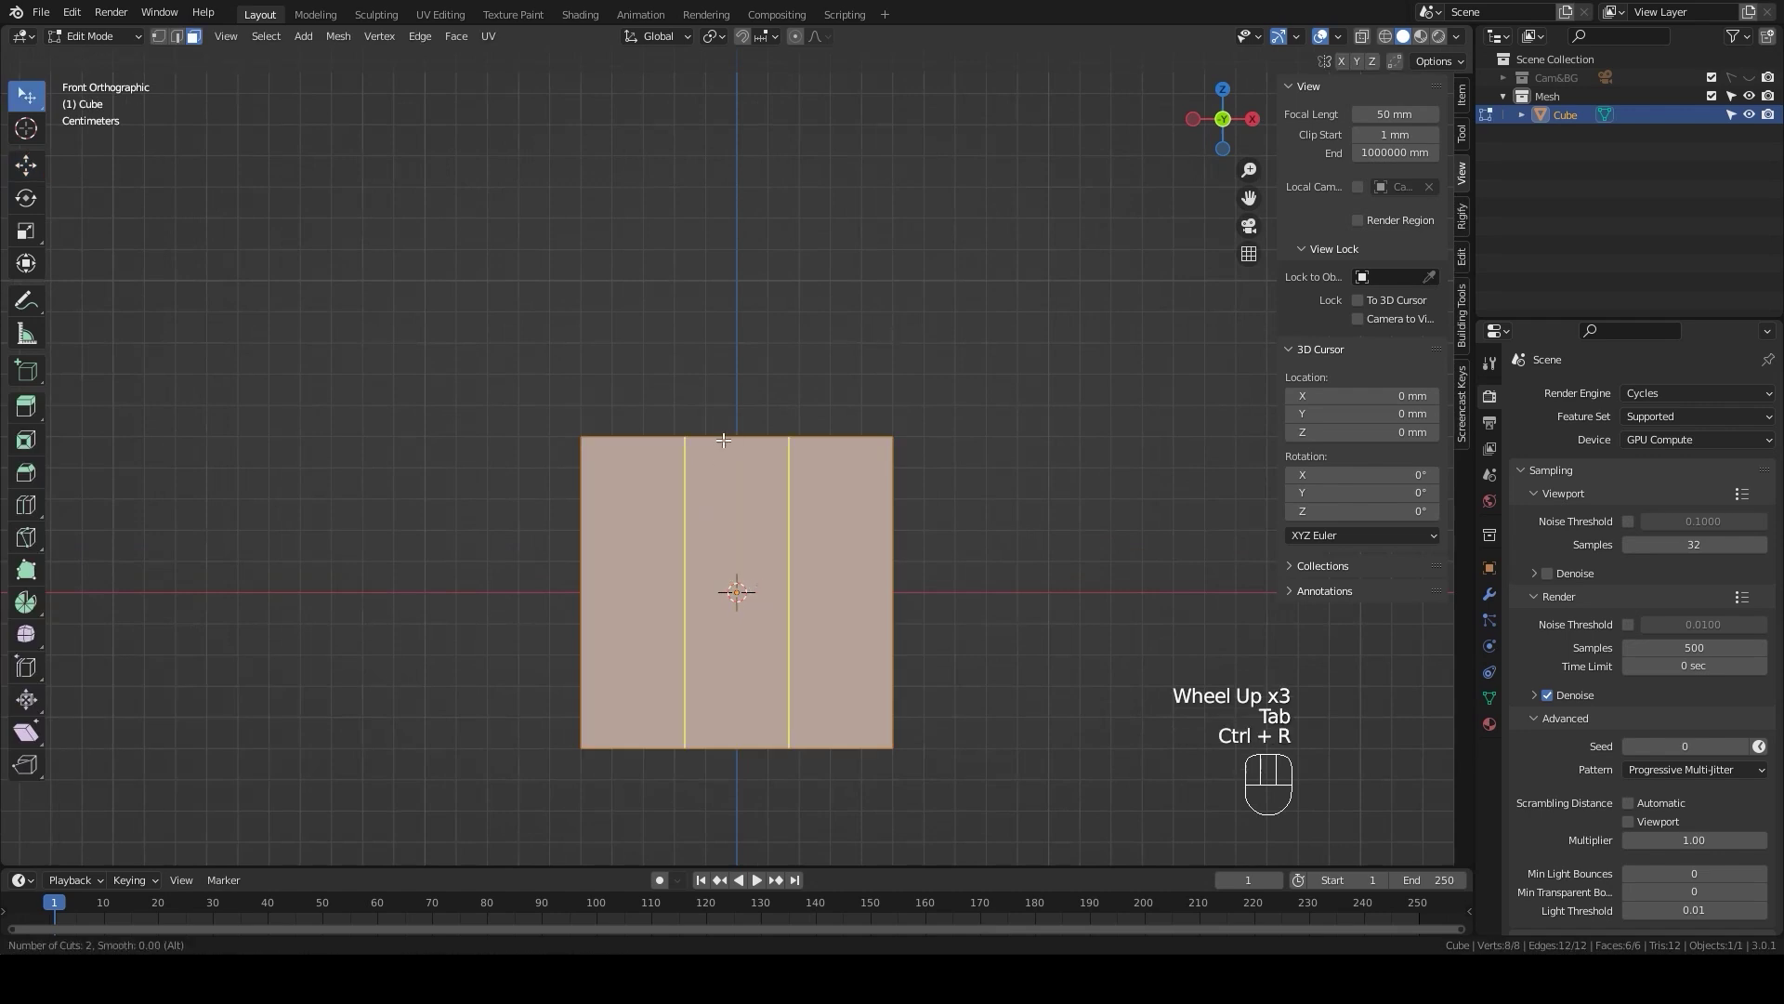
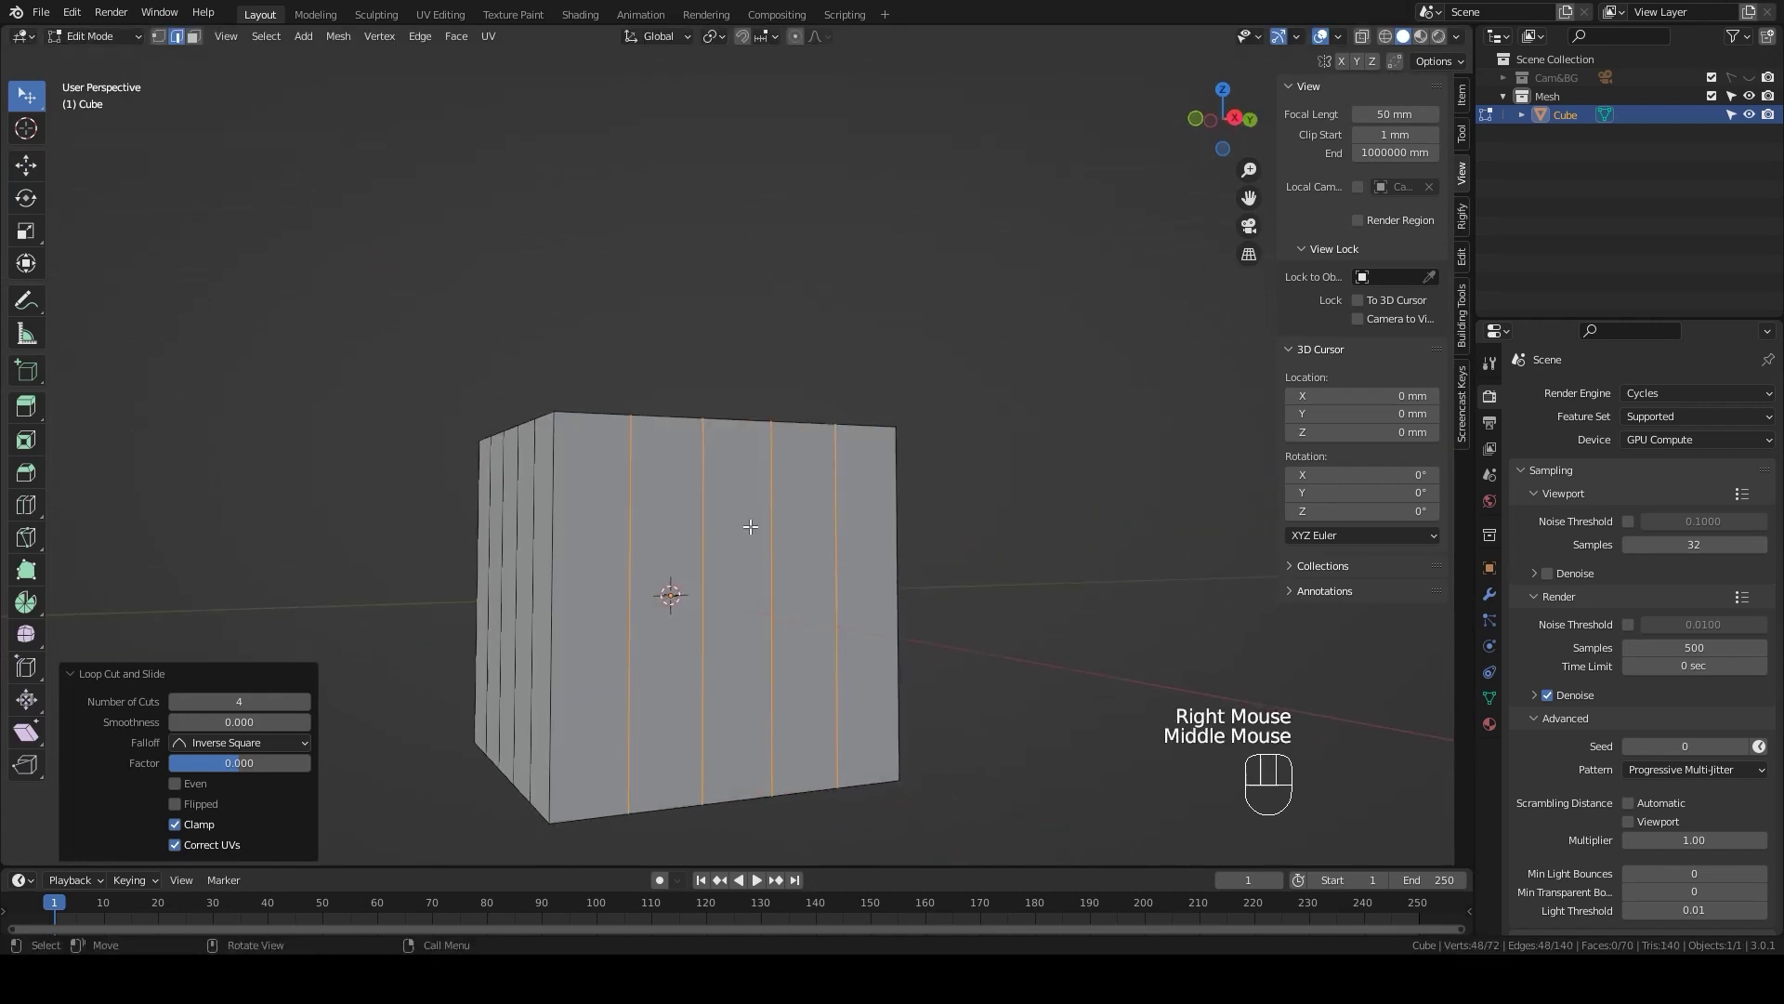
key(ctrl+r)
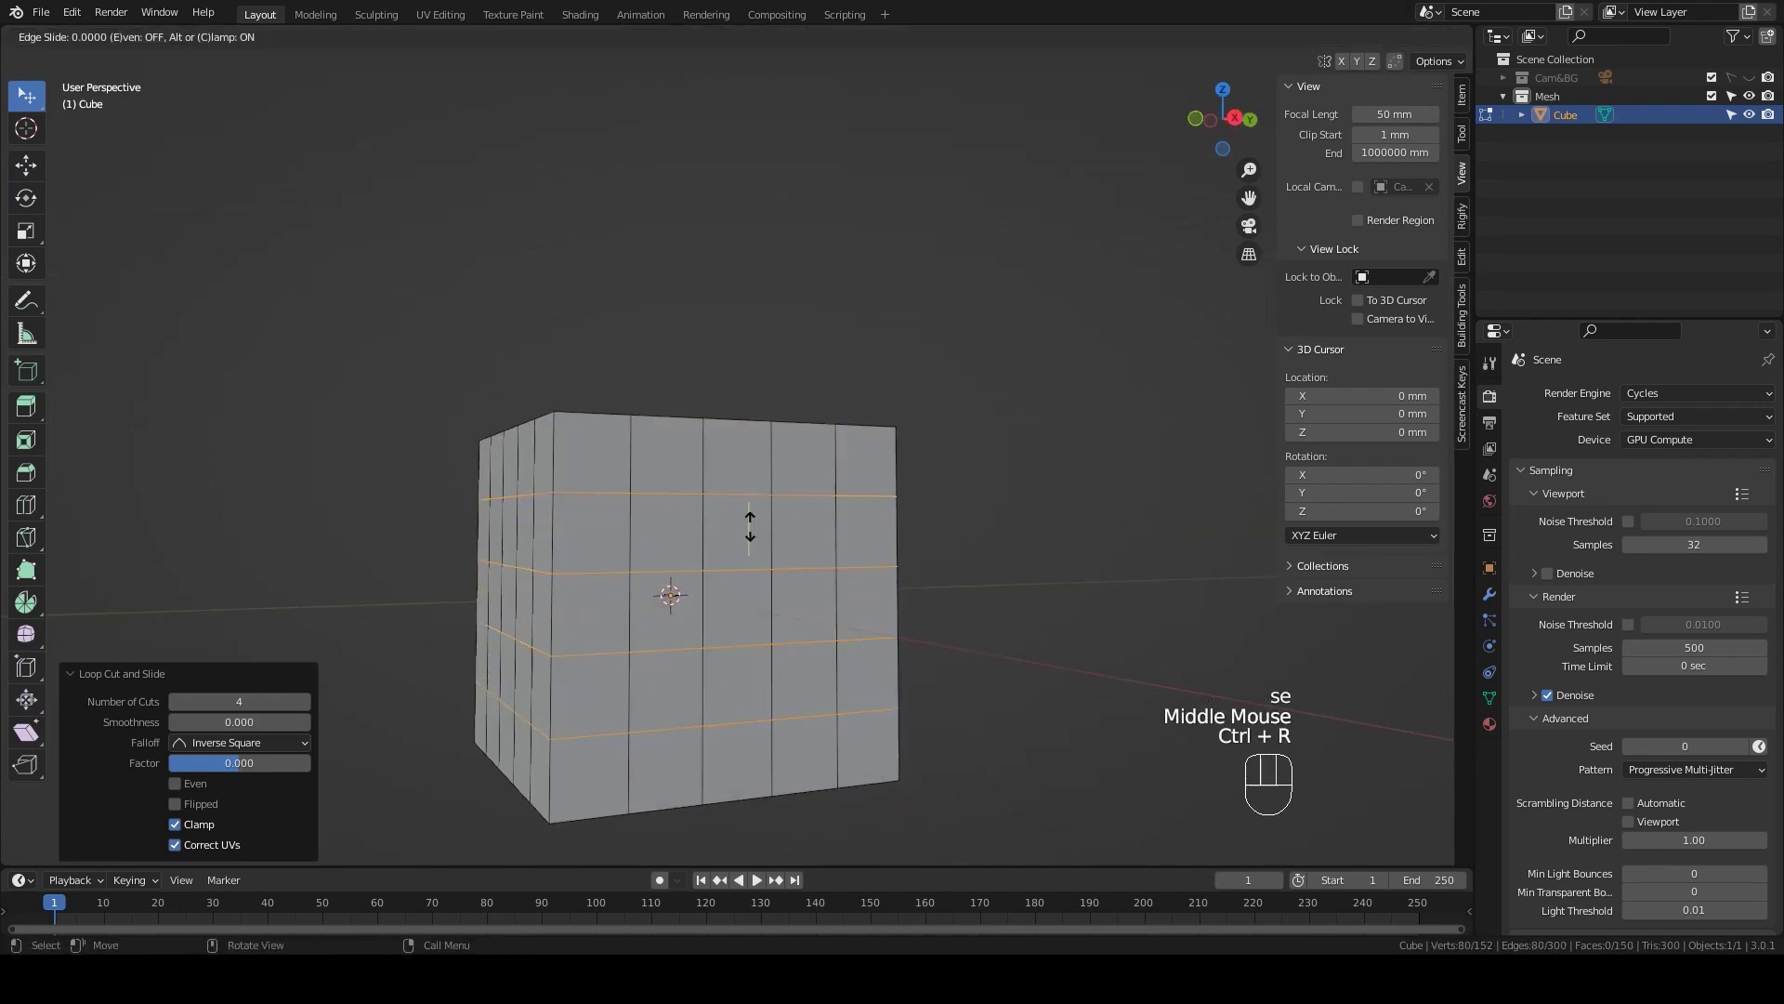
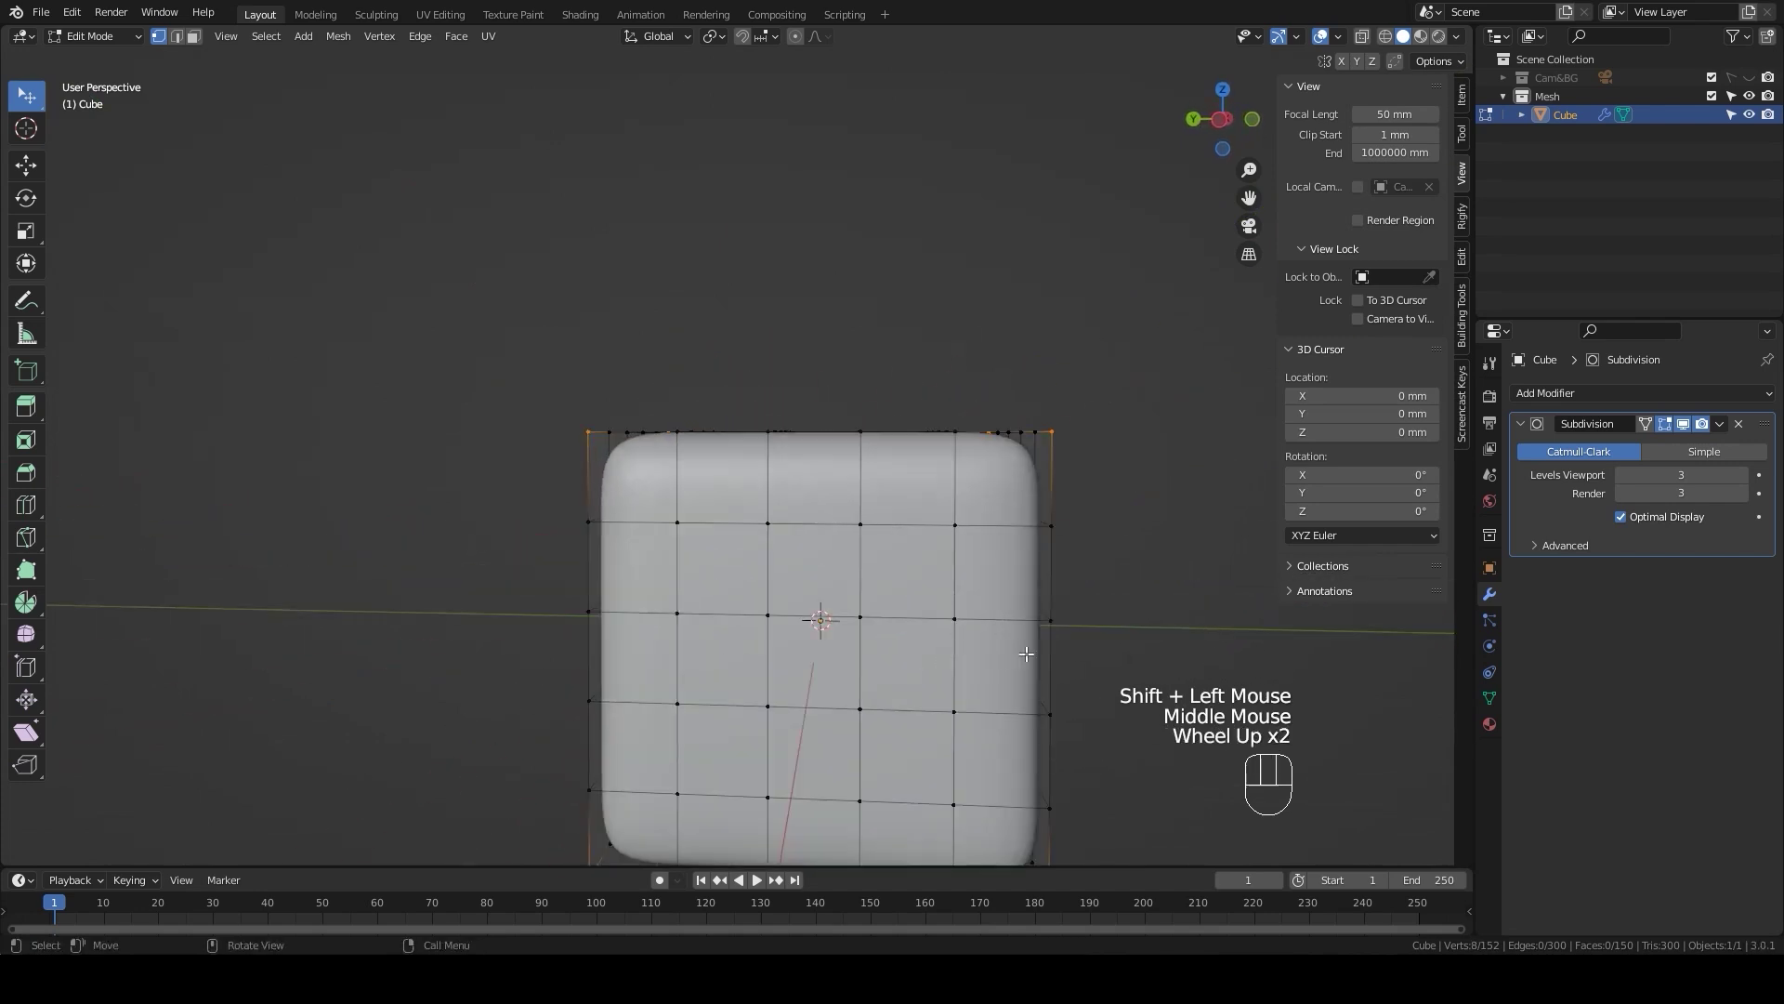
Step: Scale the selected edge geometry to about 0.906 to firm the rounded corners
key(s)
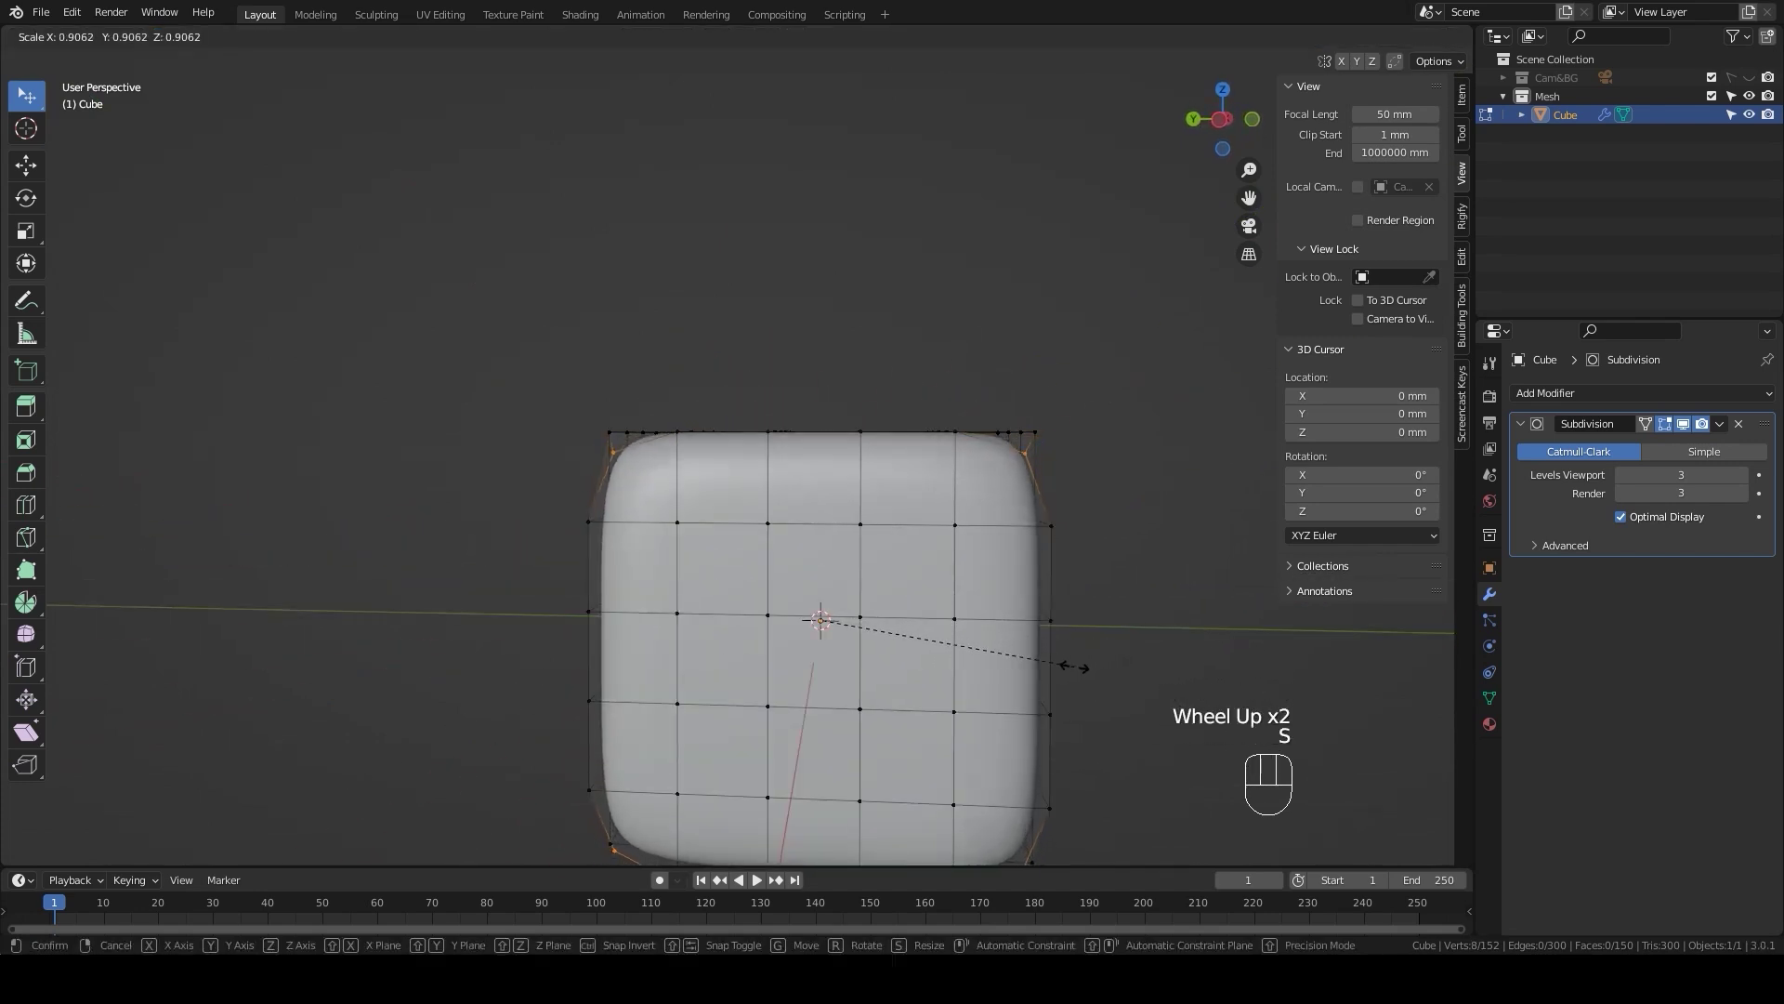
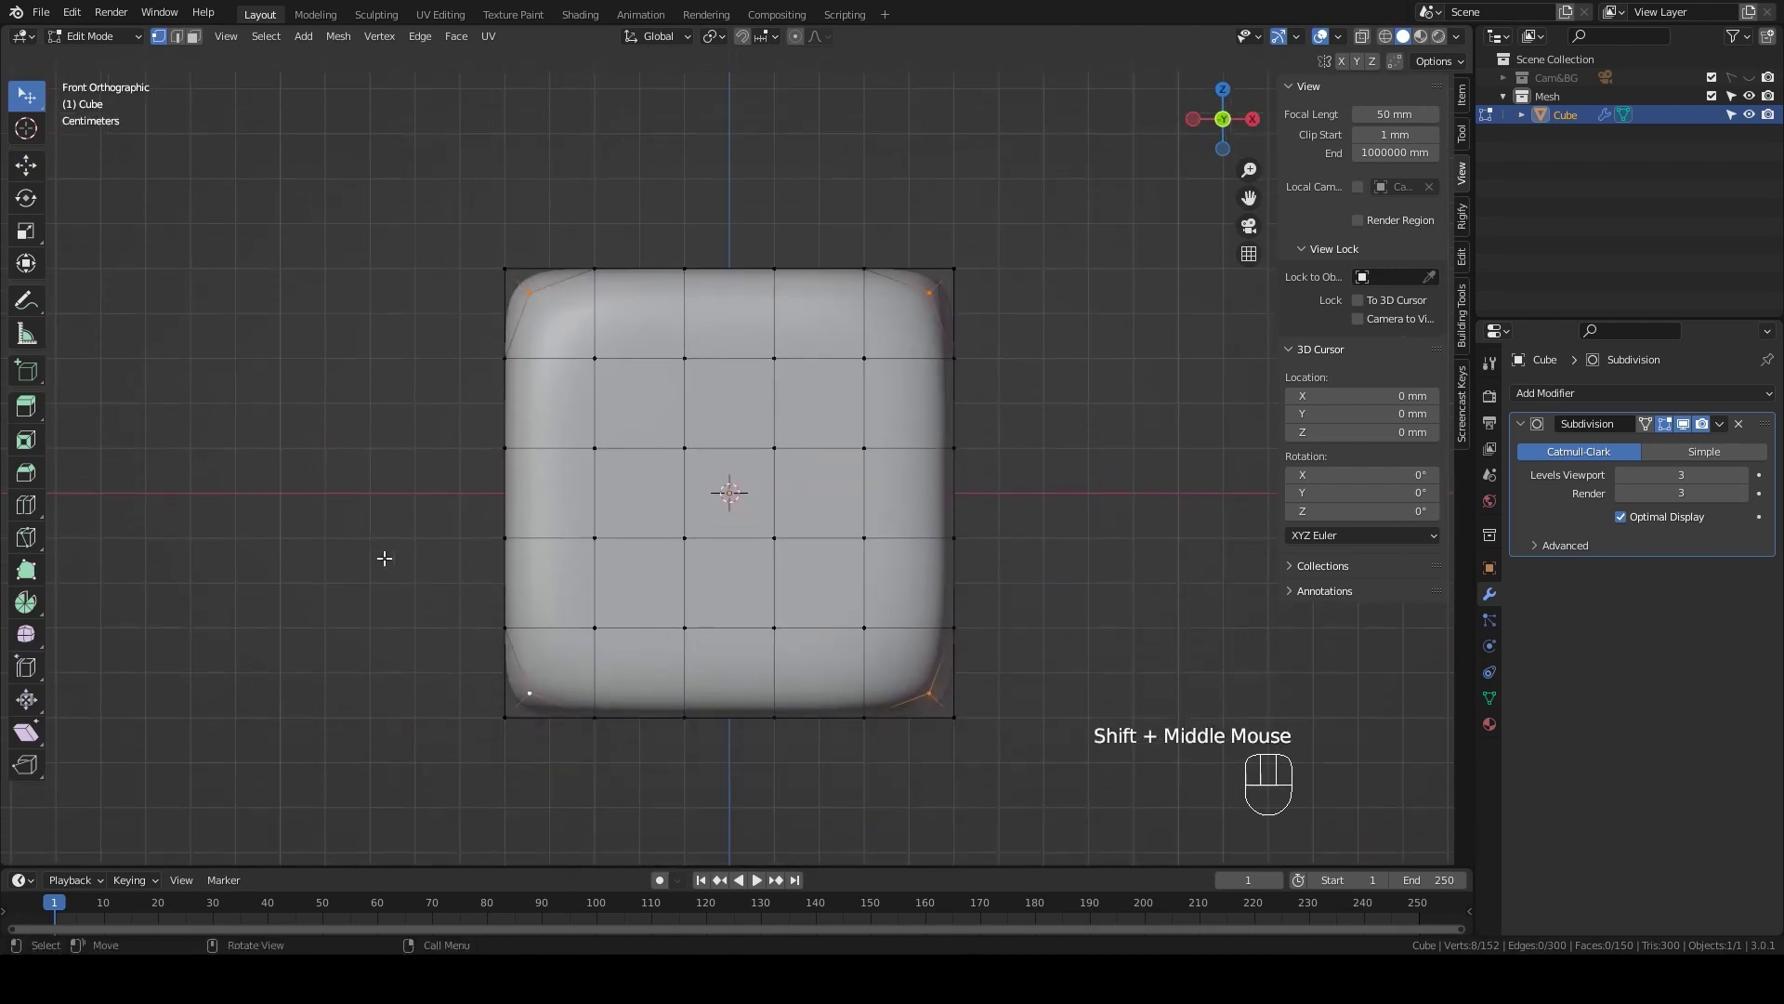
Step: In face select, inset the centre front face twice to form the single pip
key(3)
click(742, 472)
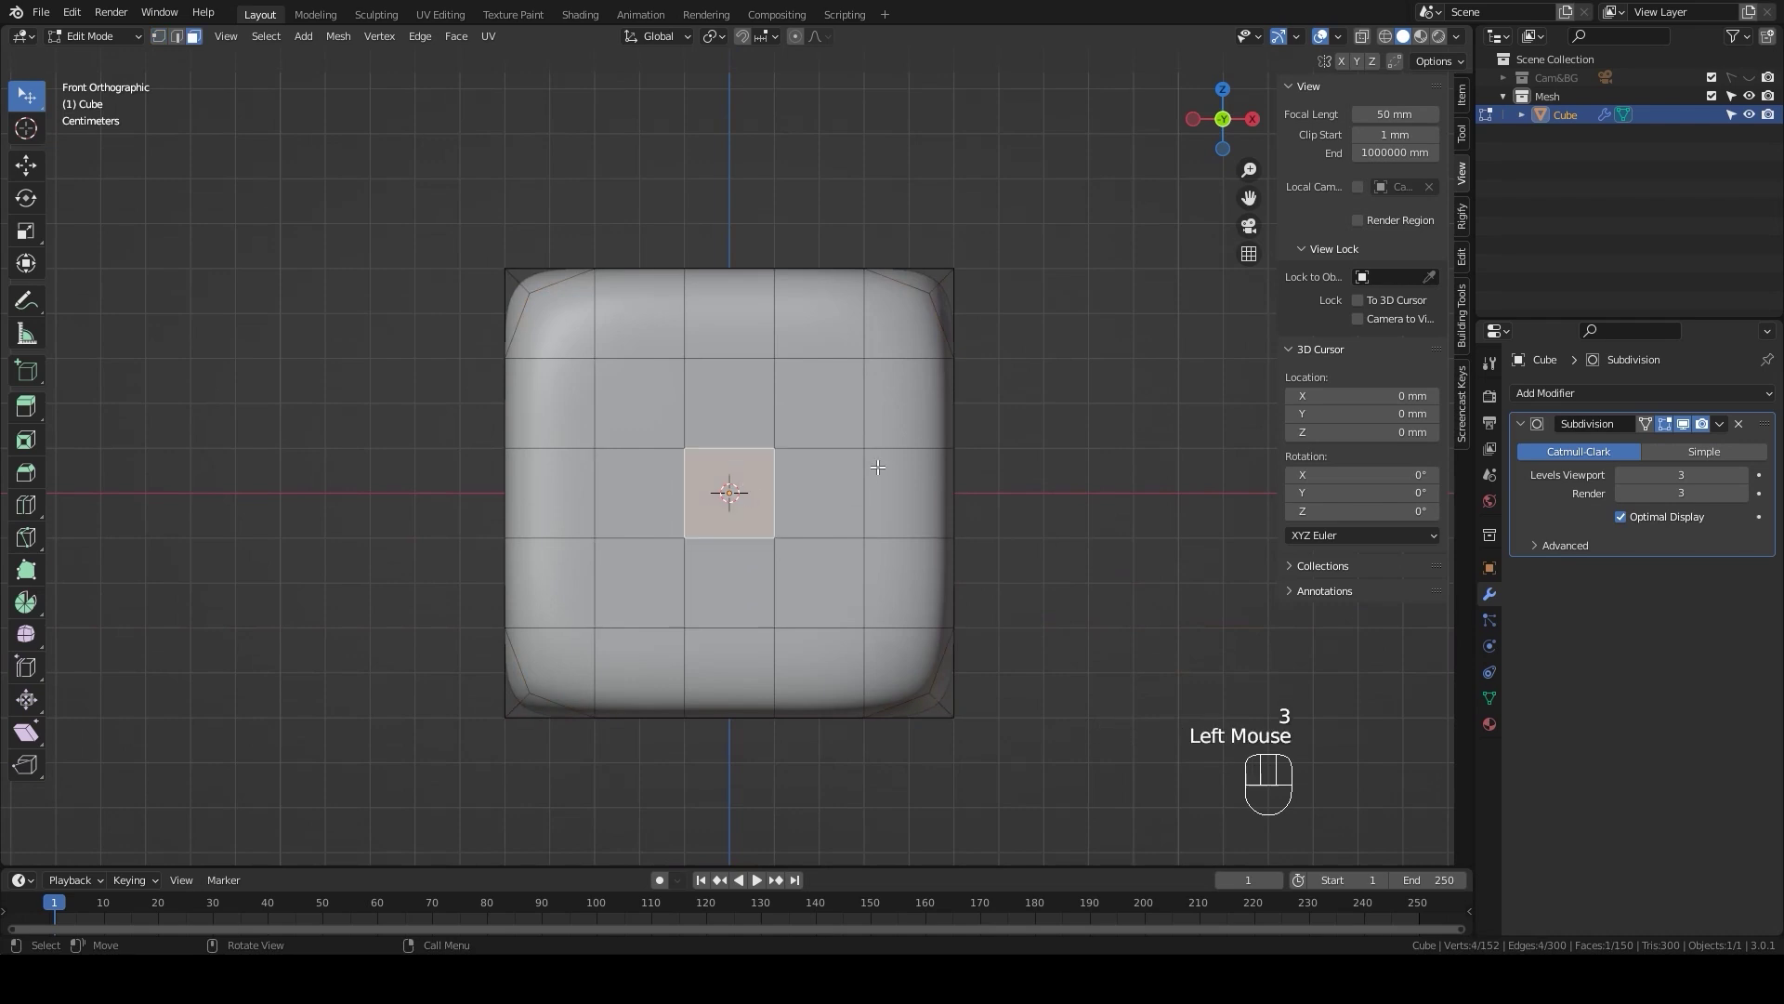
key(i)
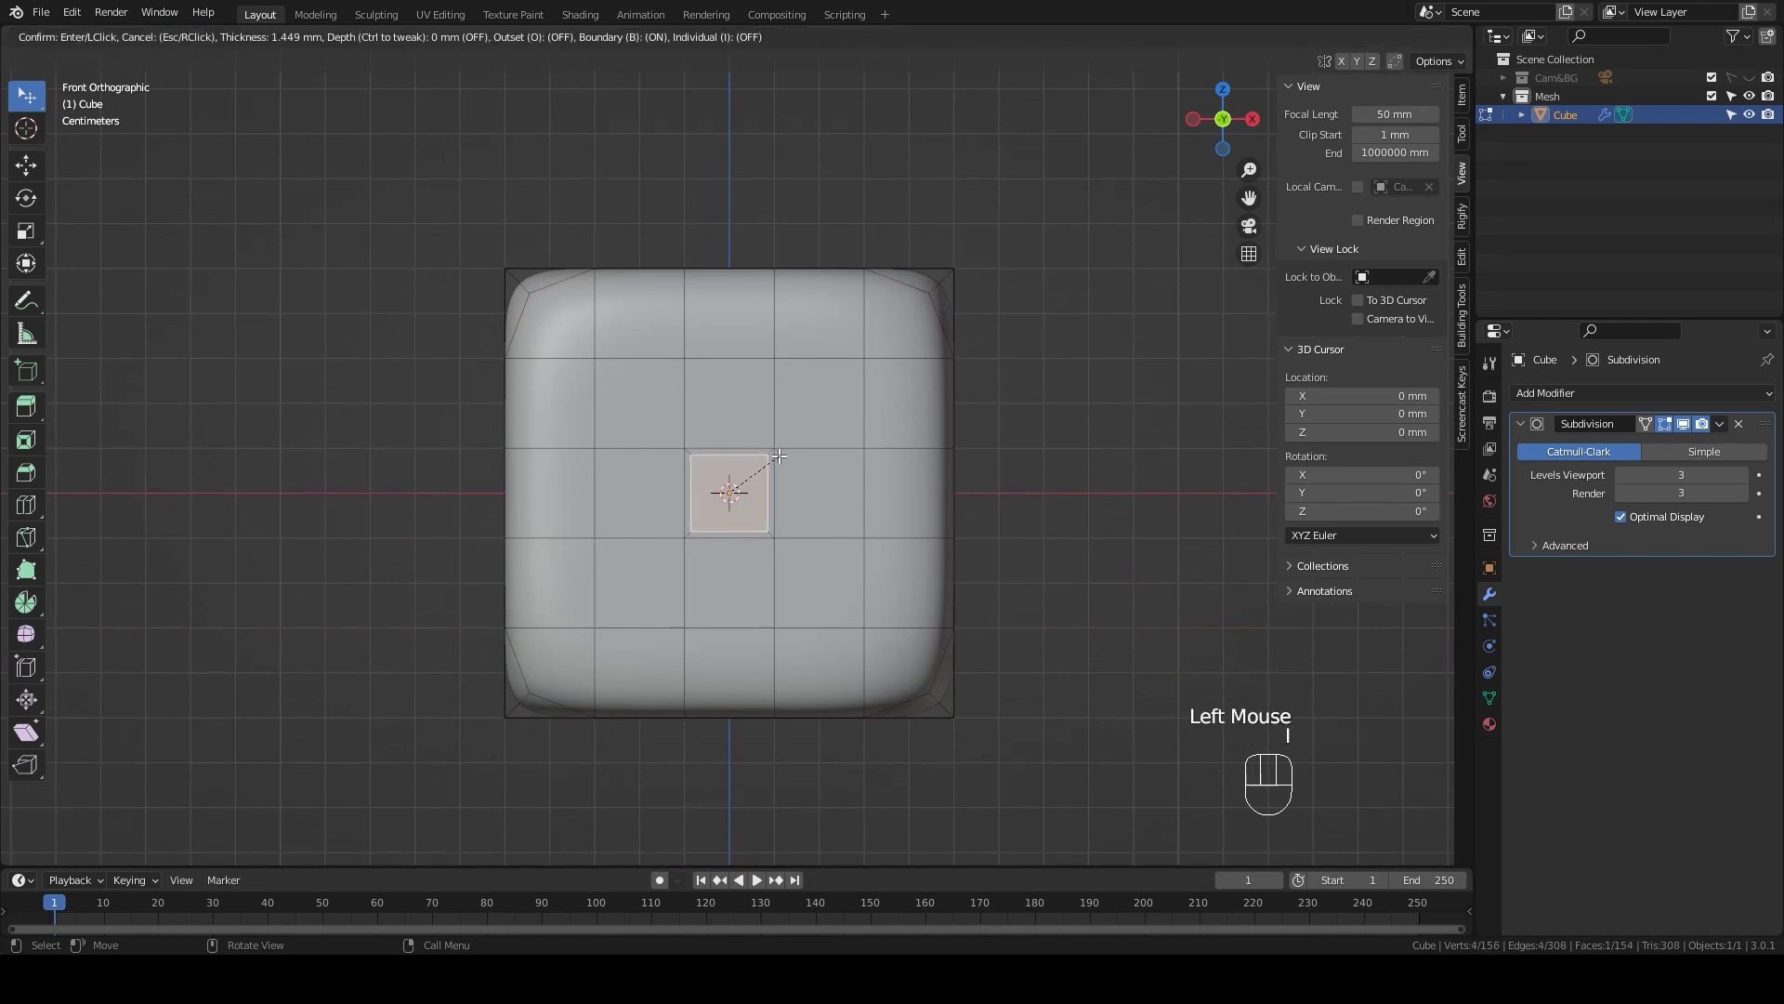
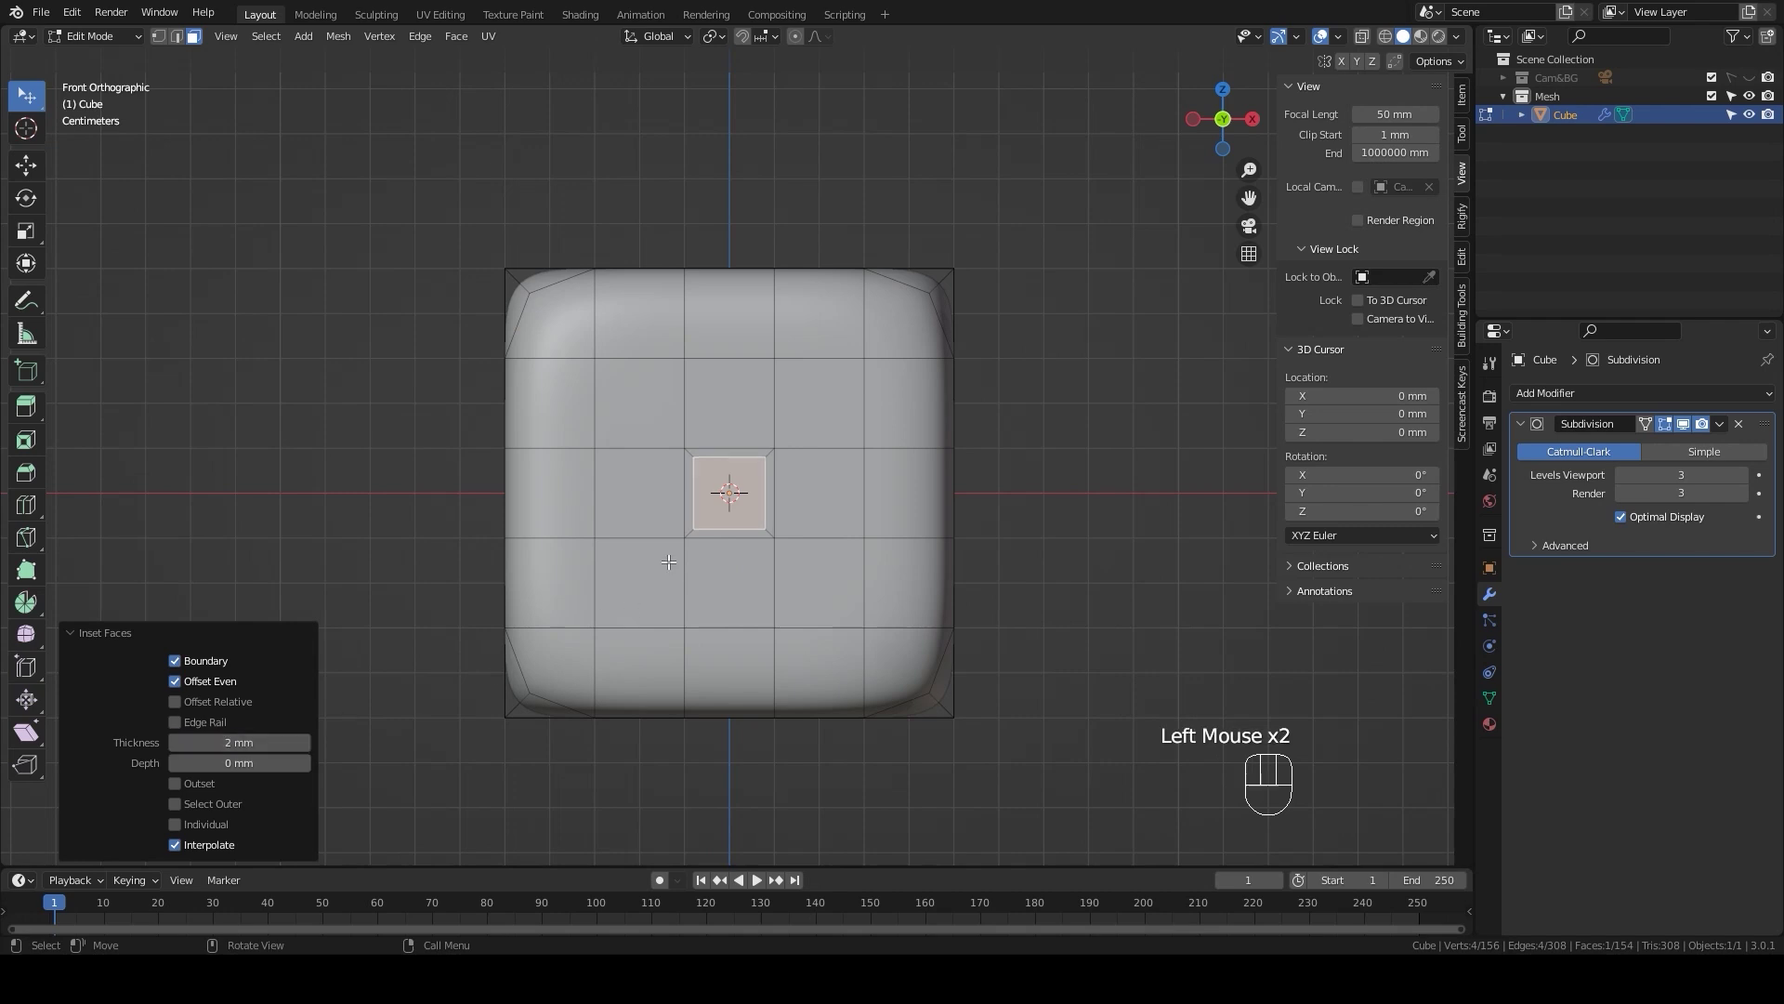
key(i)
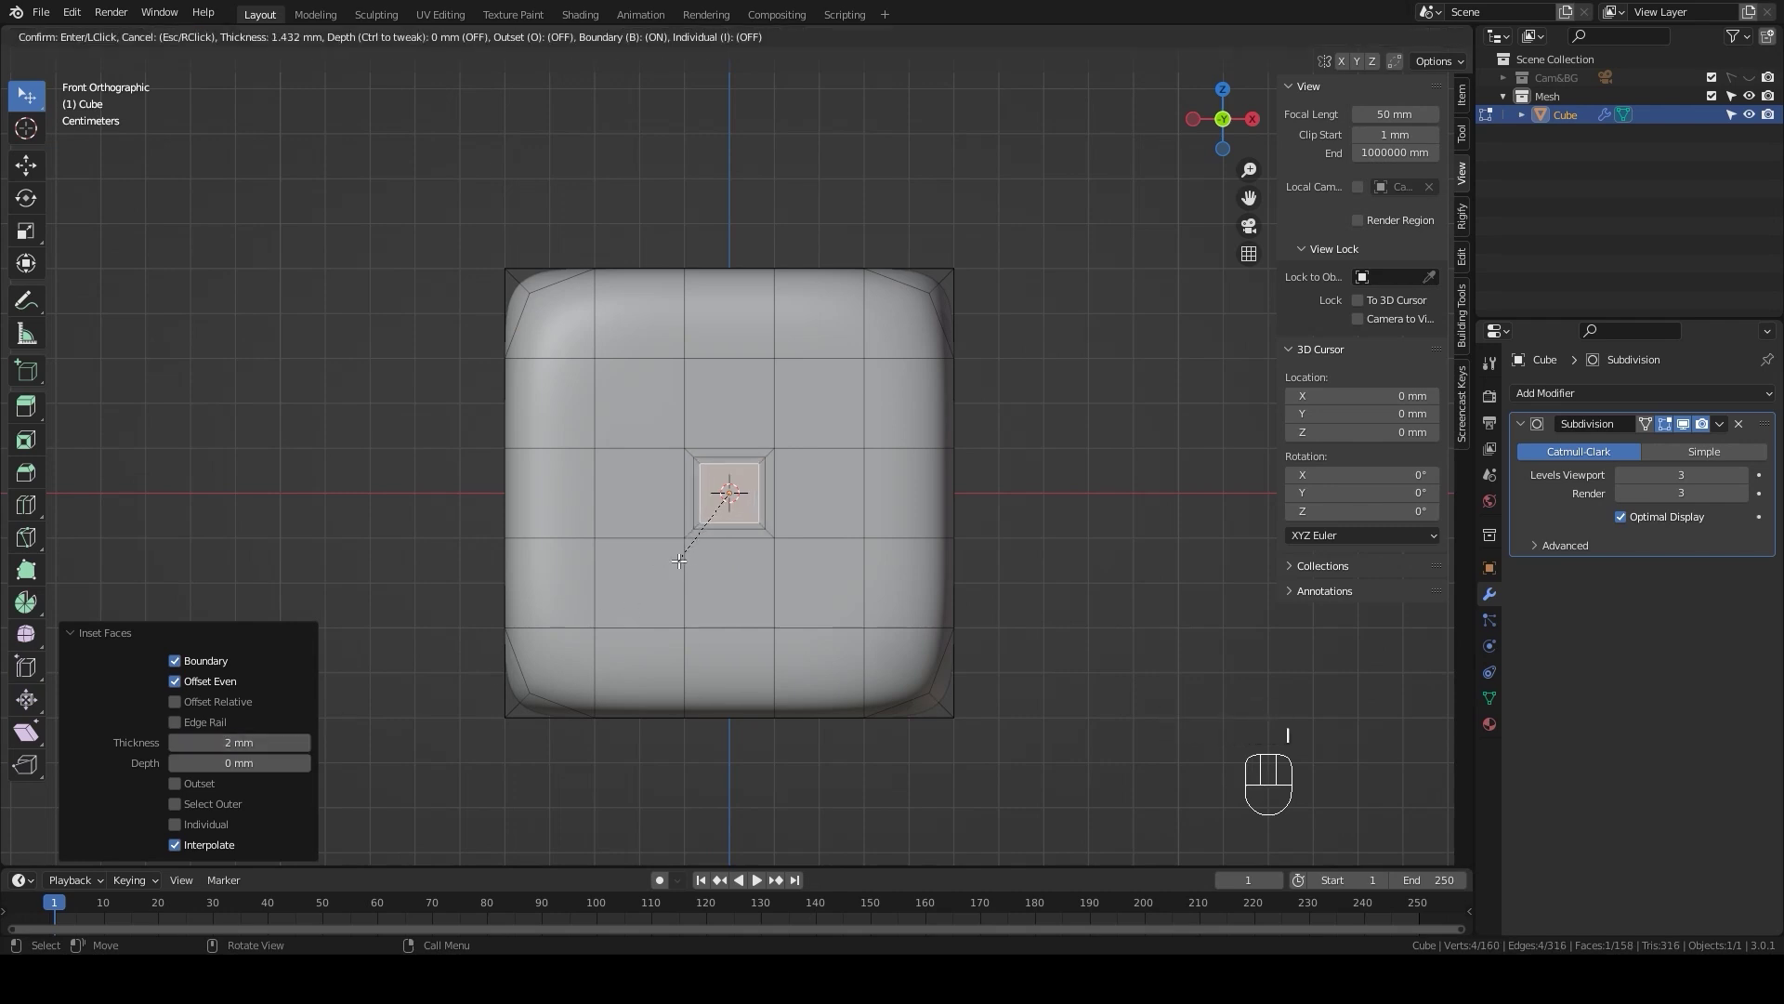
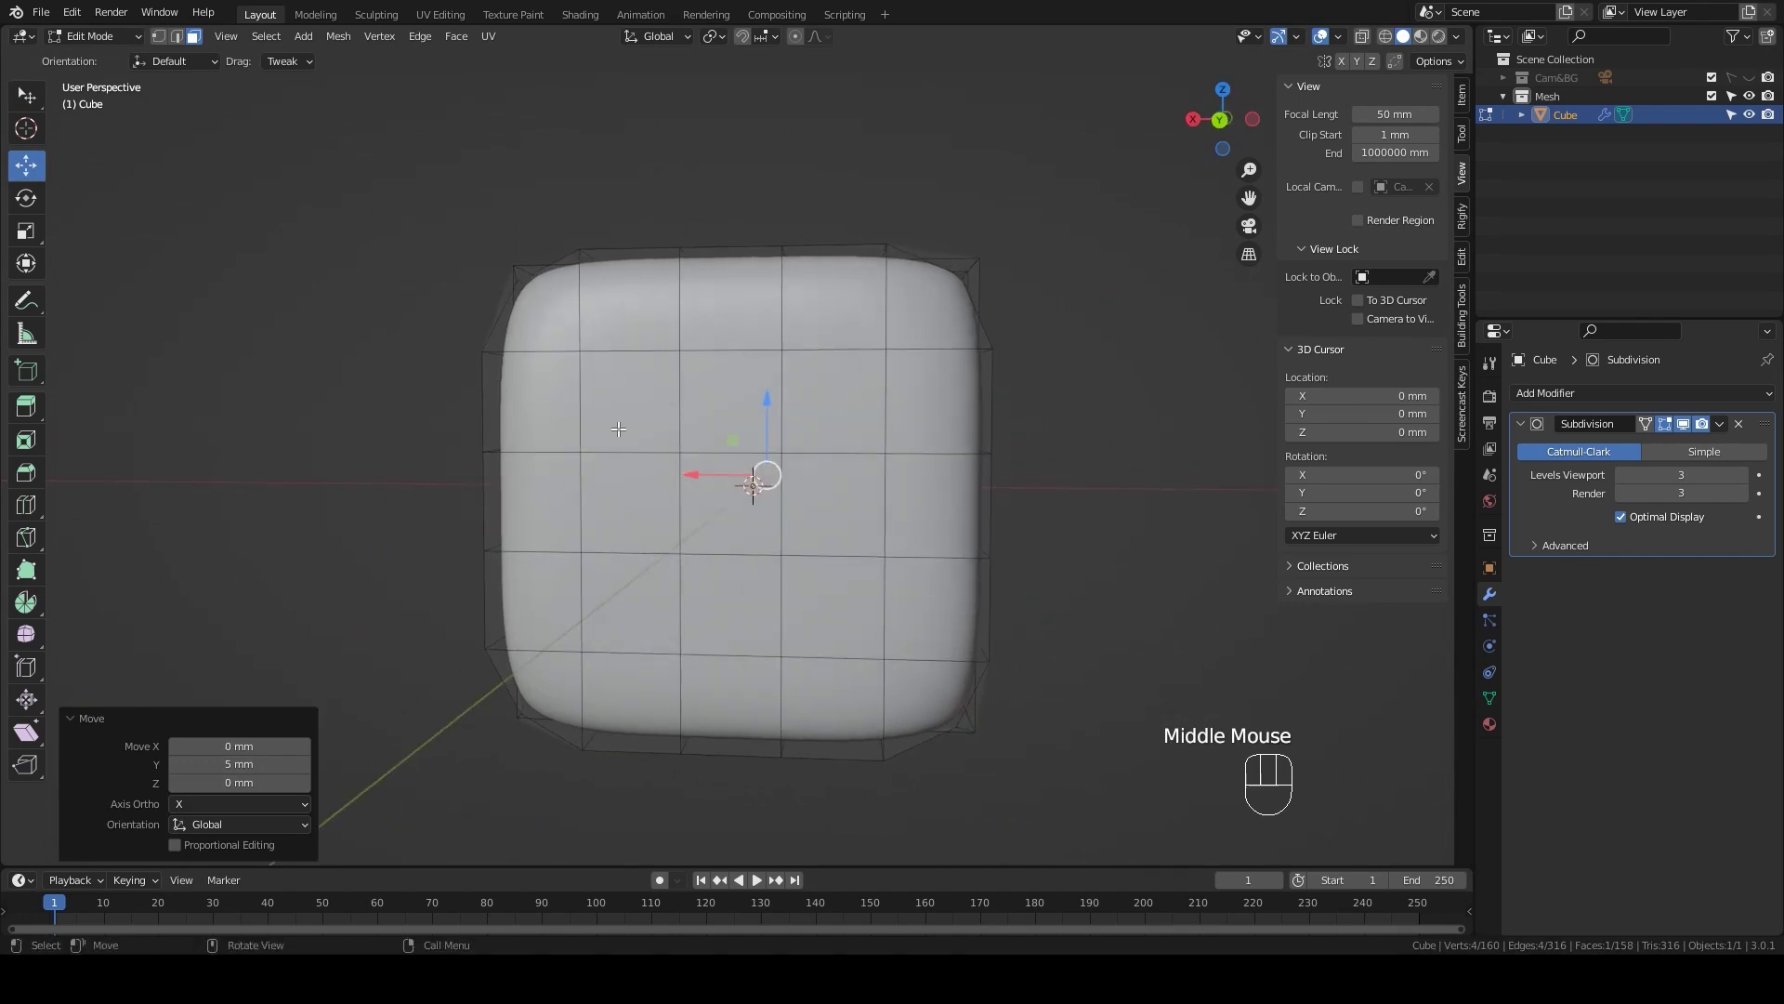
Step: Select five pip faces on another die face and inset them
click(638, 393)
click(641, 504)
click(634, 594)
click(828, 398)
click(812, 590)
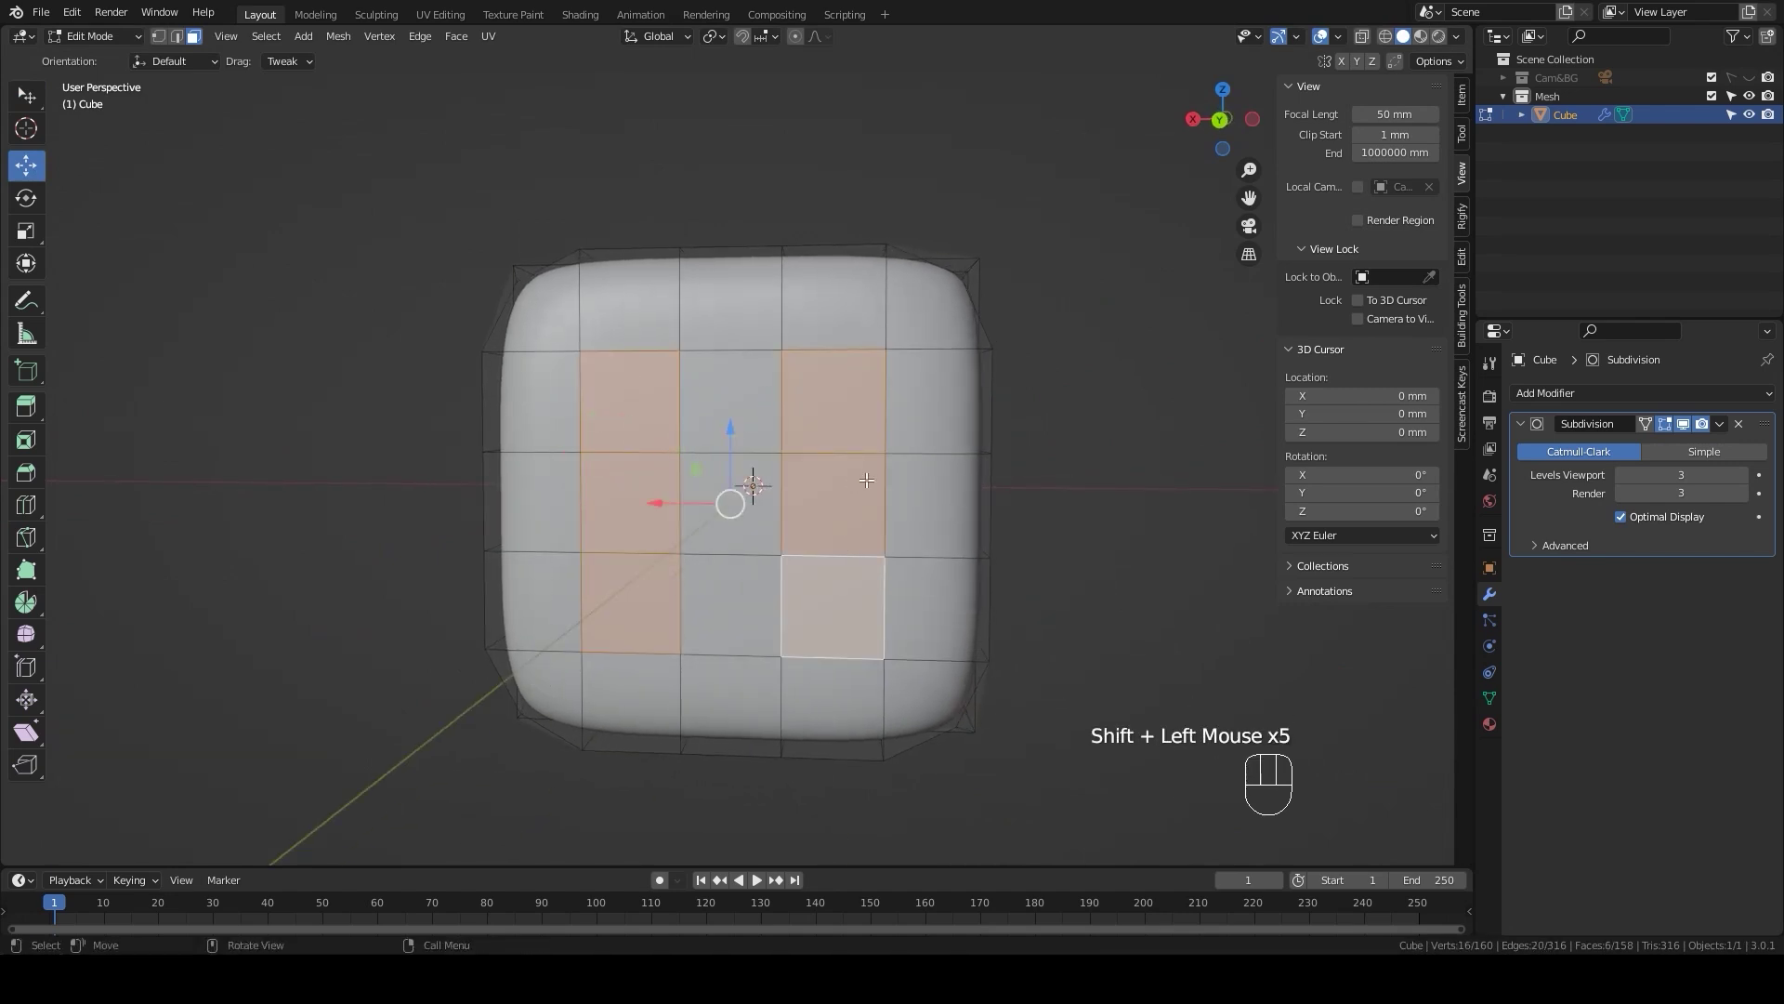
key(i)
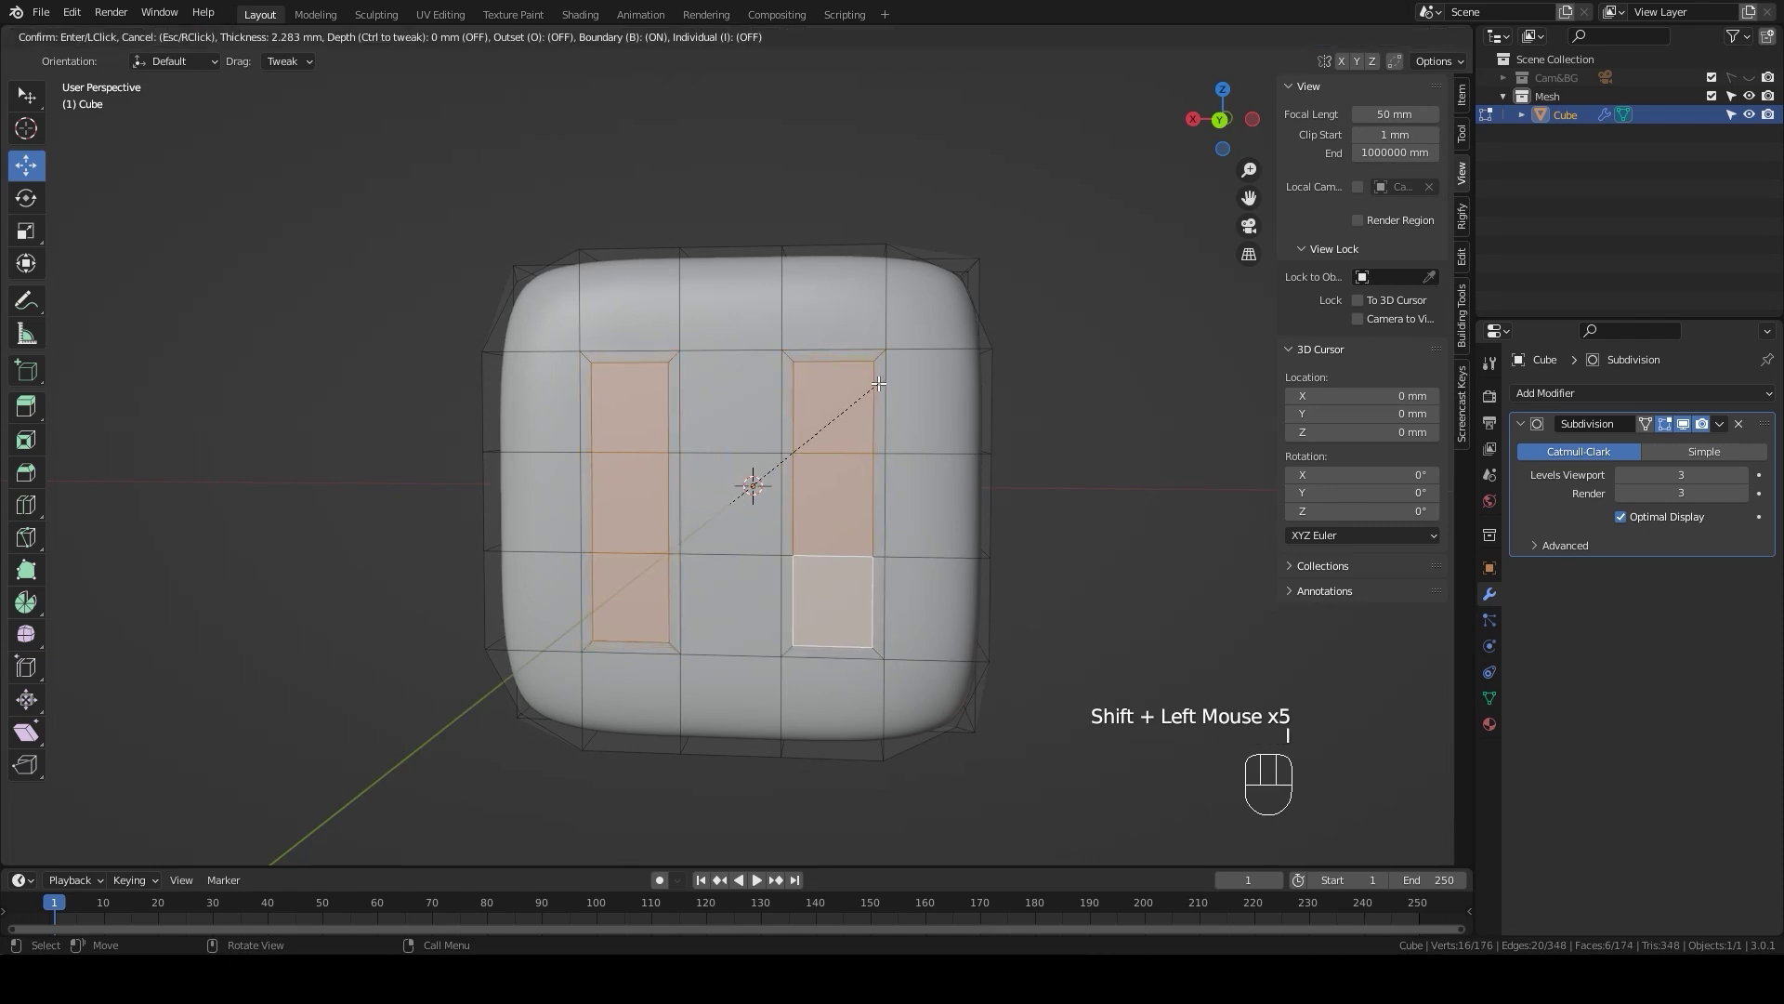
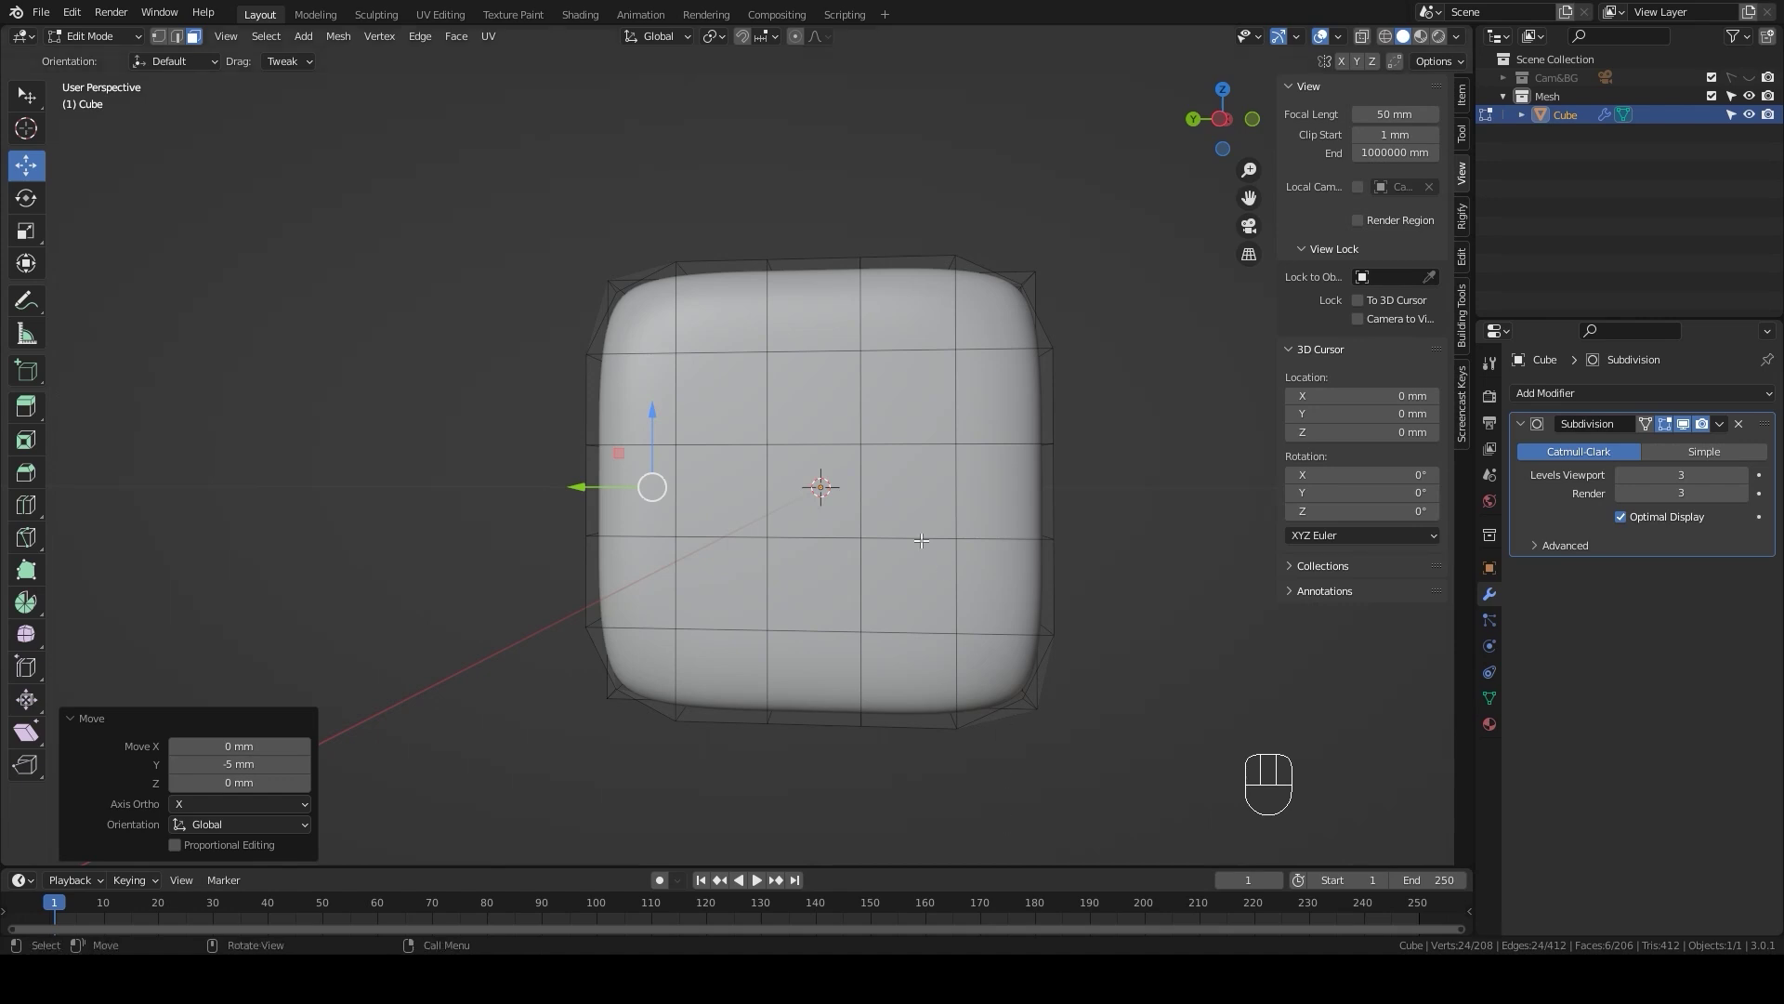
Step: Select two opposite corner faces and inset them individually as diagonal pips
click(907, 403)
click(729, 573)
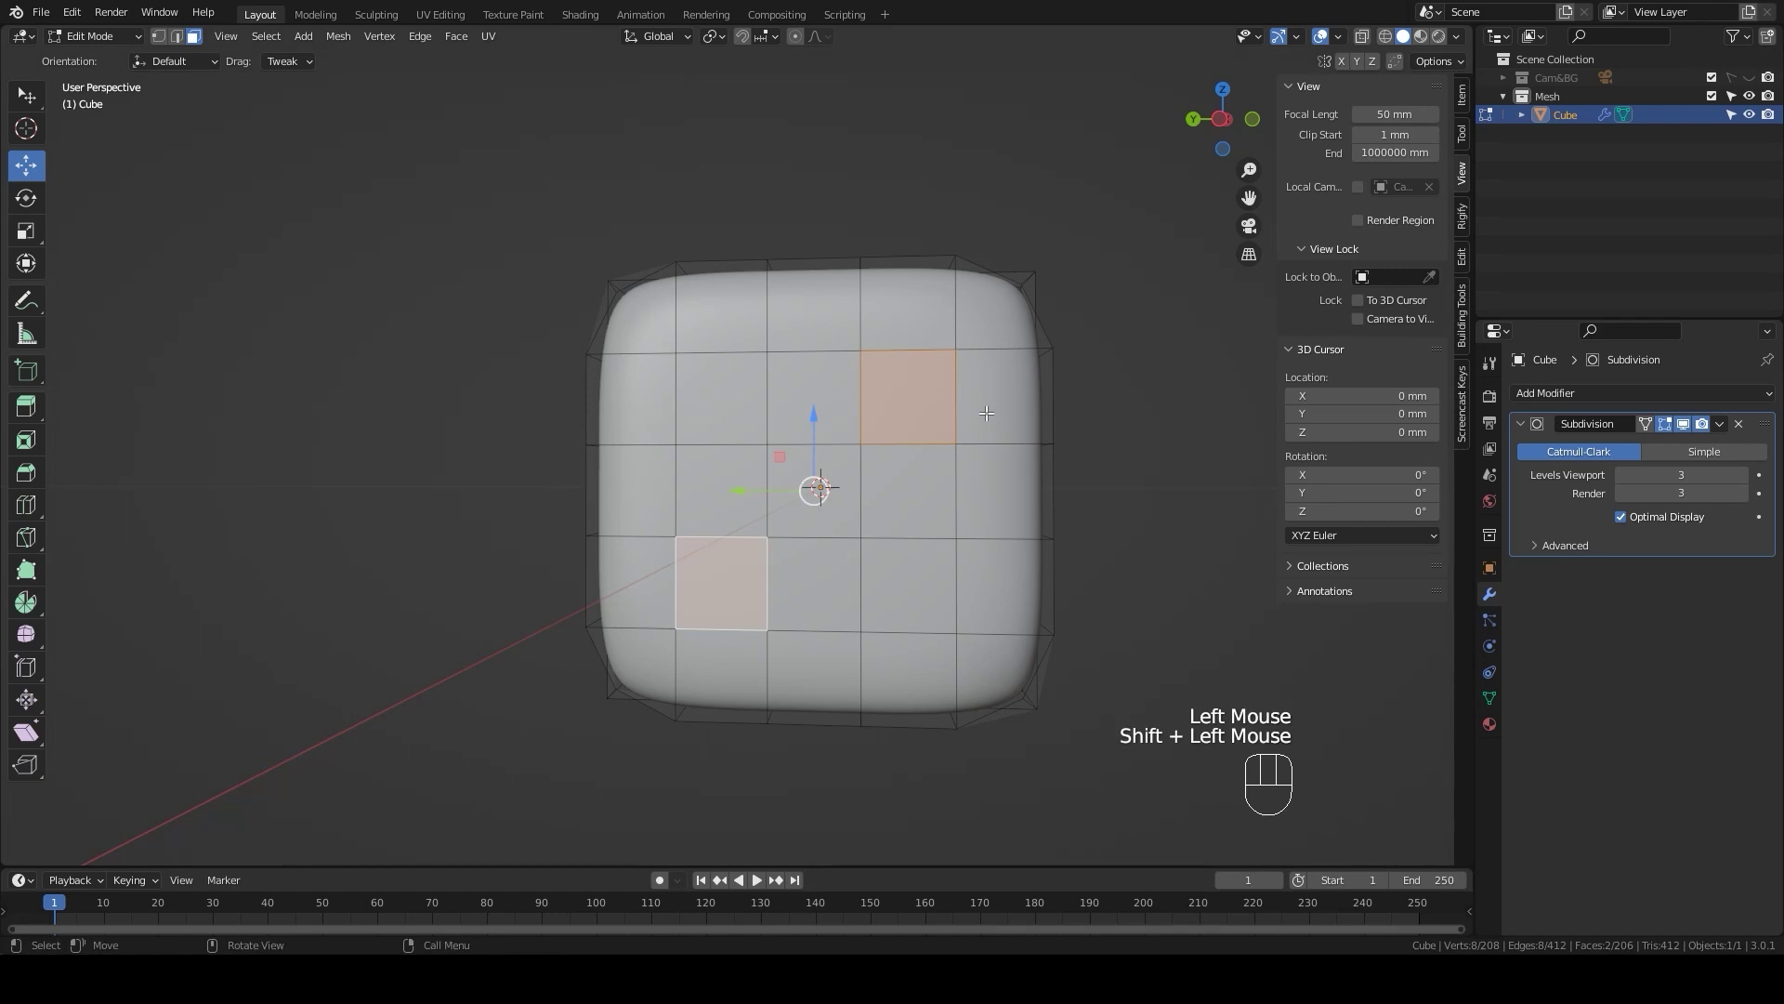
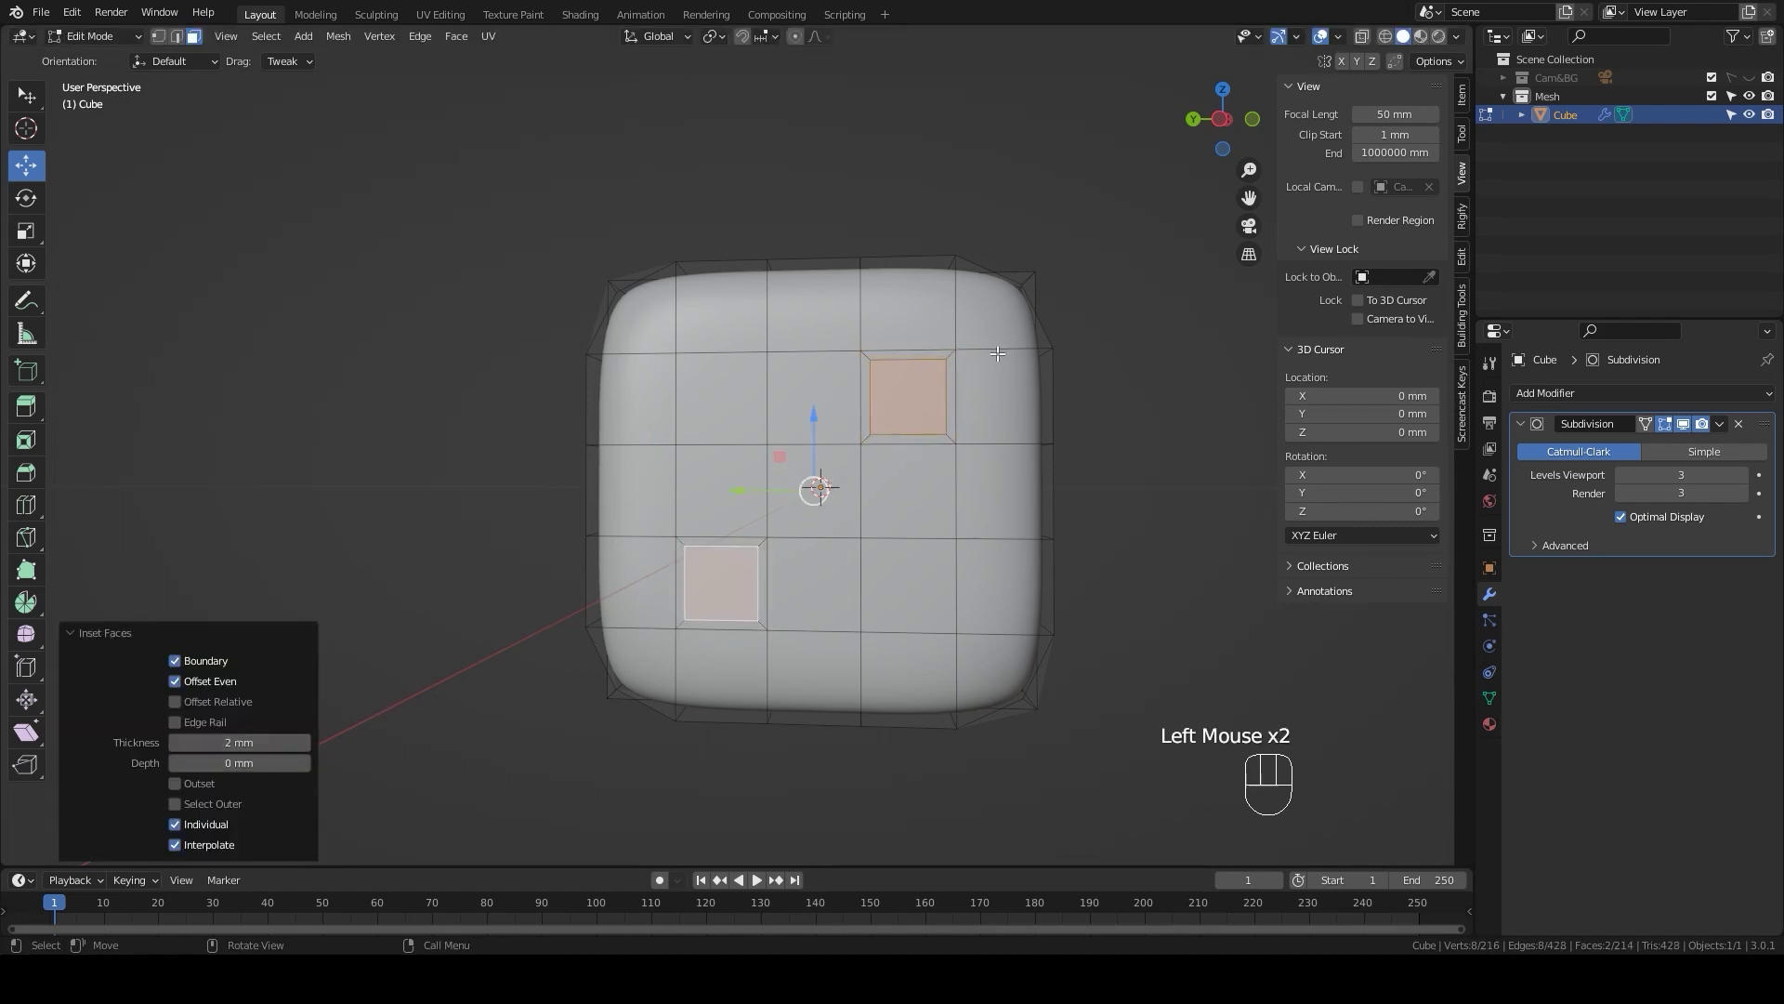
key(i)
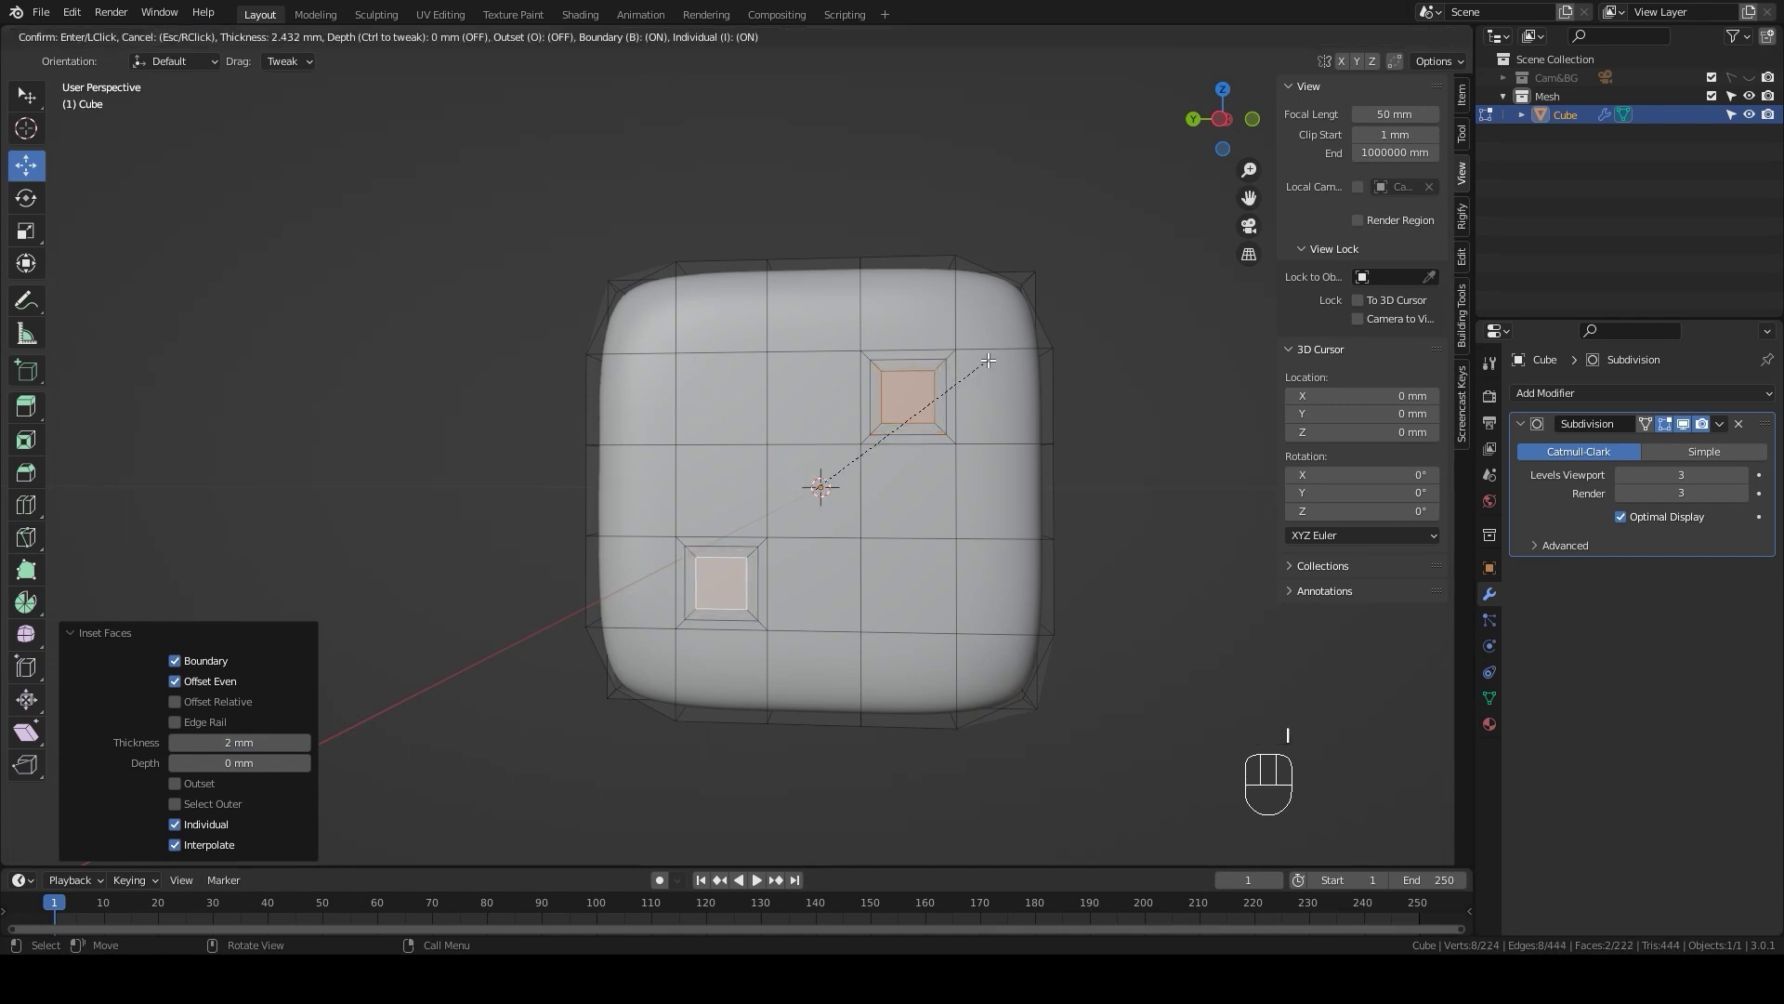
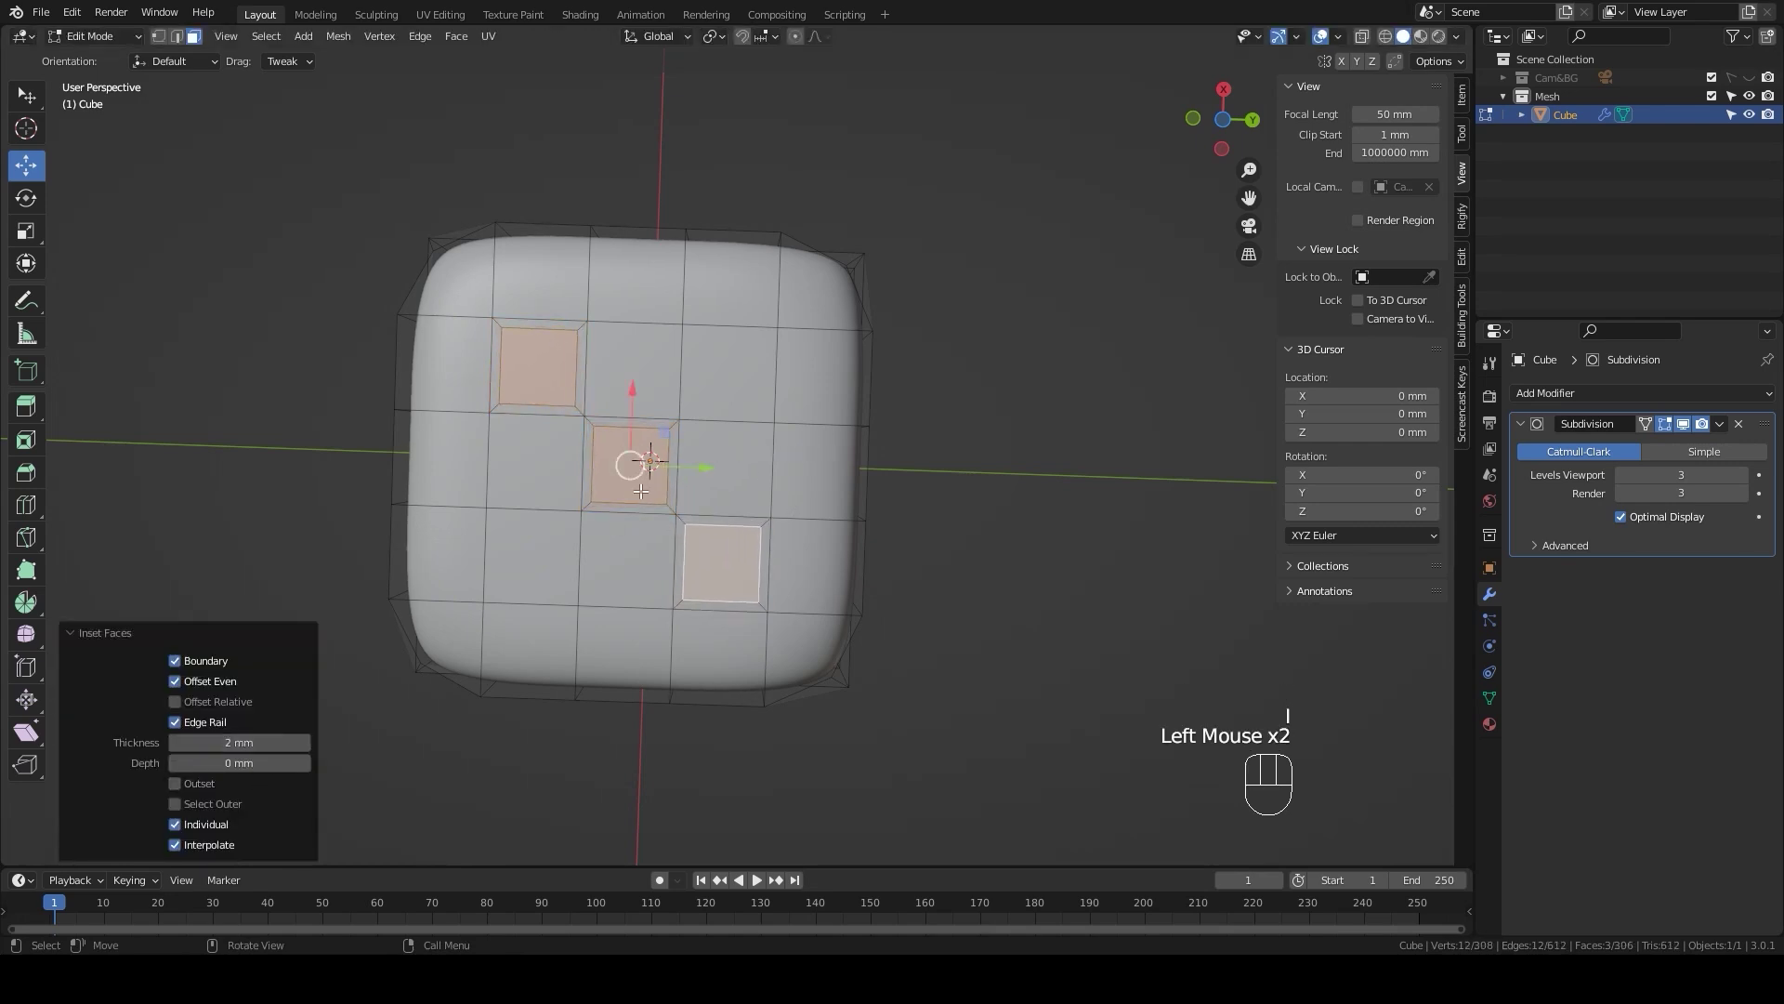
Step: Inset the three diagonal pip faces a second time on the next die face
key(i)
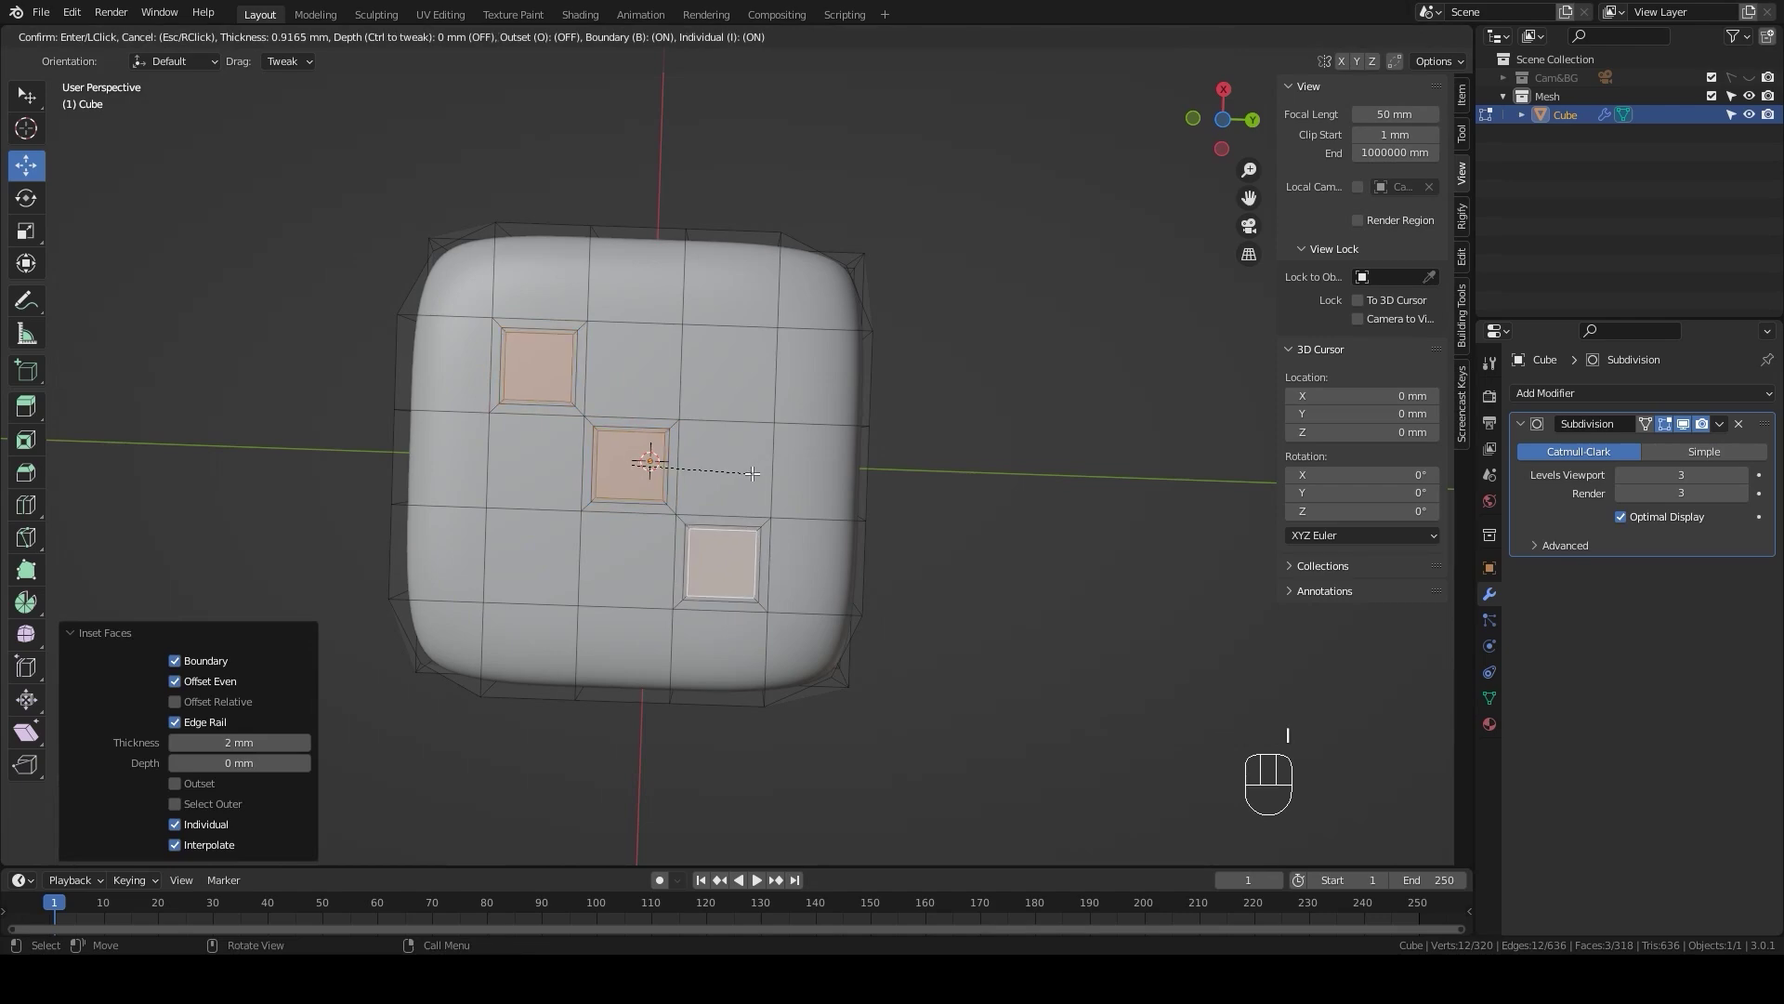
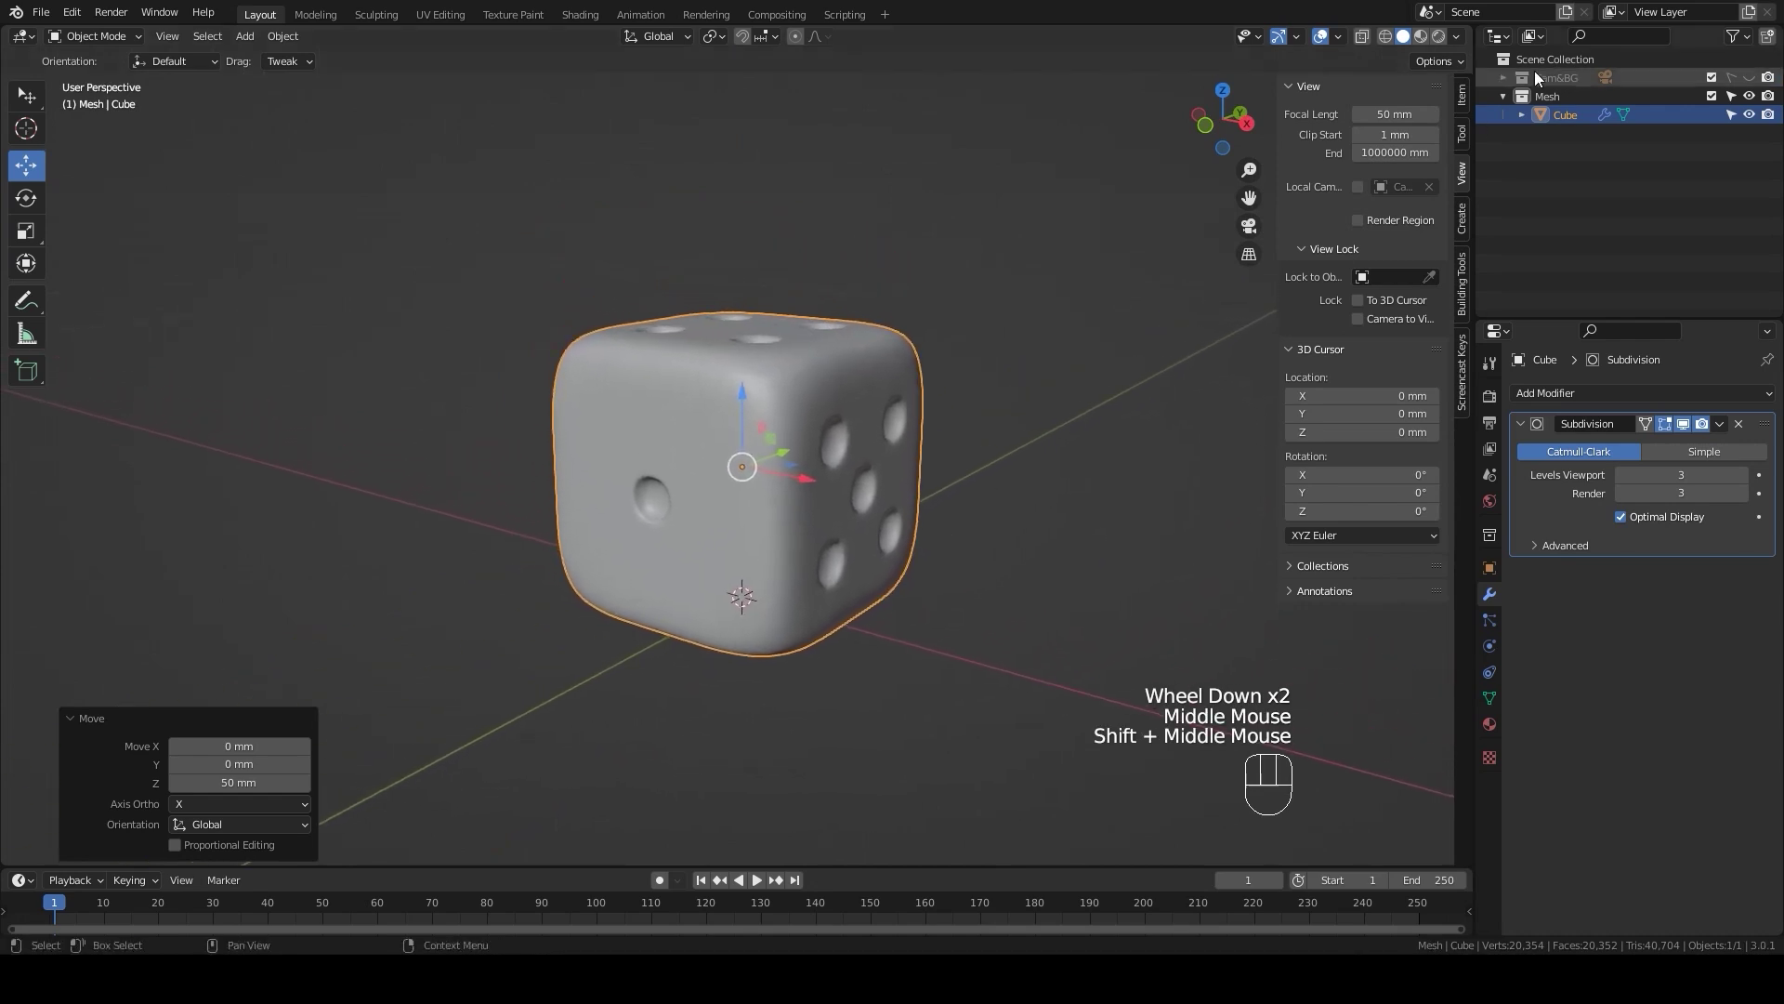
Step: Enable the Cam&BG collection, rename the cube to Dice and deselect it
click(1586, 122)
drag(1586, 121, 1587, 122)
double_click(1747, 85)
click(1505, 84)
click(1565, 81)
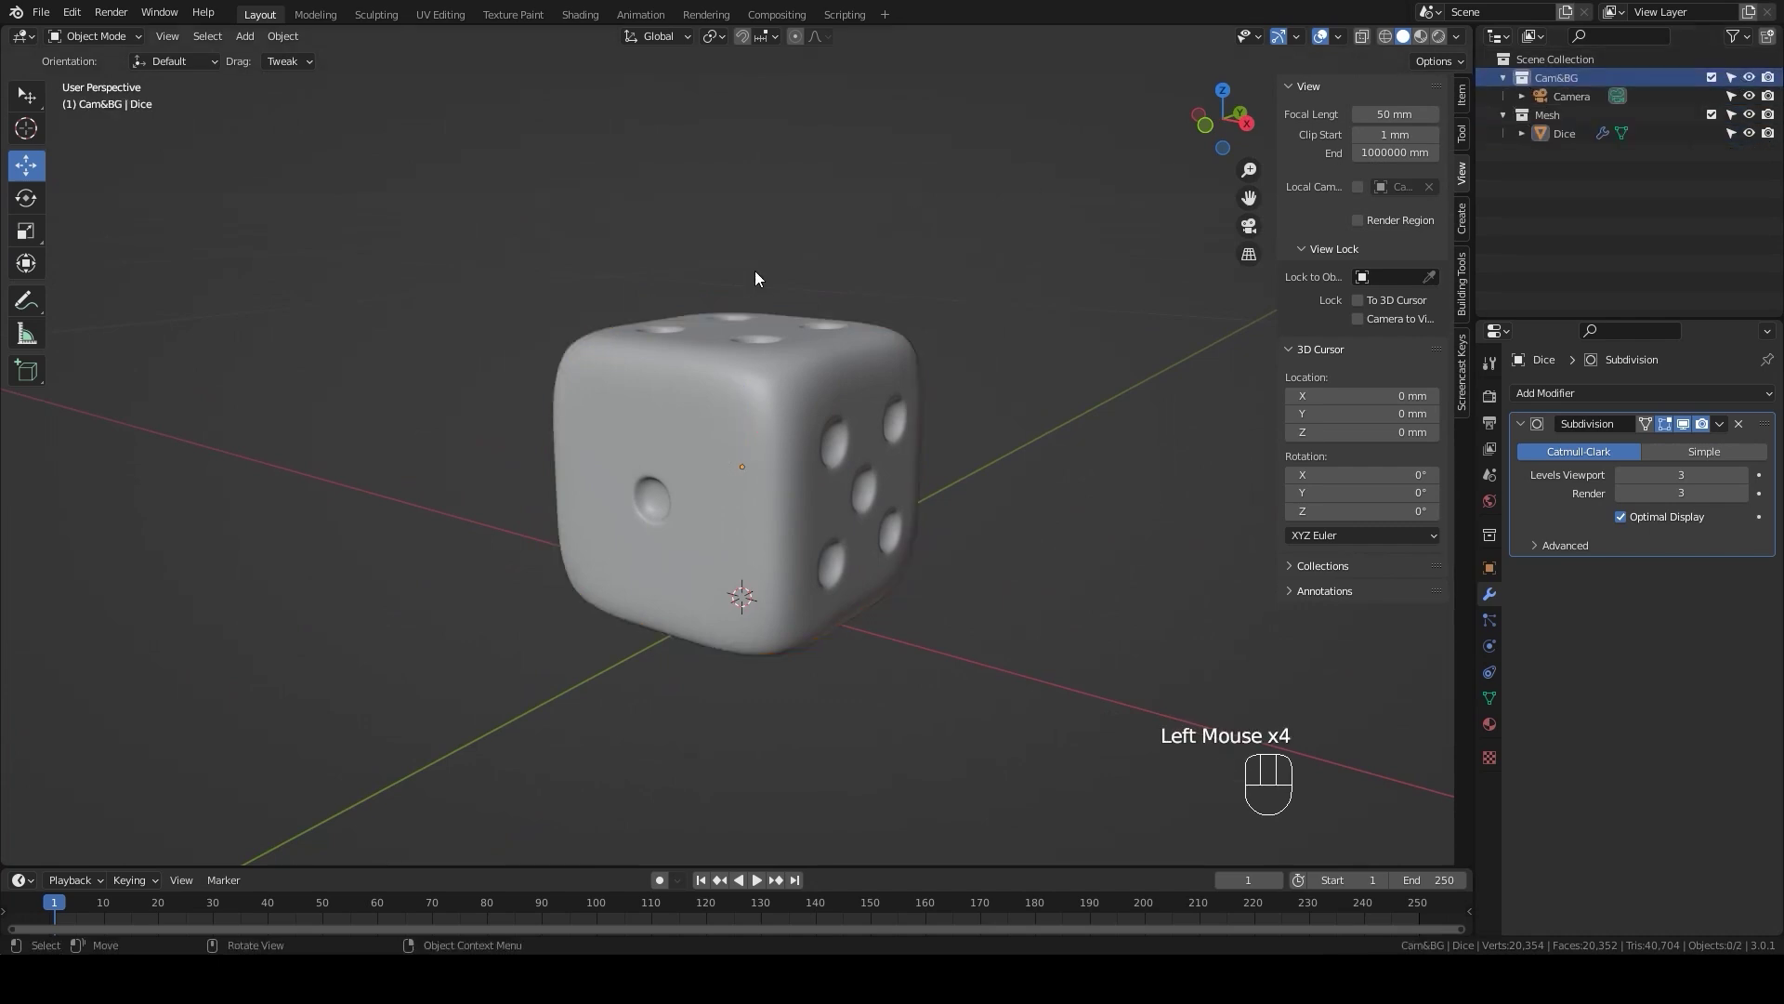
Step: Add a 750 mm ground plane, rename it BG and zoom out to see it whole
key(shift+a)
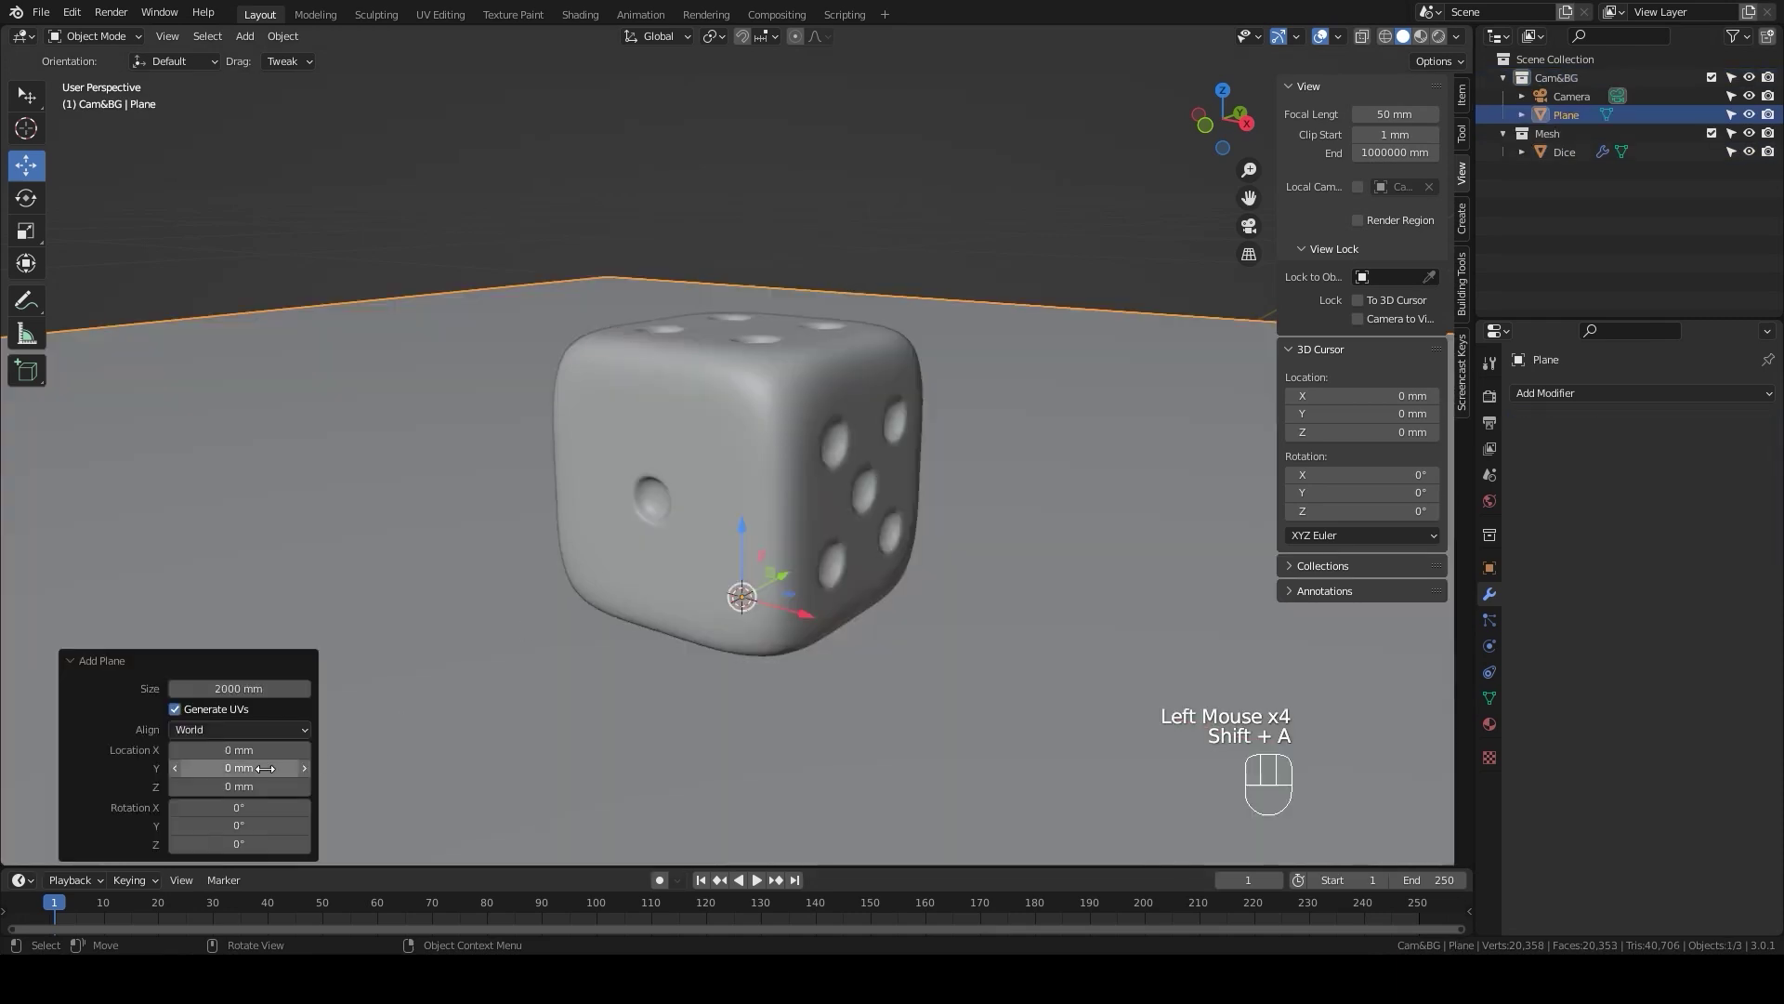
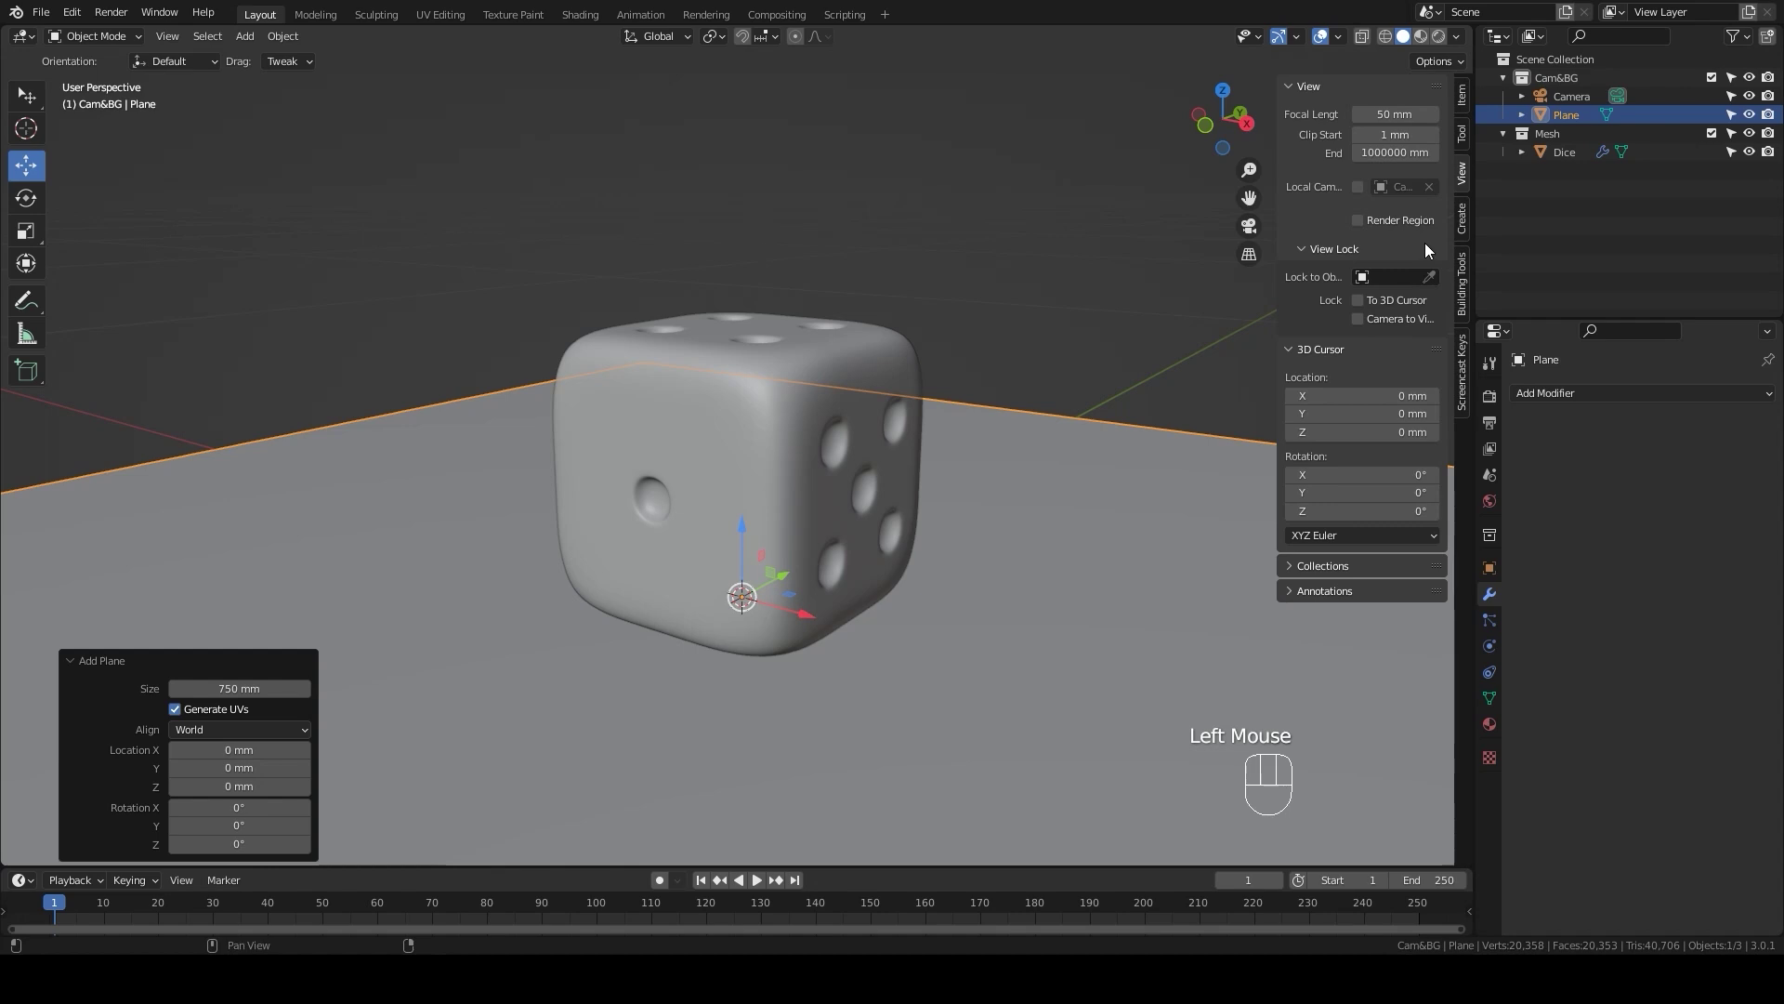
click(1584, 118)
drag(1583, 118, 1344, 72)
scroll(down, 3)
Step: Add a Sun light about 252 mm above the dice, preview in Rendered shading and select BG
key(shift+a)
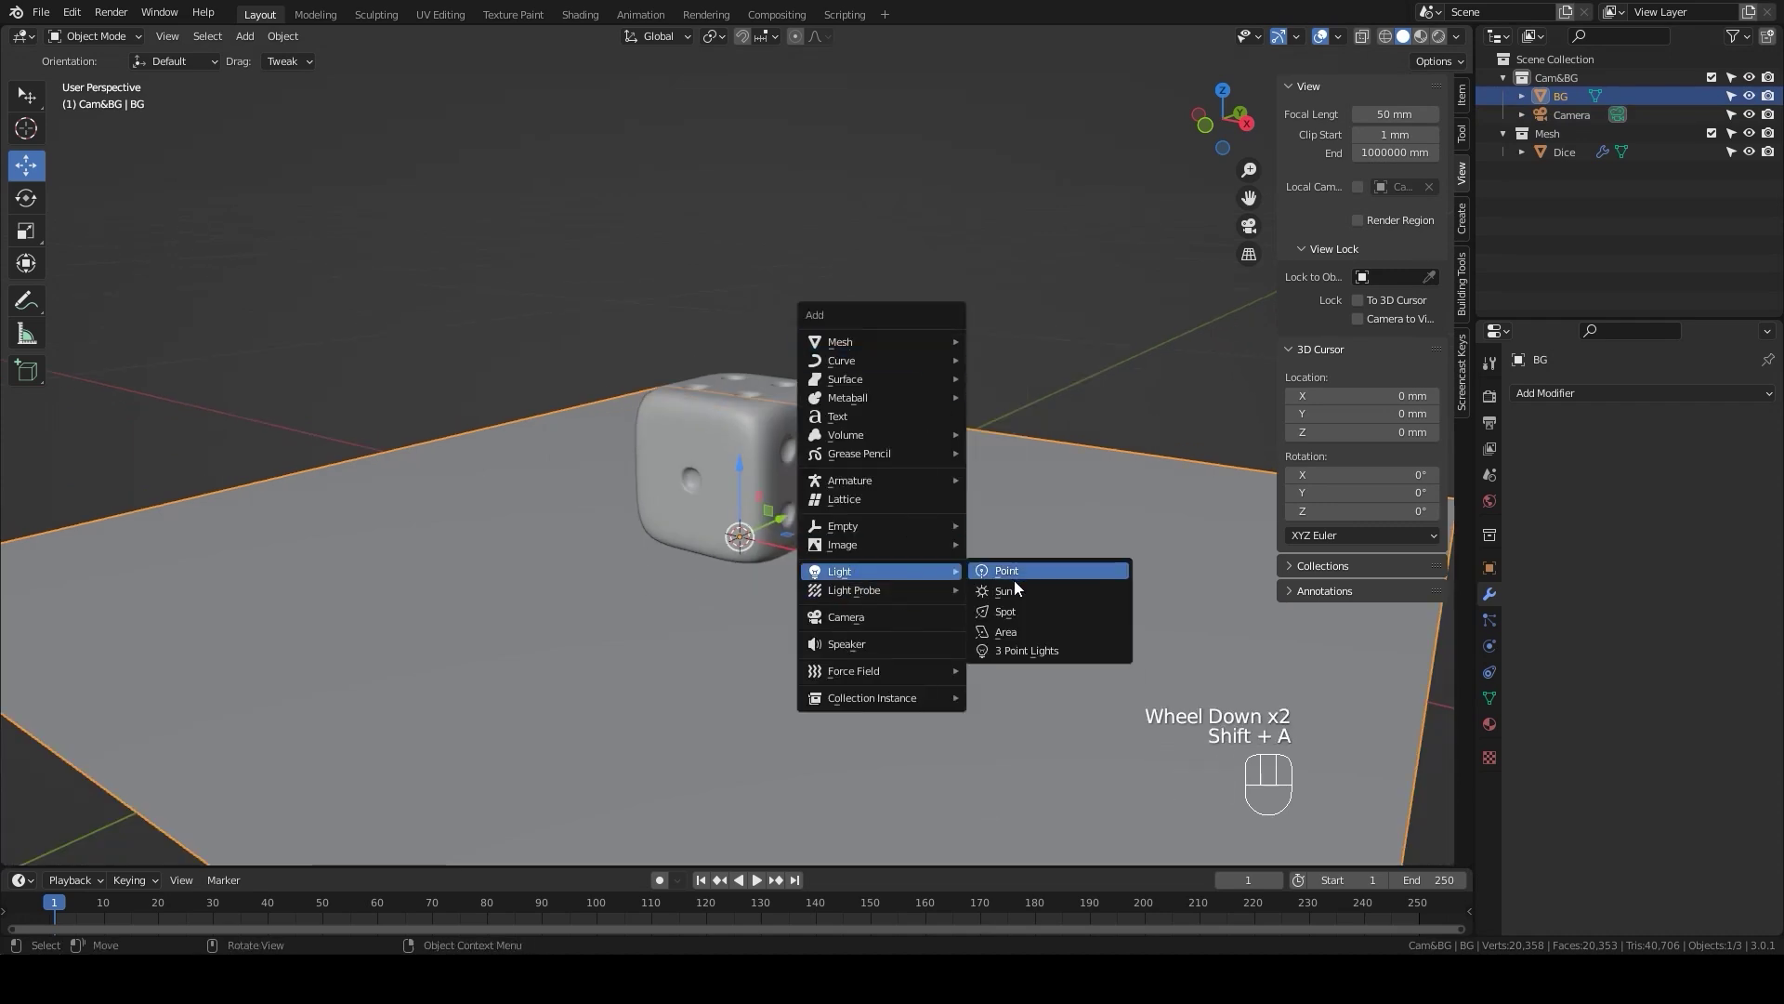
drag(740, 471, 787, 77)
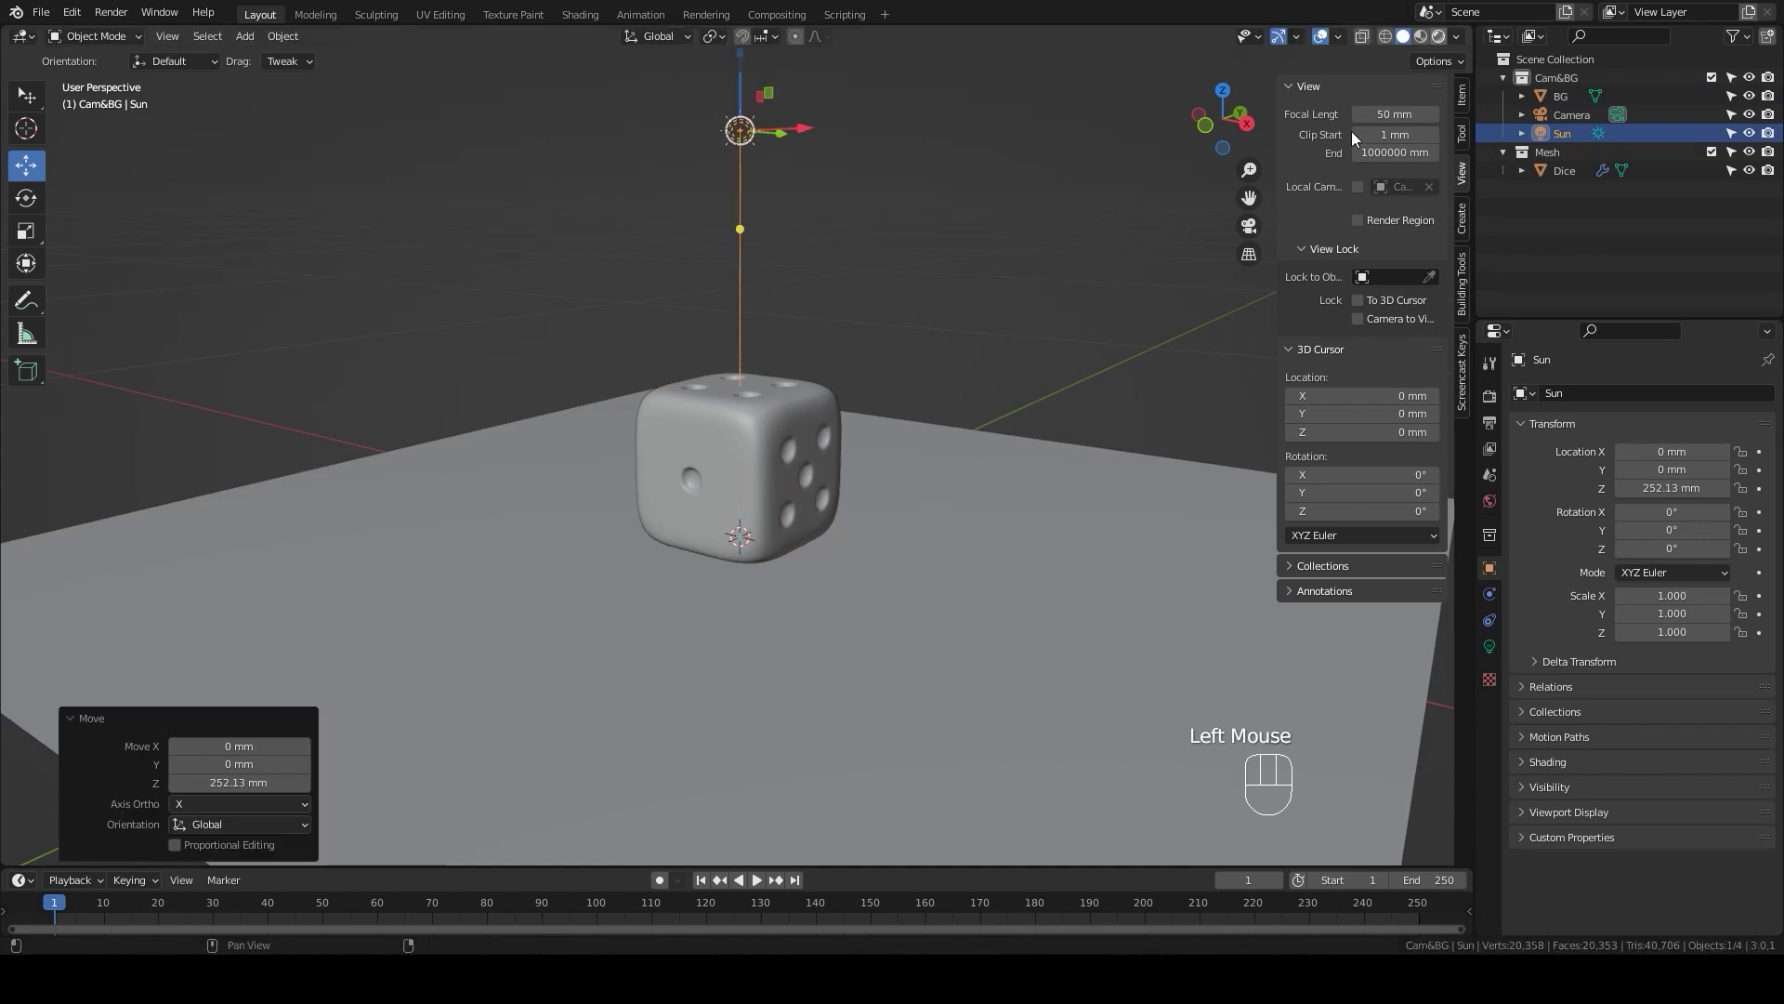
click(1007, 577)
drag(982, 613, 950, 658)
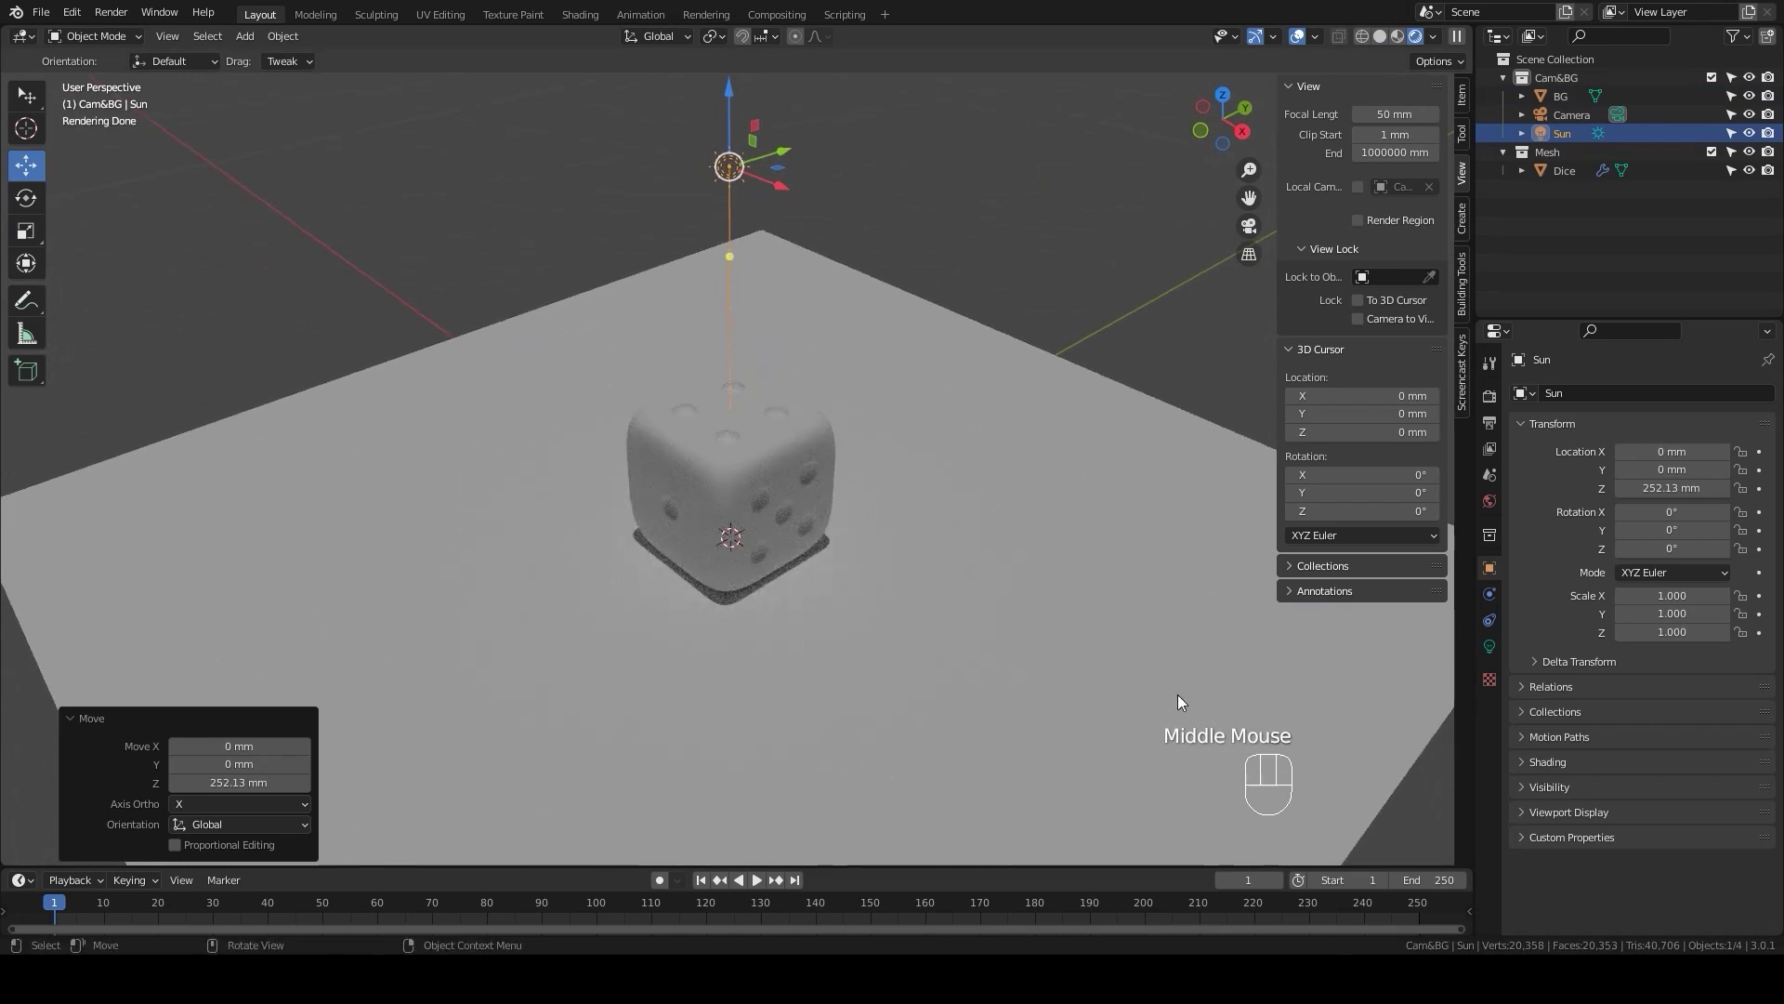
click(1077, 689)
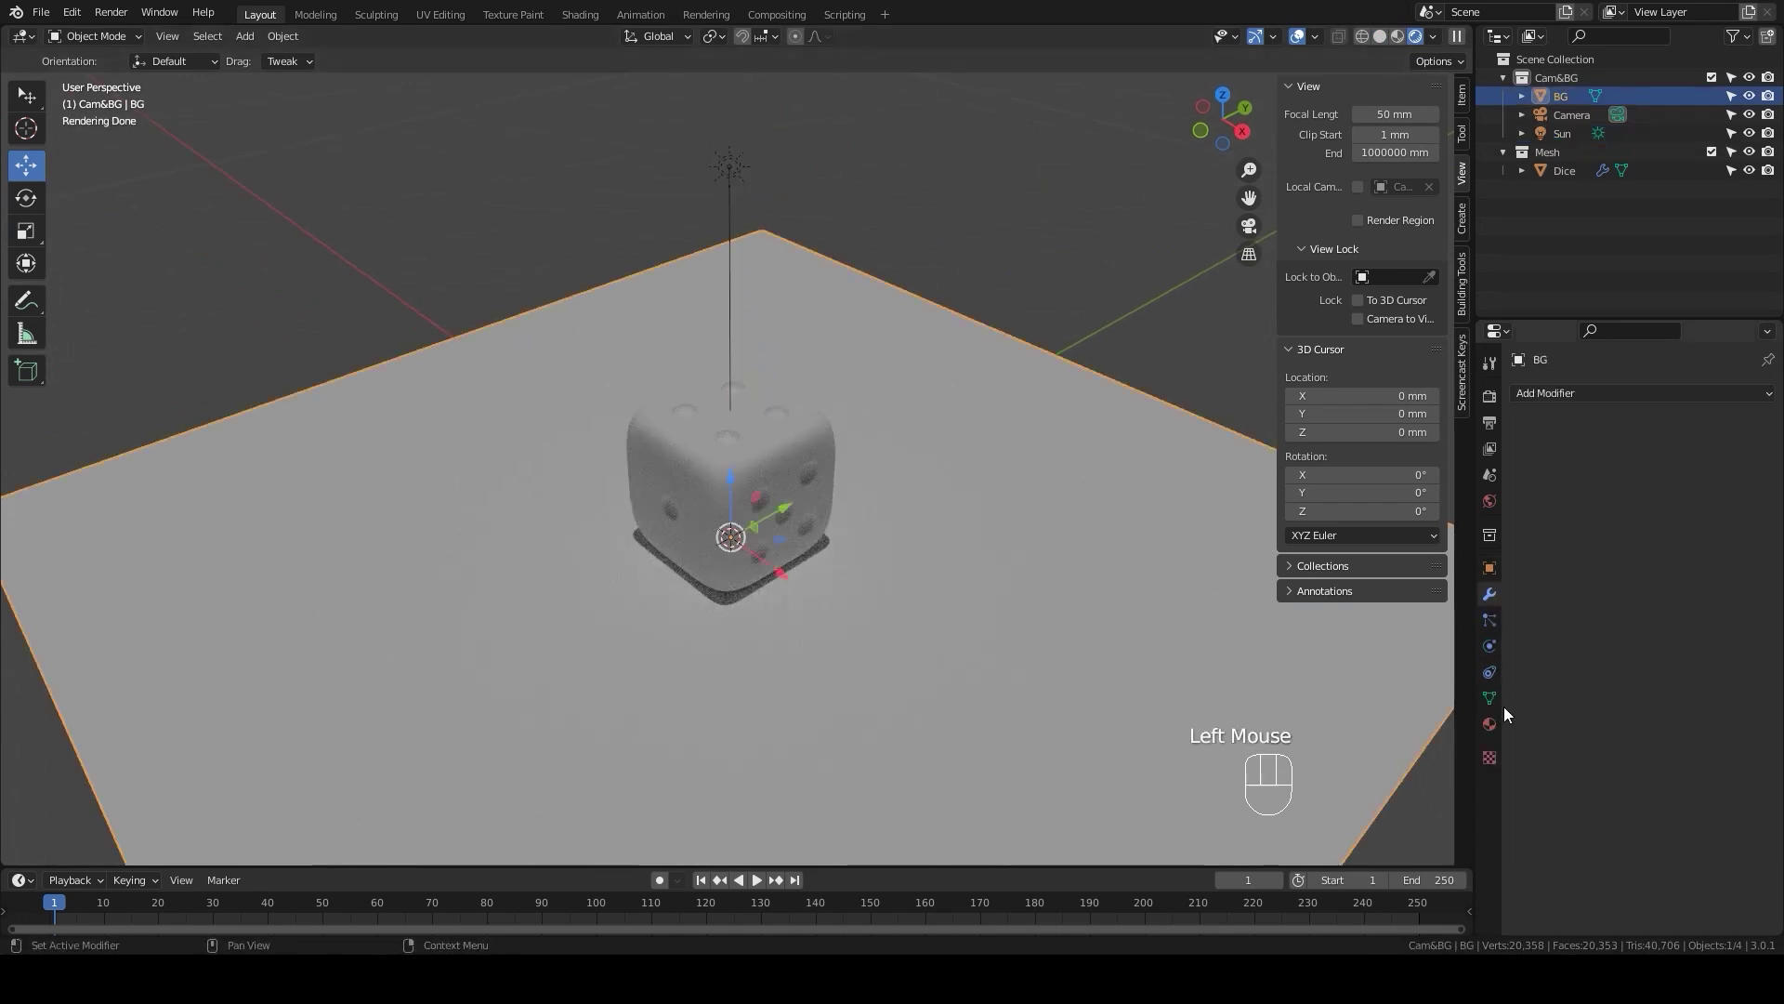
Step: Create a new material on the BG plane and make its base colour blue
click(1491, 726)
click(1638, 471)
drag(1636, 473, 1674, 542)
click(1723, 646)
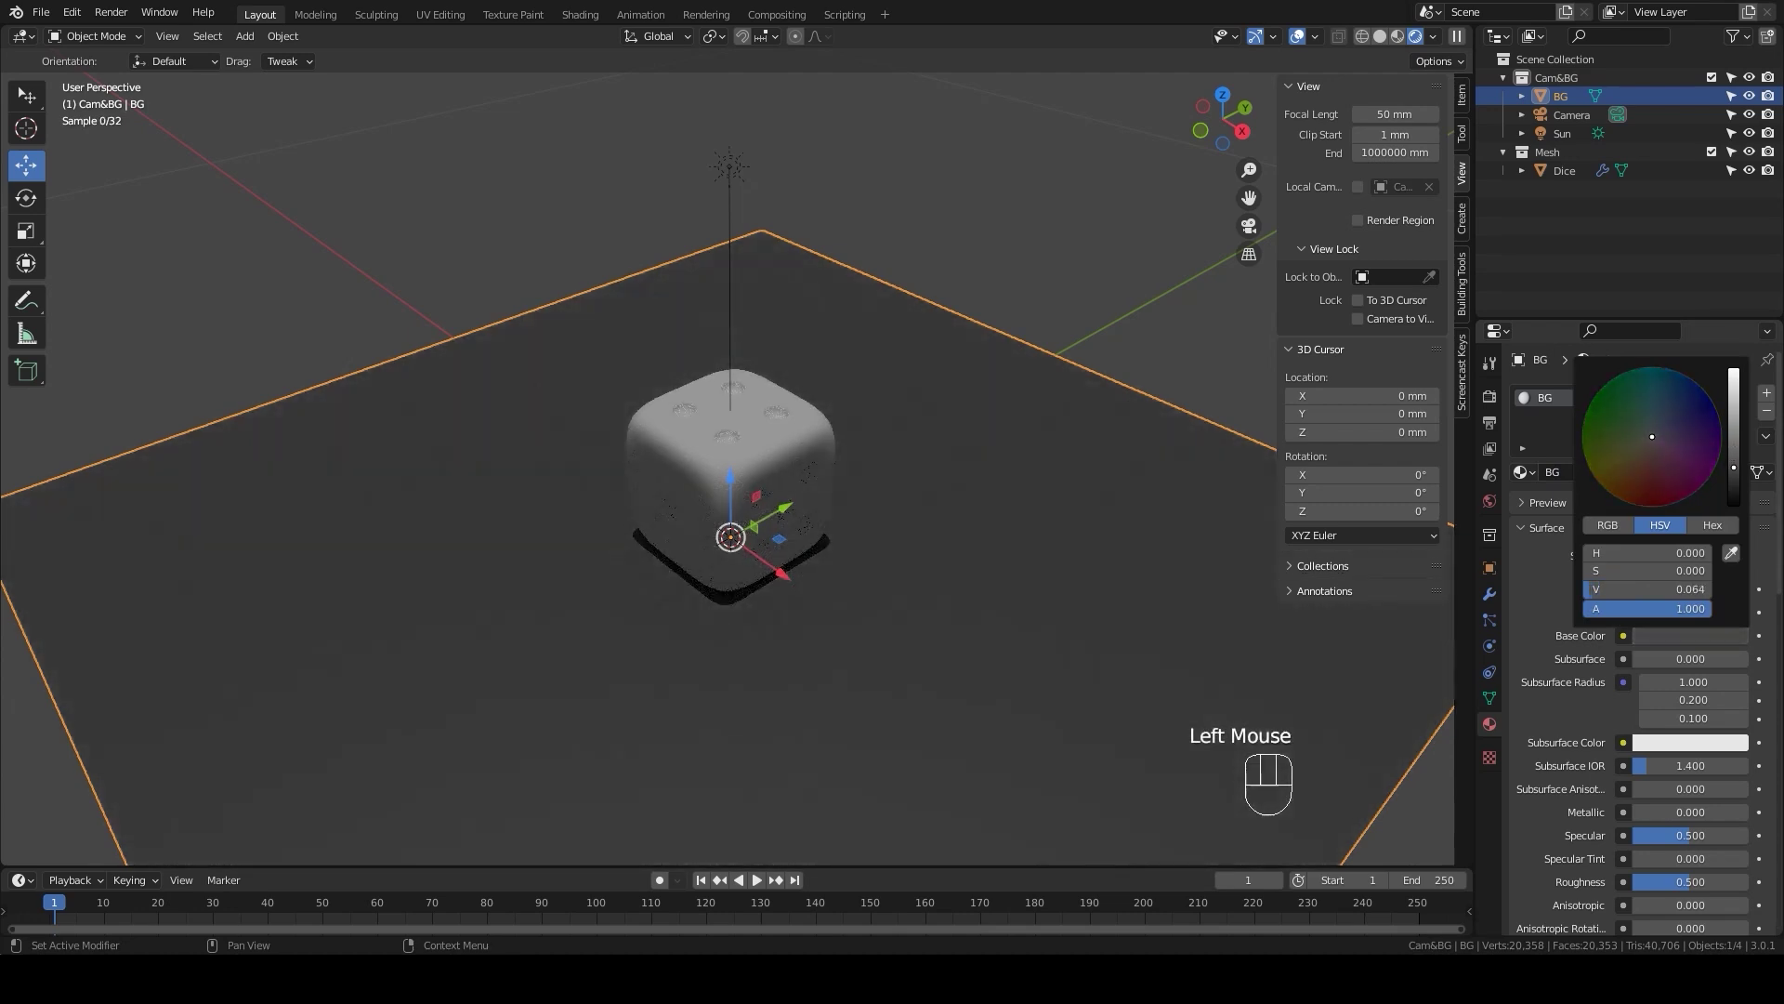
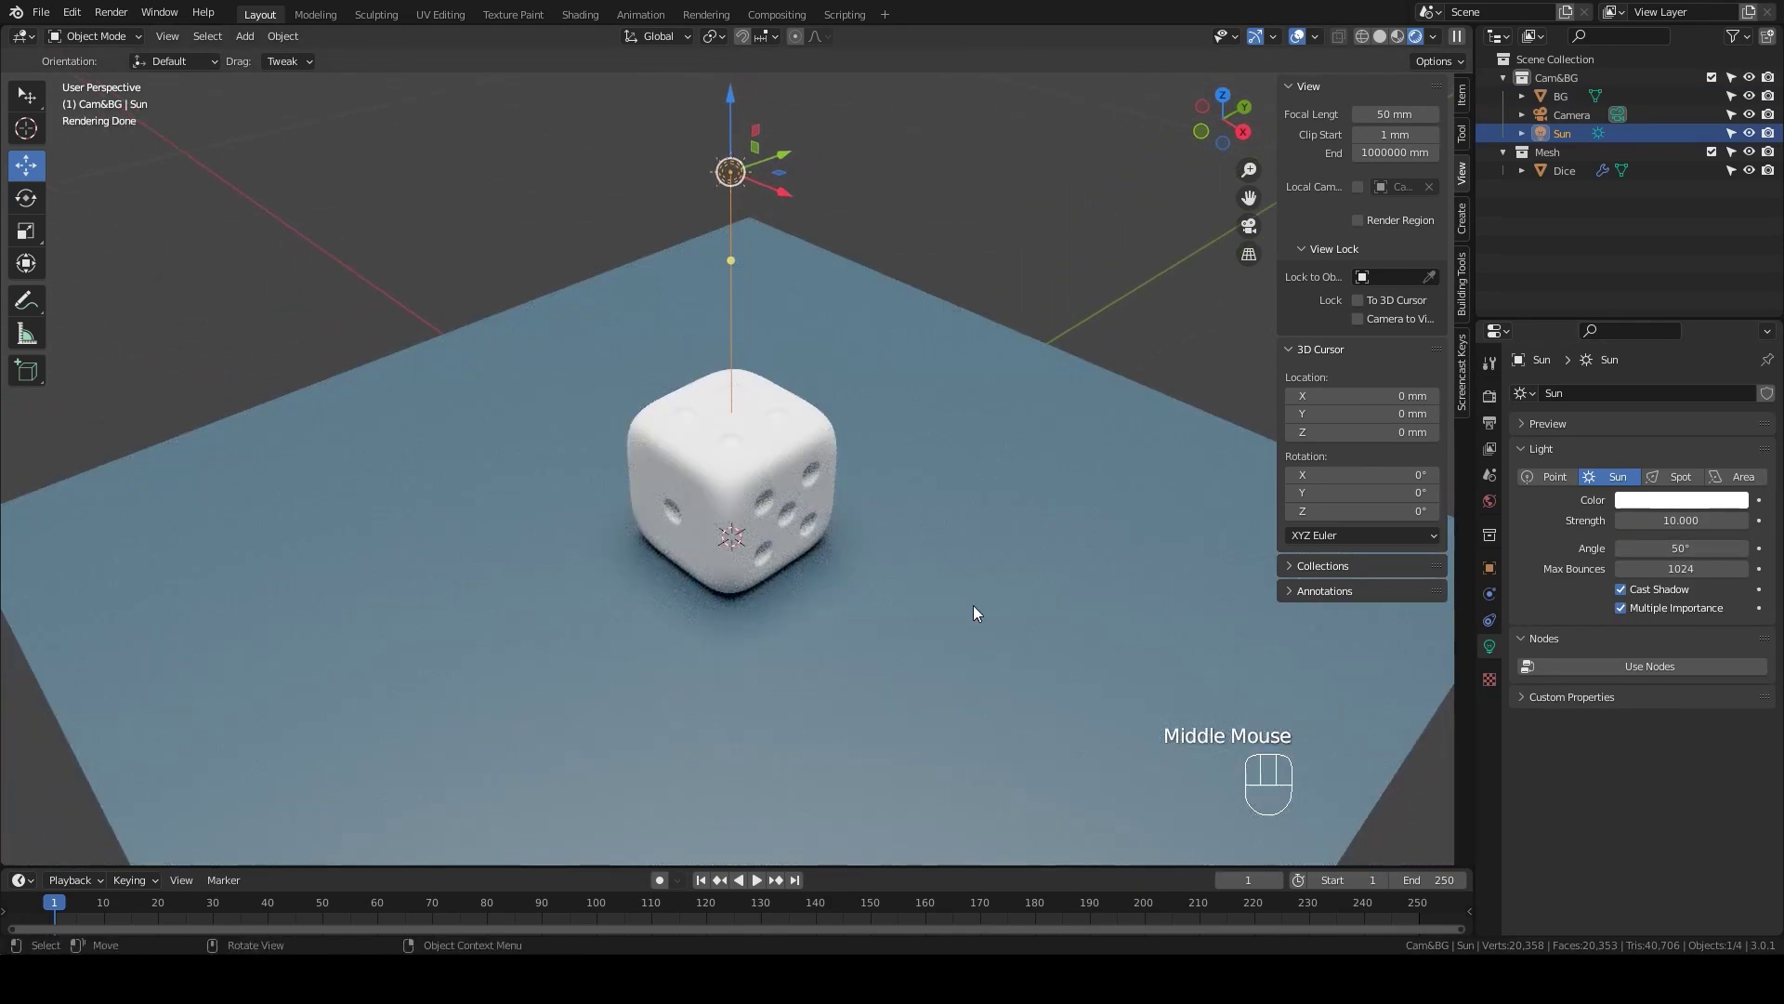
scroll(up, 3)
Step: Create a new material on the Dice with a black base colour
click(818, 481)
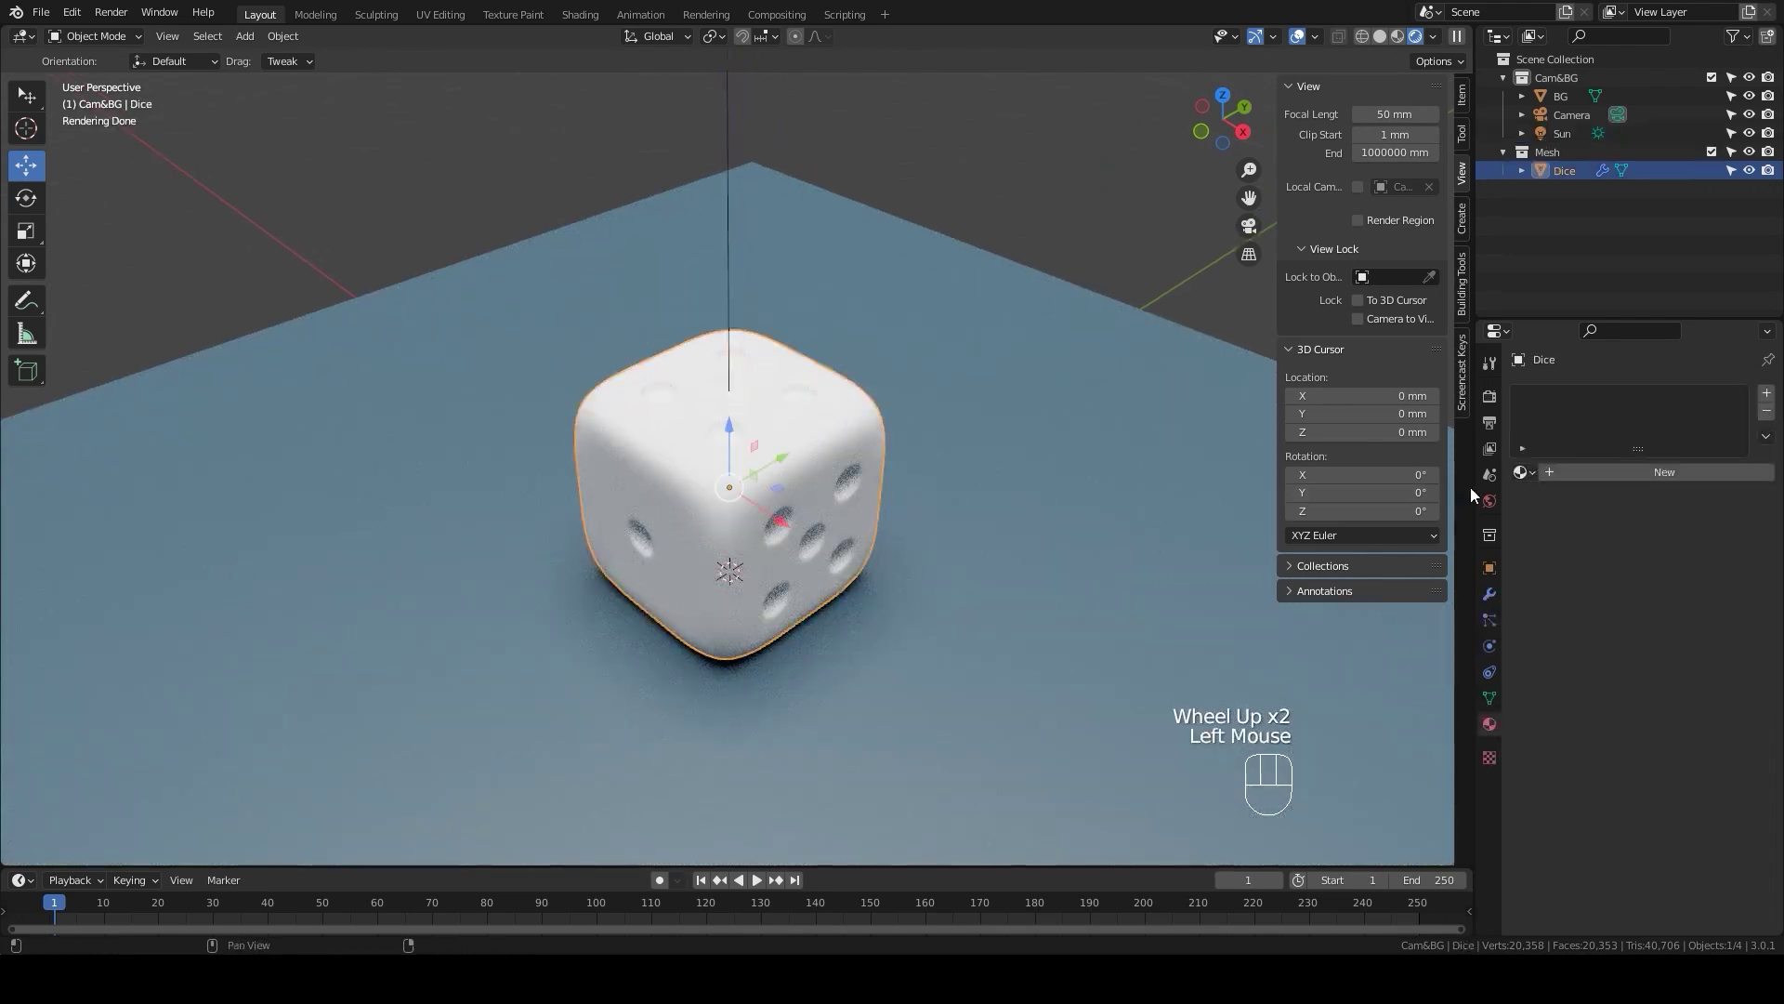
click(1603, 472)
drag(1607, 478, 1608, 523)
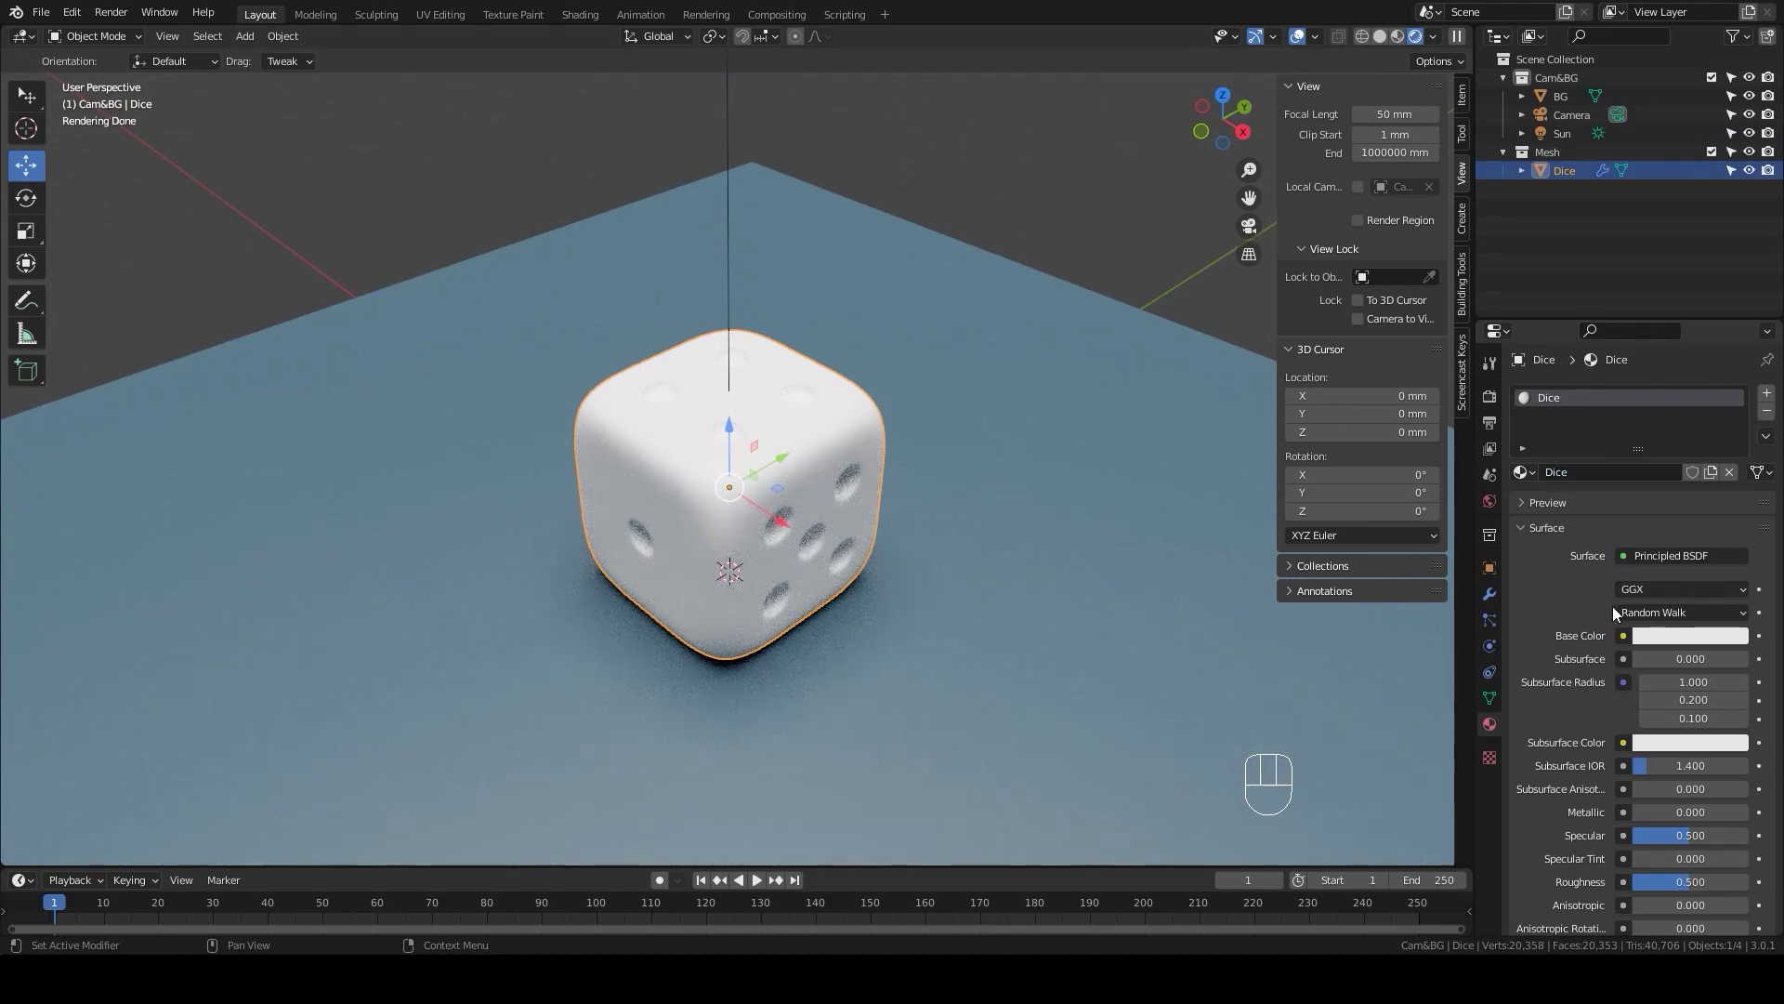
click(1665, 637)
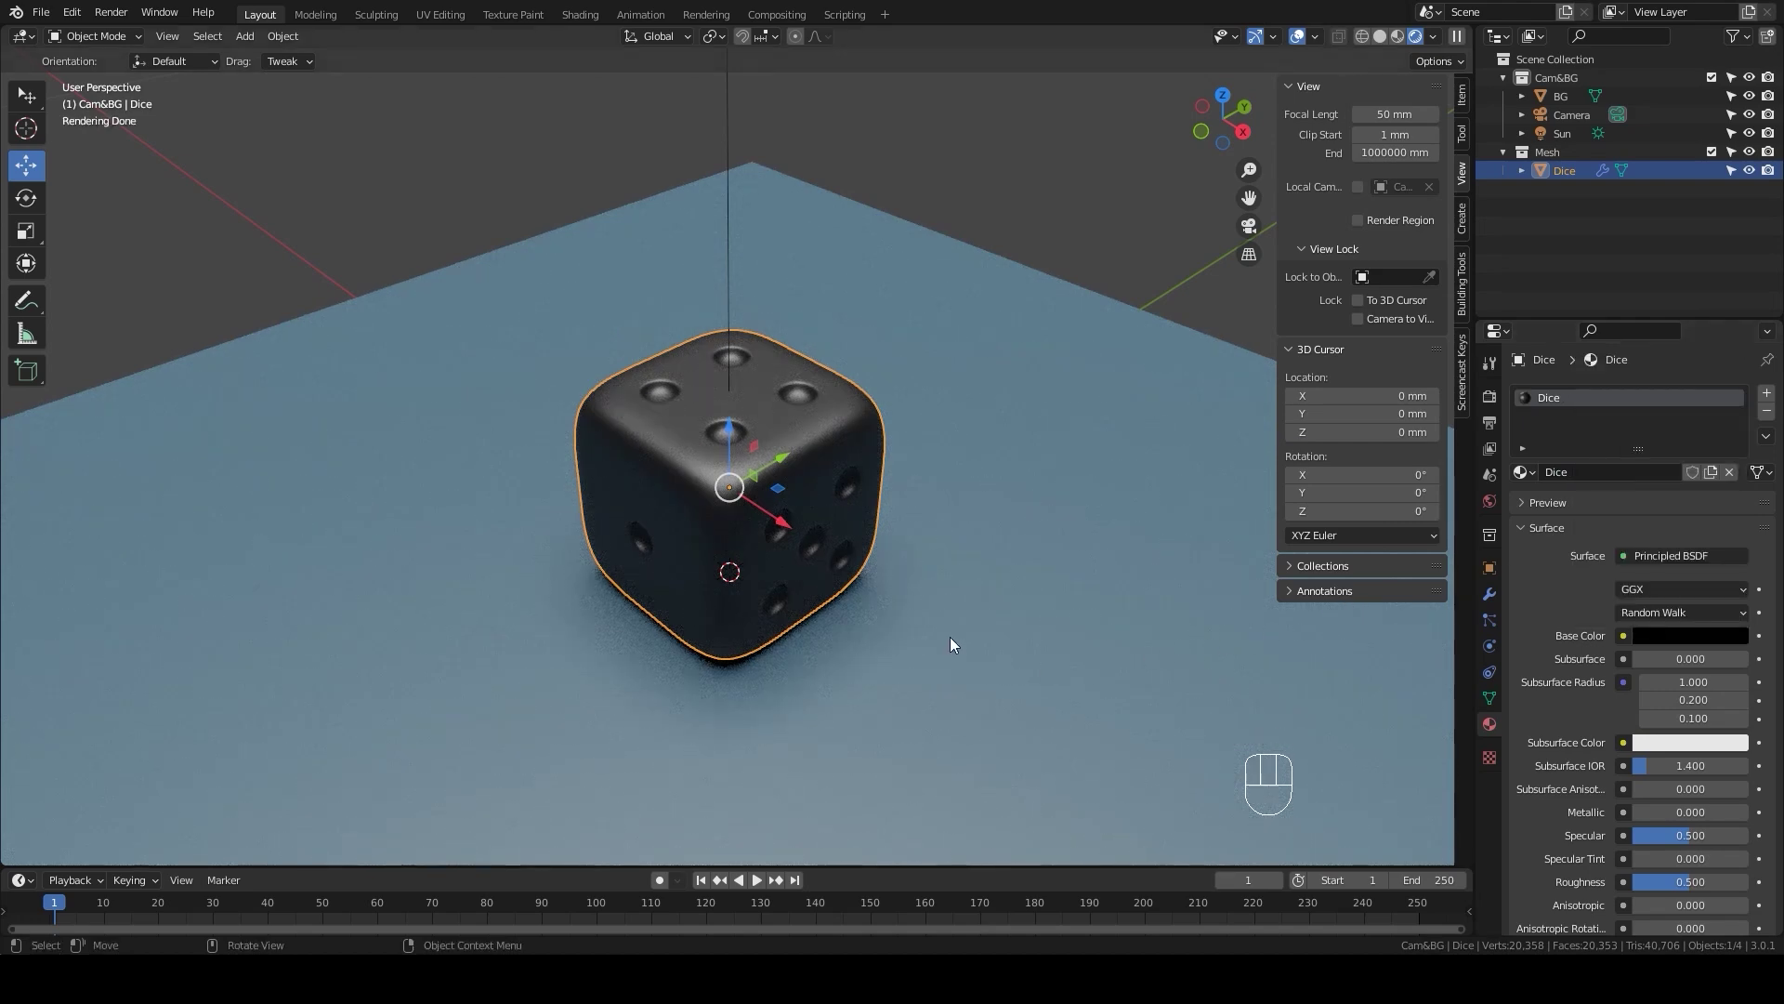
Step: Isolate the dice in Local View and enter Edit Mode on its mesh
drag(976, 654, 1008, 685)
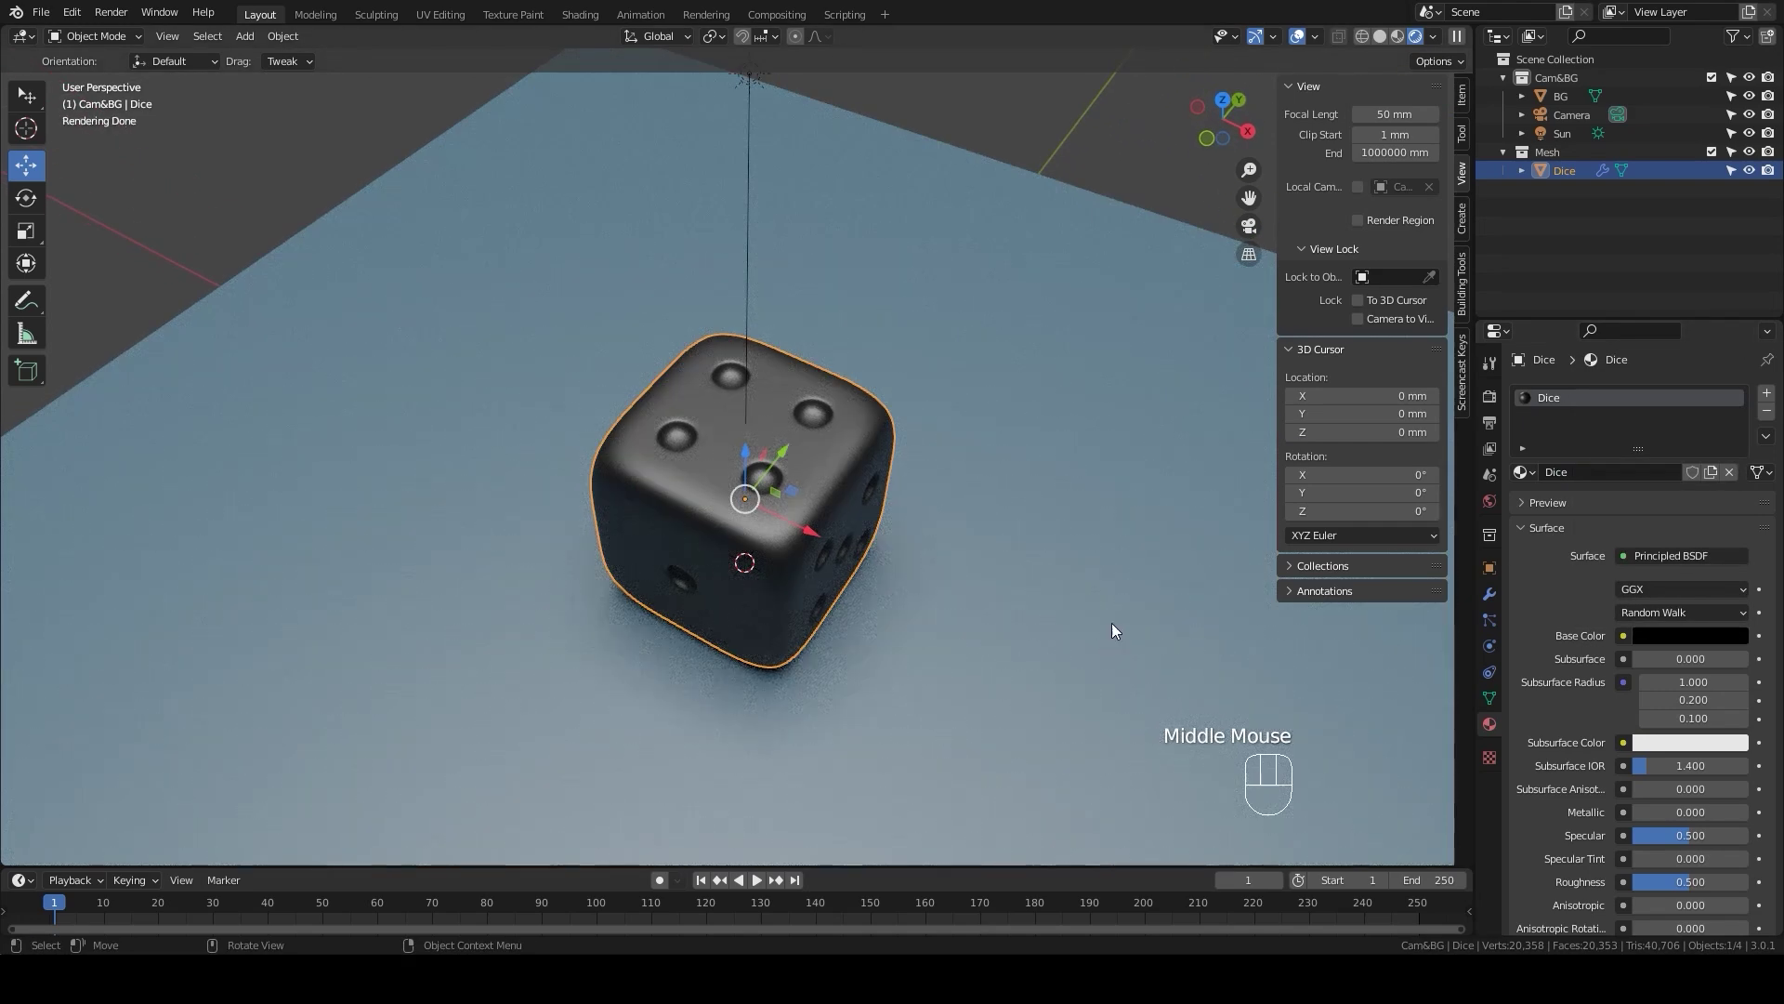
click(1382, 41)
key(KP_Divide)
scroll(down, 3)
drag(889, 547, 861, 563)
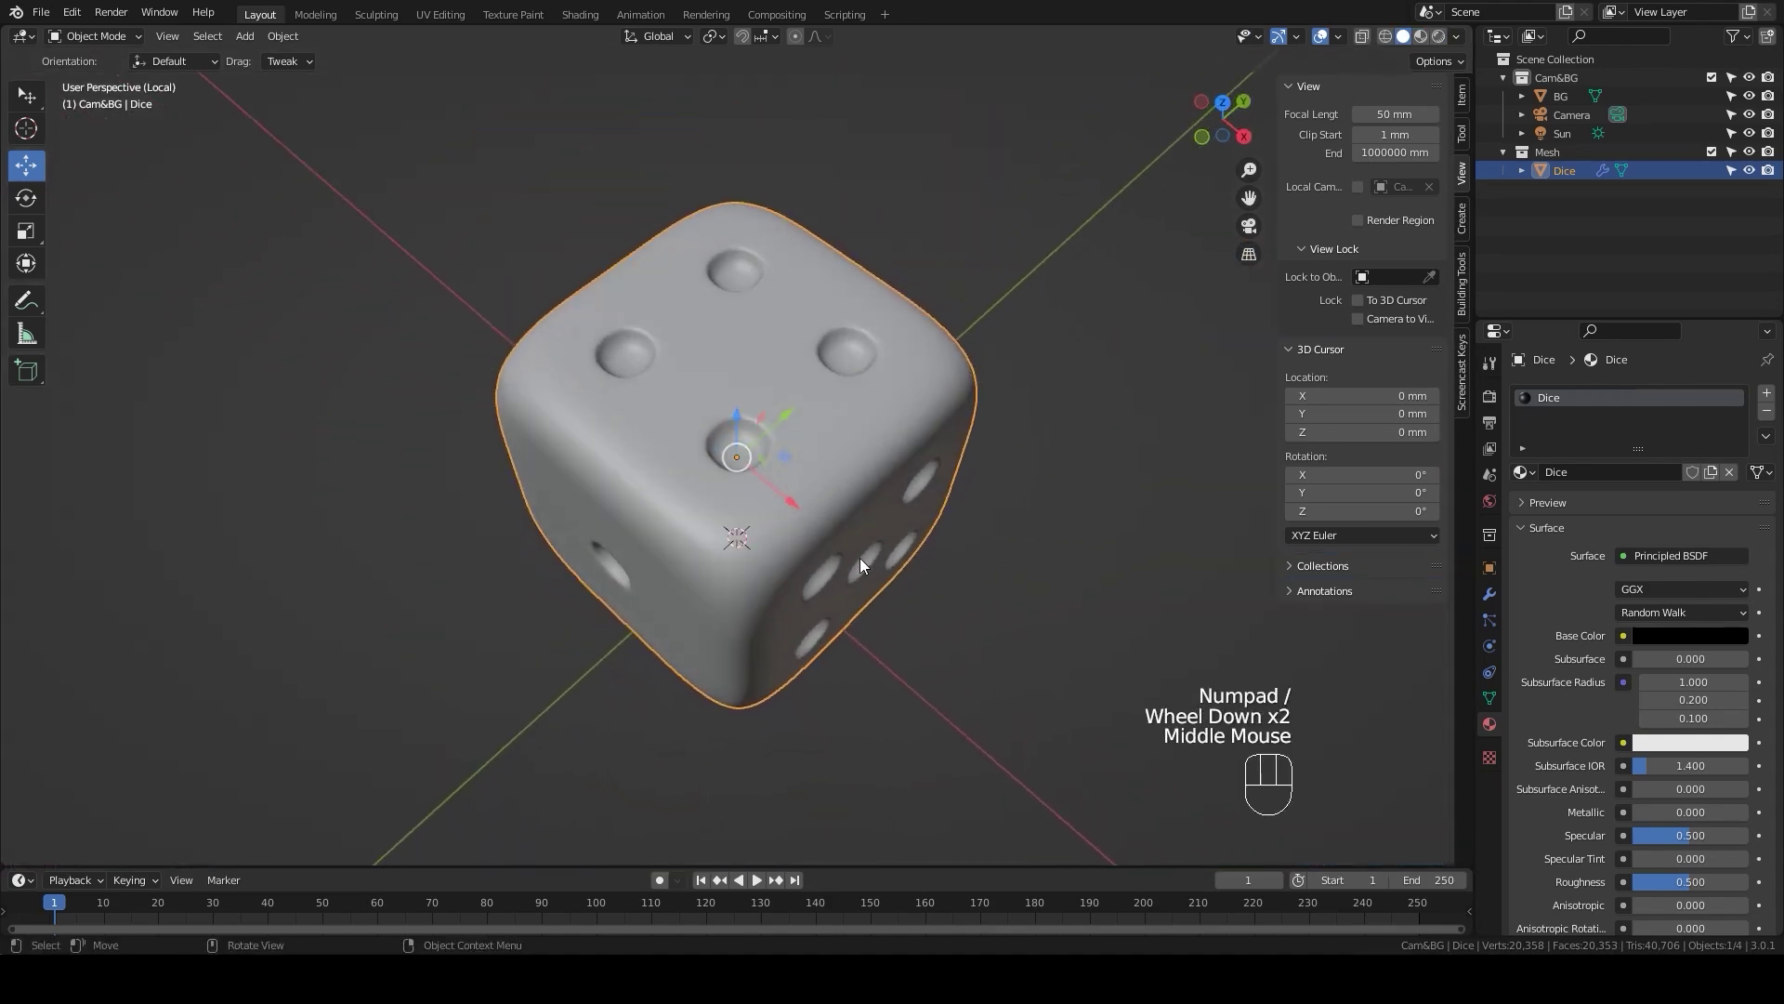
key(Tab)
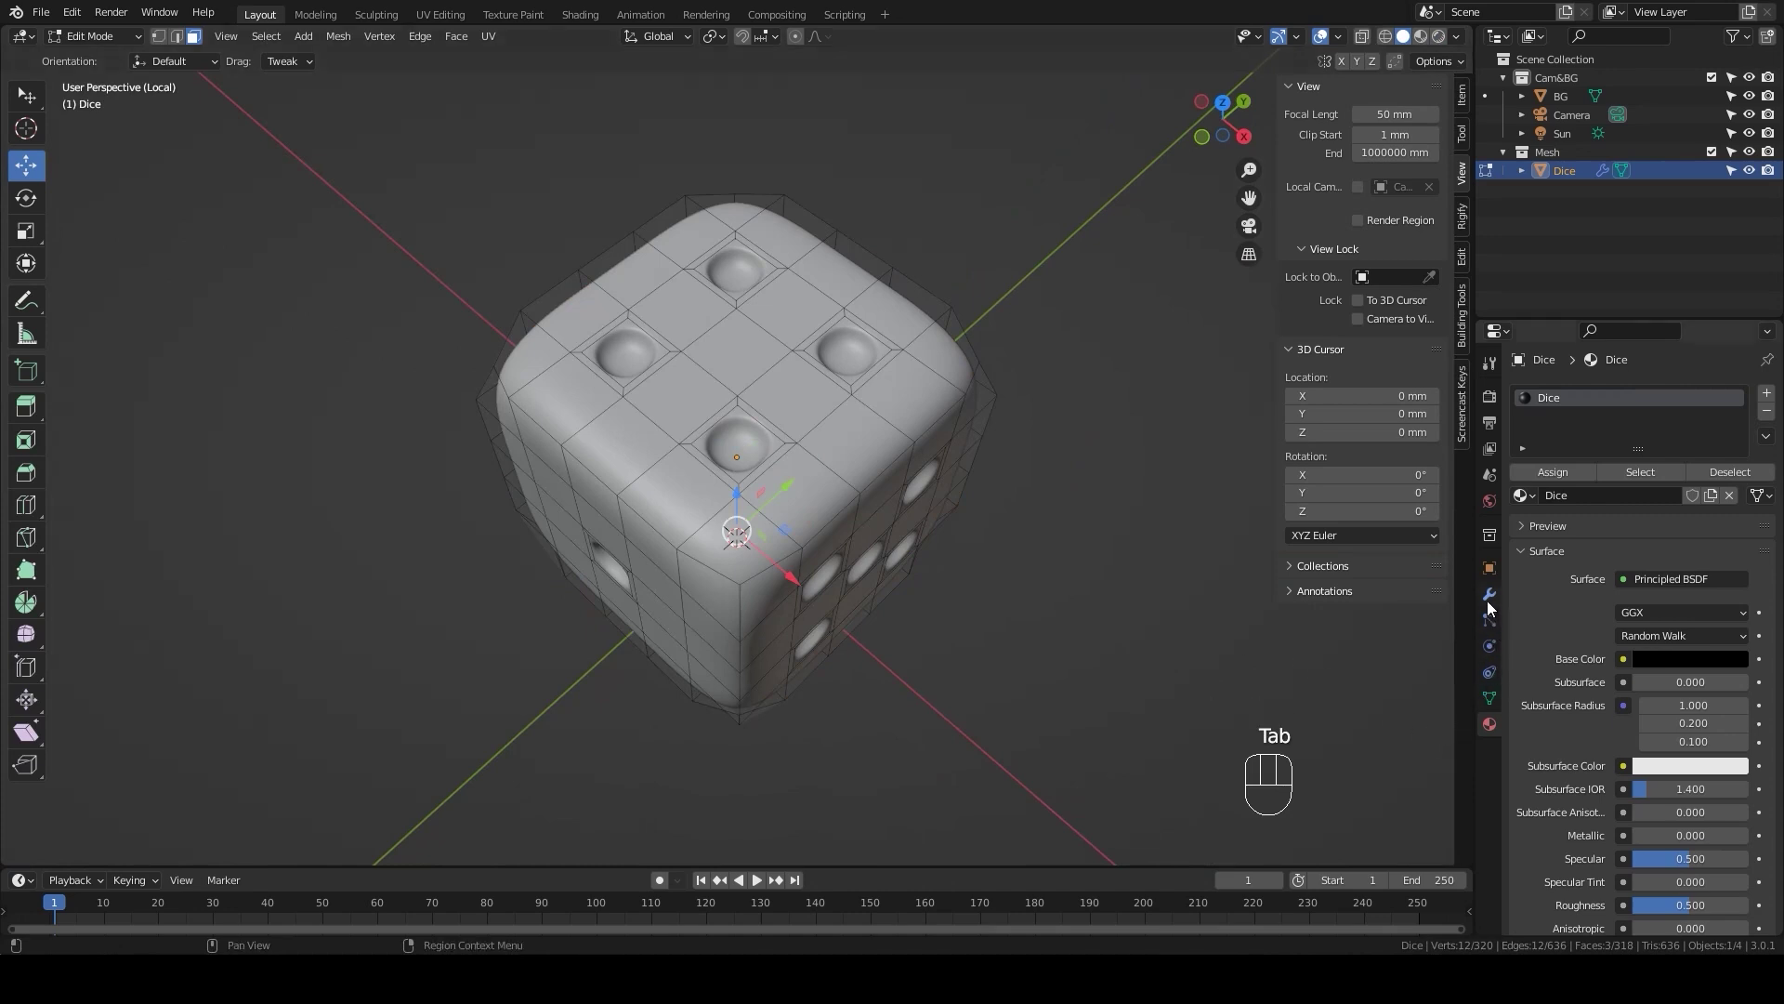
Step: Switch to face selection and hide the Subdivision modifier's smoothing while editing
click(1493, 603)
click(1669, 432)
middle_click(708, 499)
click(761, 487)
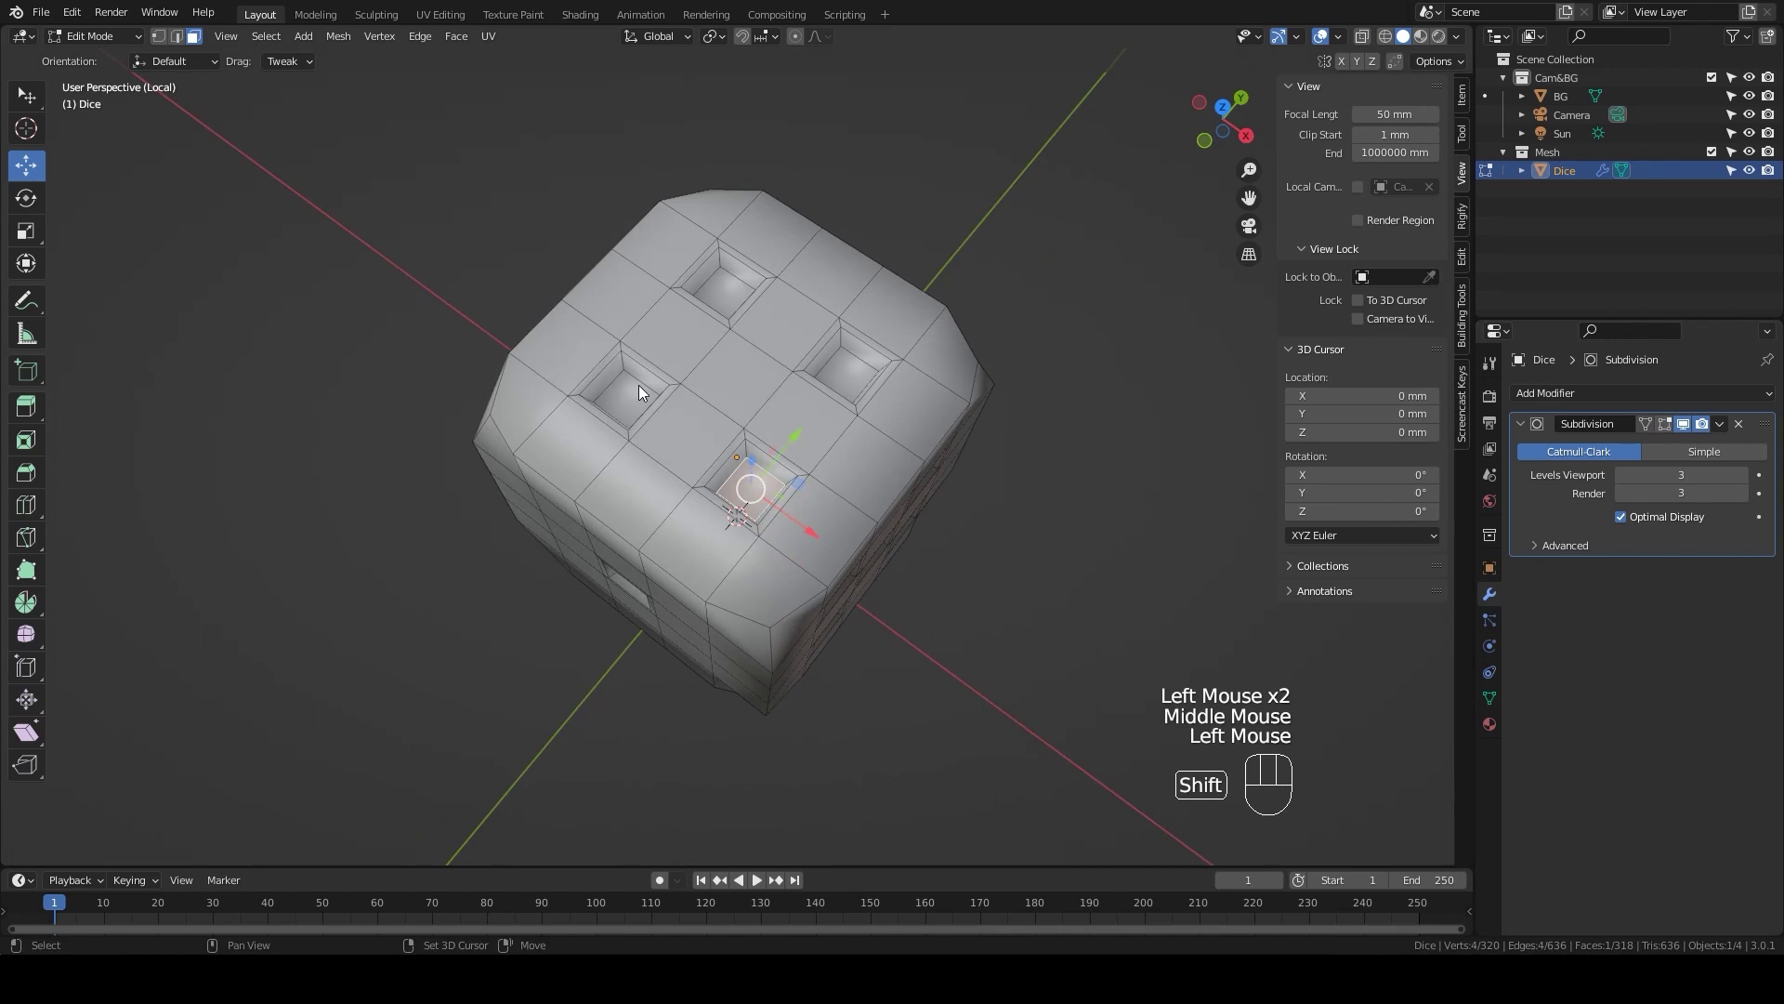
click(628, 399)
Step: Shift-select every pip face on all sides, then grow the selection to the whole hollows
click(735, 297)
click(856, 381)
drag(829, 536, 710, 405)
click(663, 414)
click(734, 497)
click(813, 415)
click(820, 574)
click(660, 570)
drag(925, 596, 736, 583)
click(681, 402)
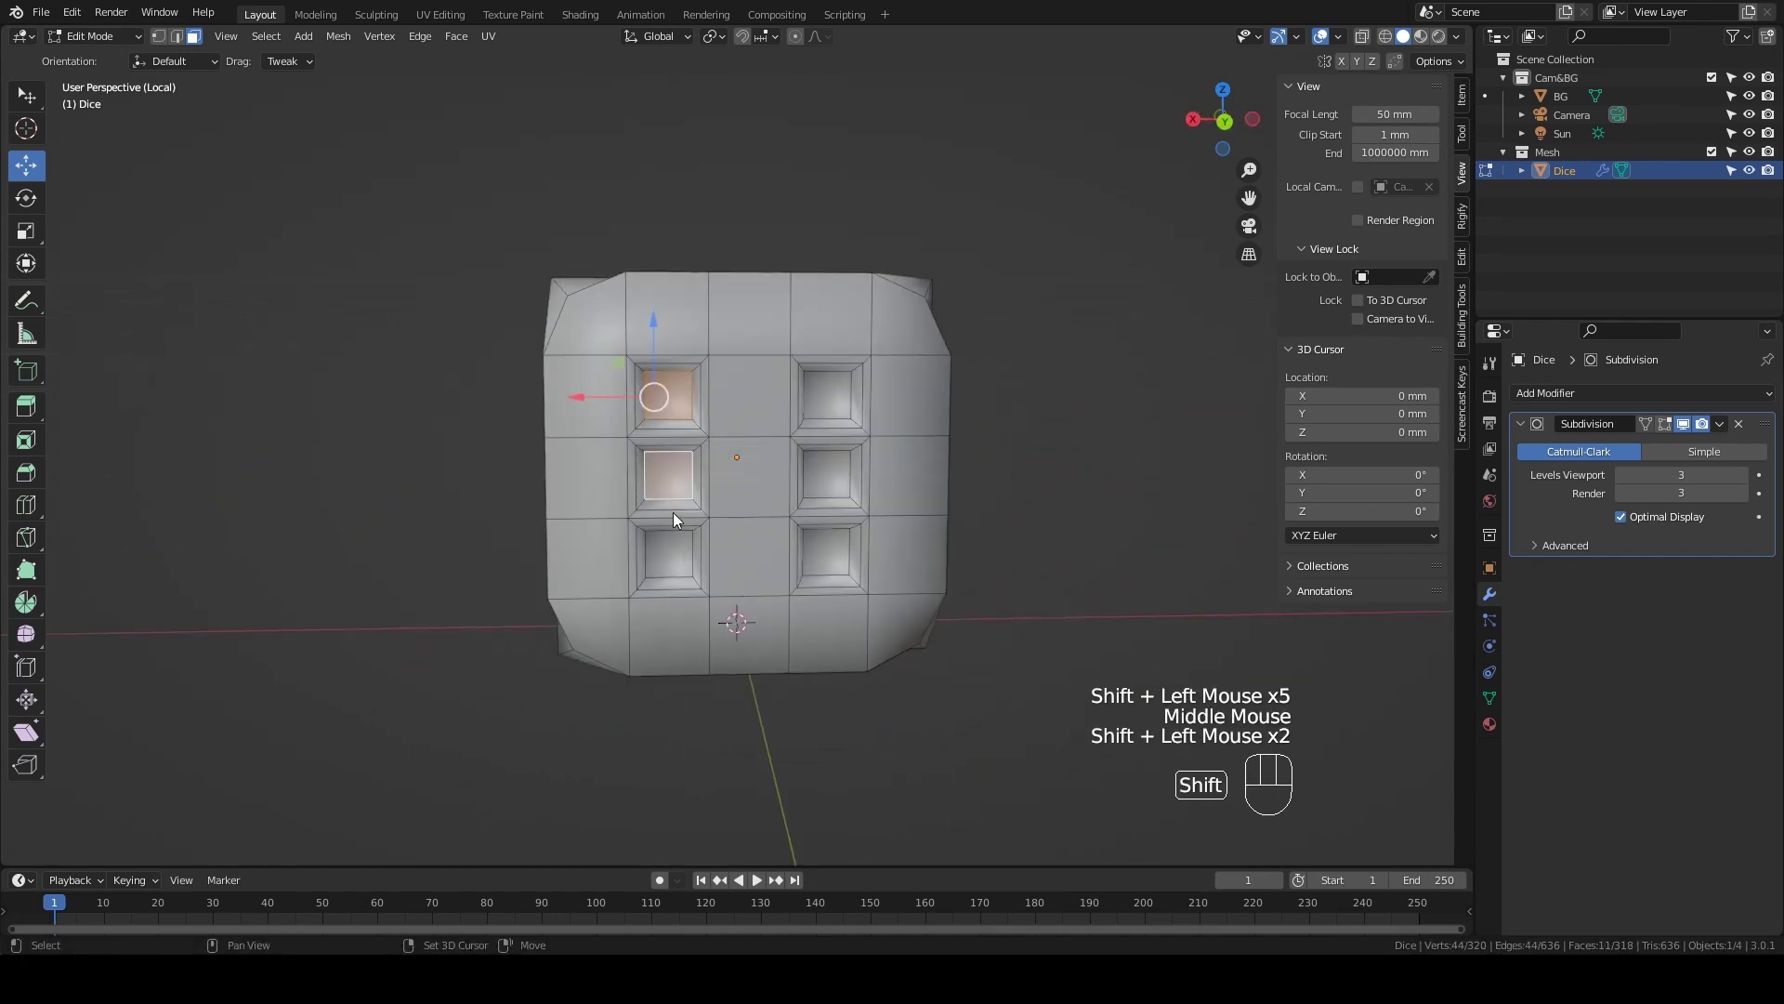
drag(671, 557, 673, 557)
click(822, 561)
click(824, 470)
click(822, 397)
drag(975, 570, 769, 559)
drag(669, 550, 709, 528)
click(835, 393)
drag(917, 516, 699, 532)
drag(722, 488, 722, 488)
drag(777, 619, 803, 436)
click(797, 453)
click(738, 534)
click(682, 624)
key(ctrl+KP_Add)
drag(905, 519, 952, 666)
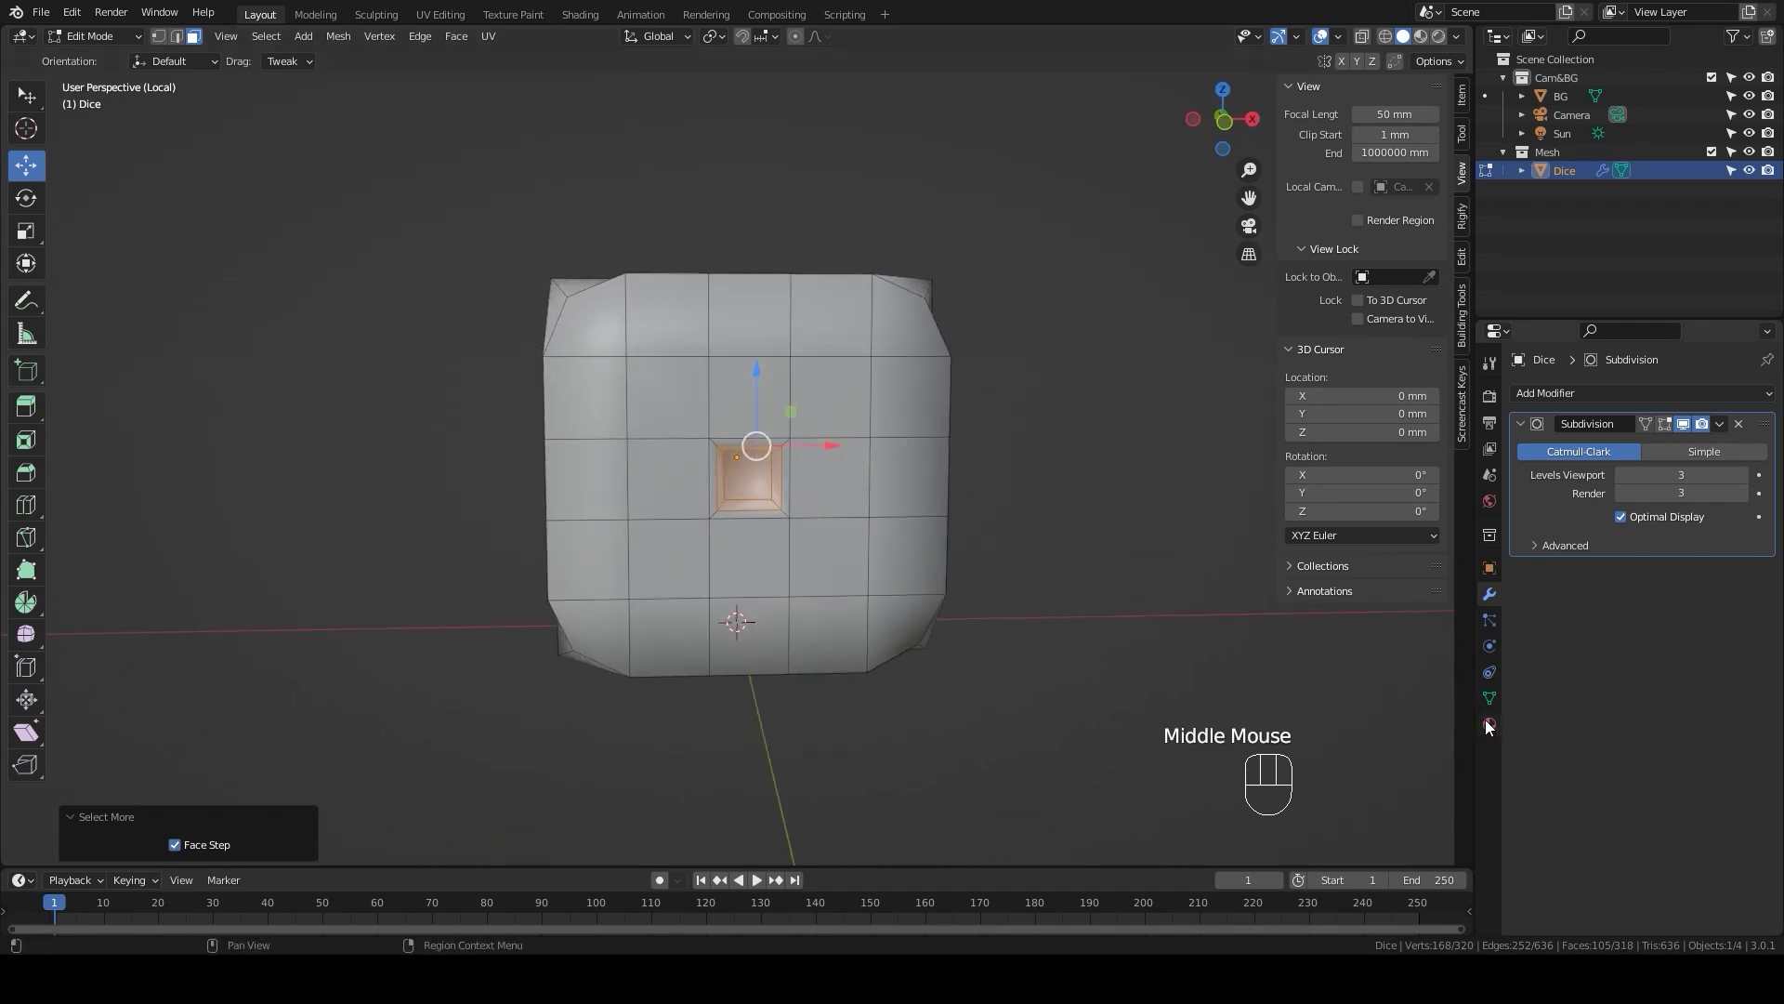
Step: Add a second material slot with a gold, fully metallic, roughness 0.294 material and assign it to the pips
click(1491, 732)
click(1767, 396)
click(1609, 540)
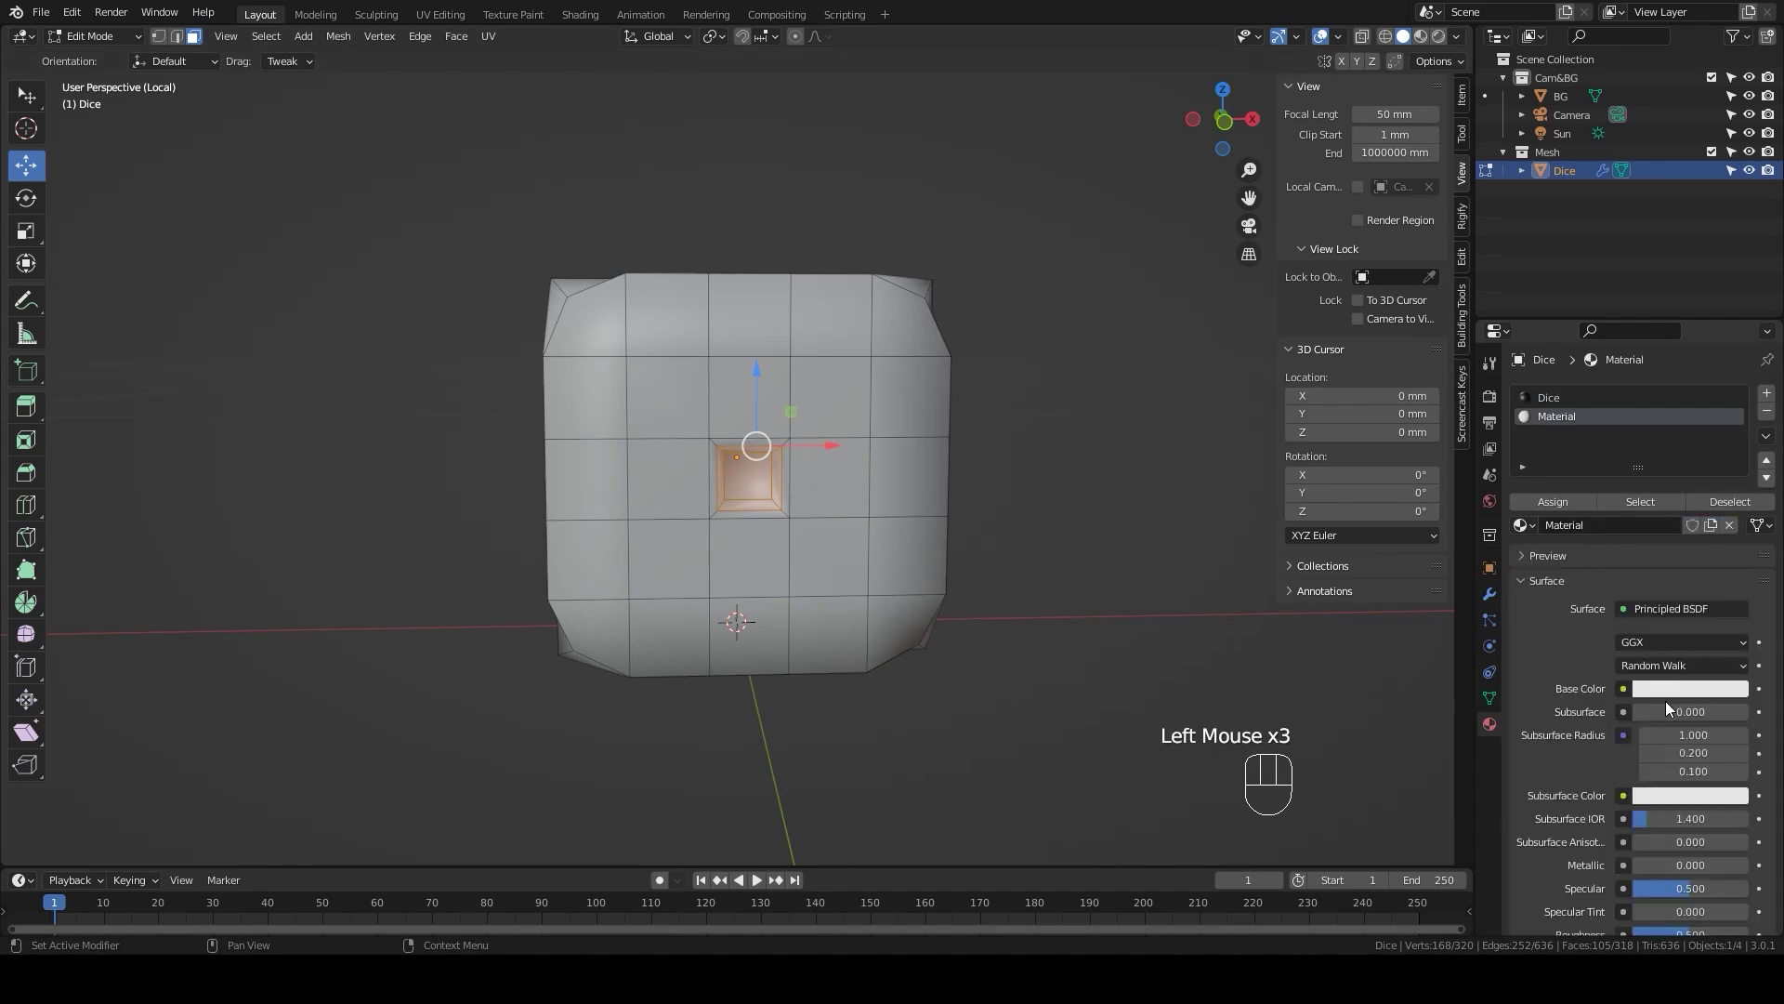
click(1670, 685)
click(1675, 699)
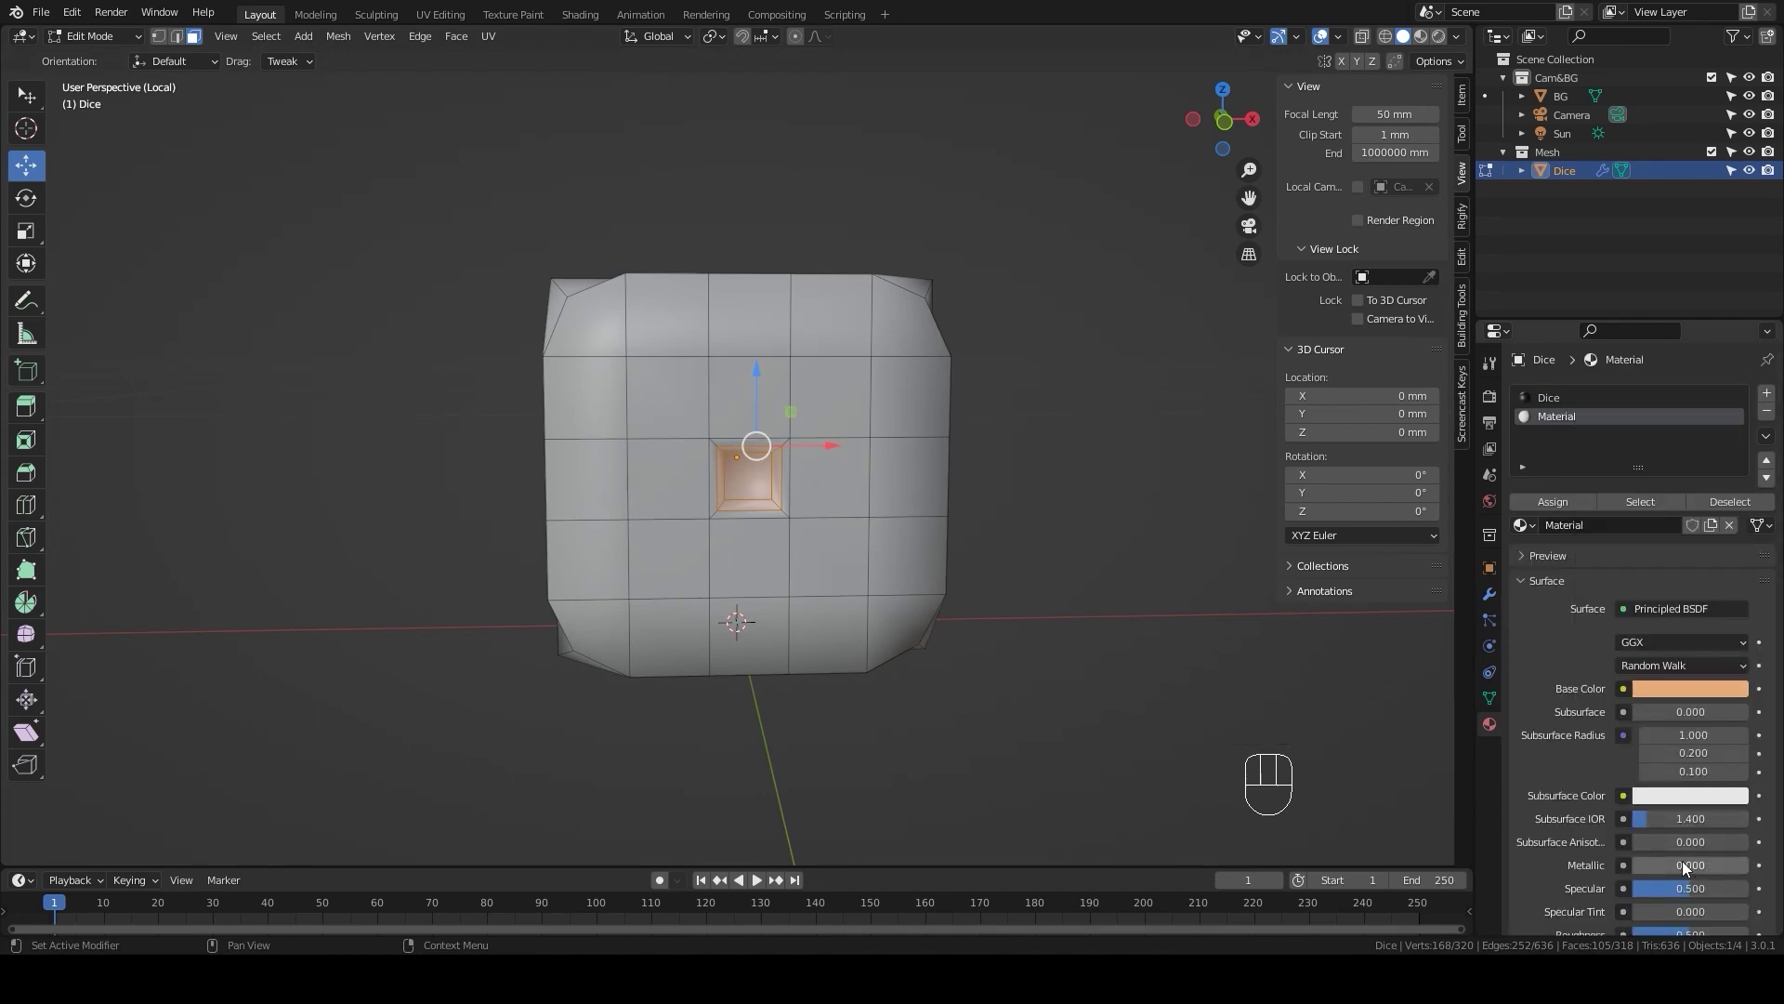
drag(1650, 868, 1702, 885)
scroll(down, 3)
drag(1688, 830, 1669, 828)
click(1572, 393)
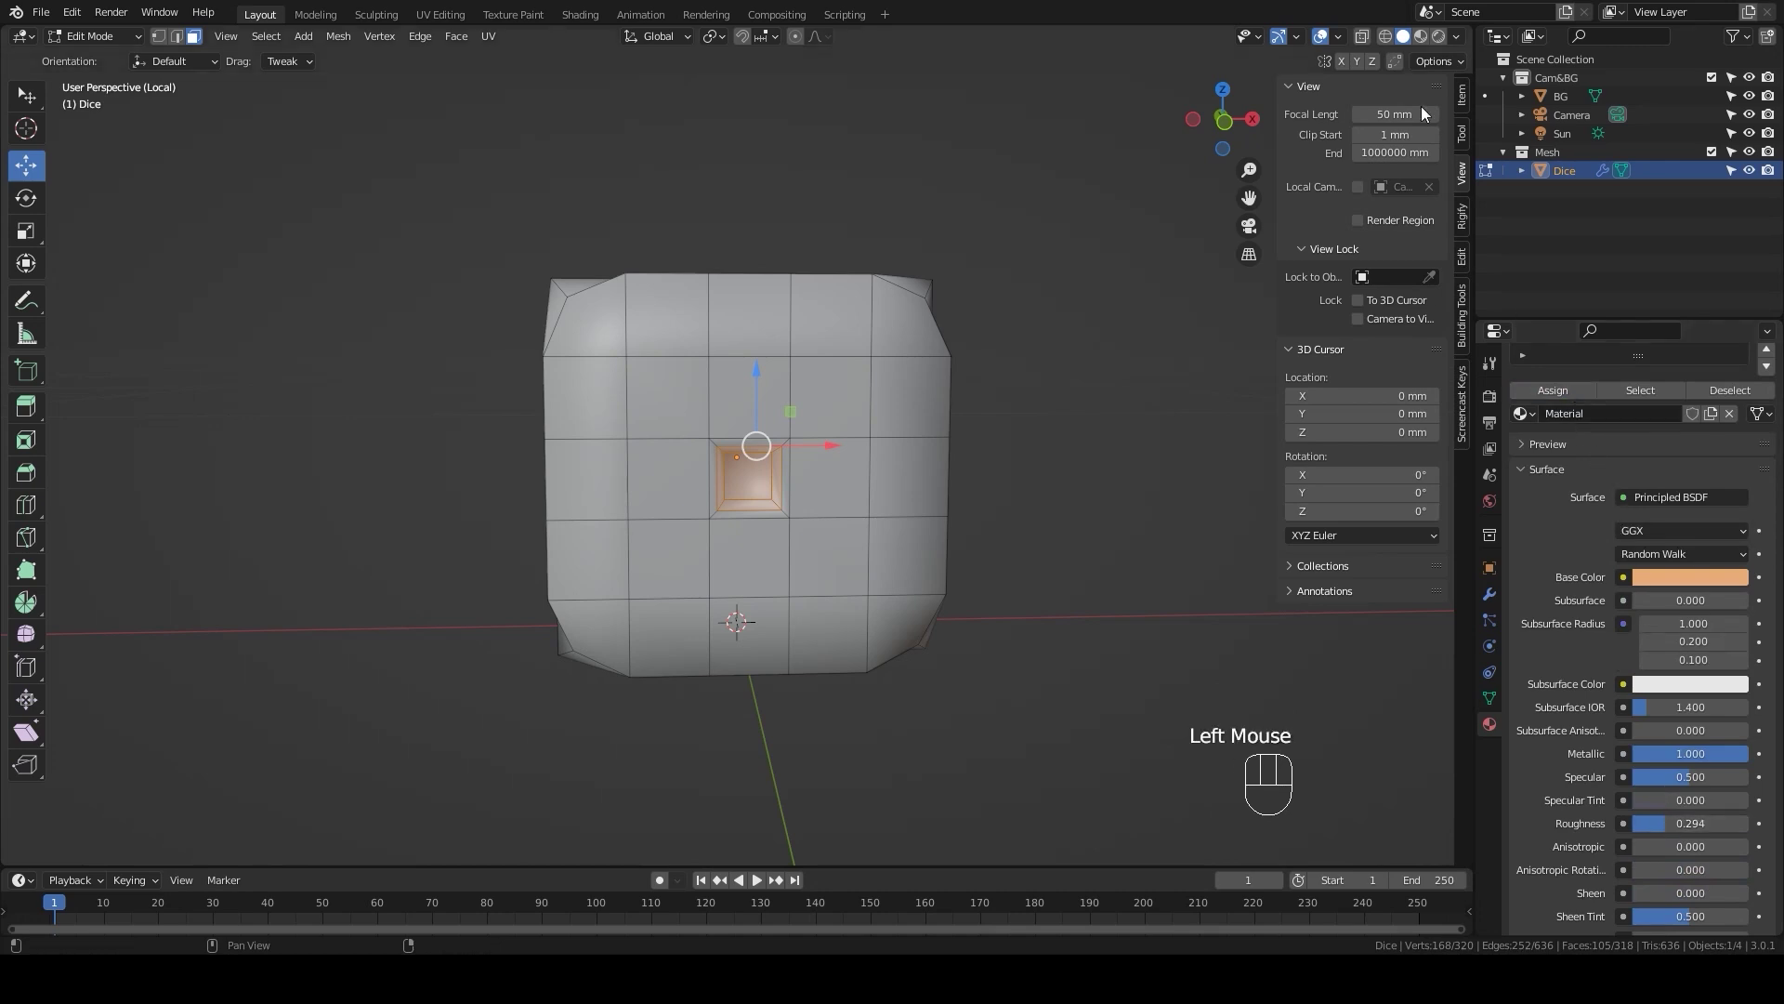
Step: Leave Edit Mode and Local View to see the dice back in the full scene
key(Tab)
drag(988, 553, 1448, 43)
drag(1448, 44, 1448, 44)
key(KP_Divide)
drag(919, 610, 1006, 506)
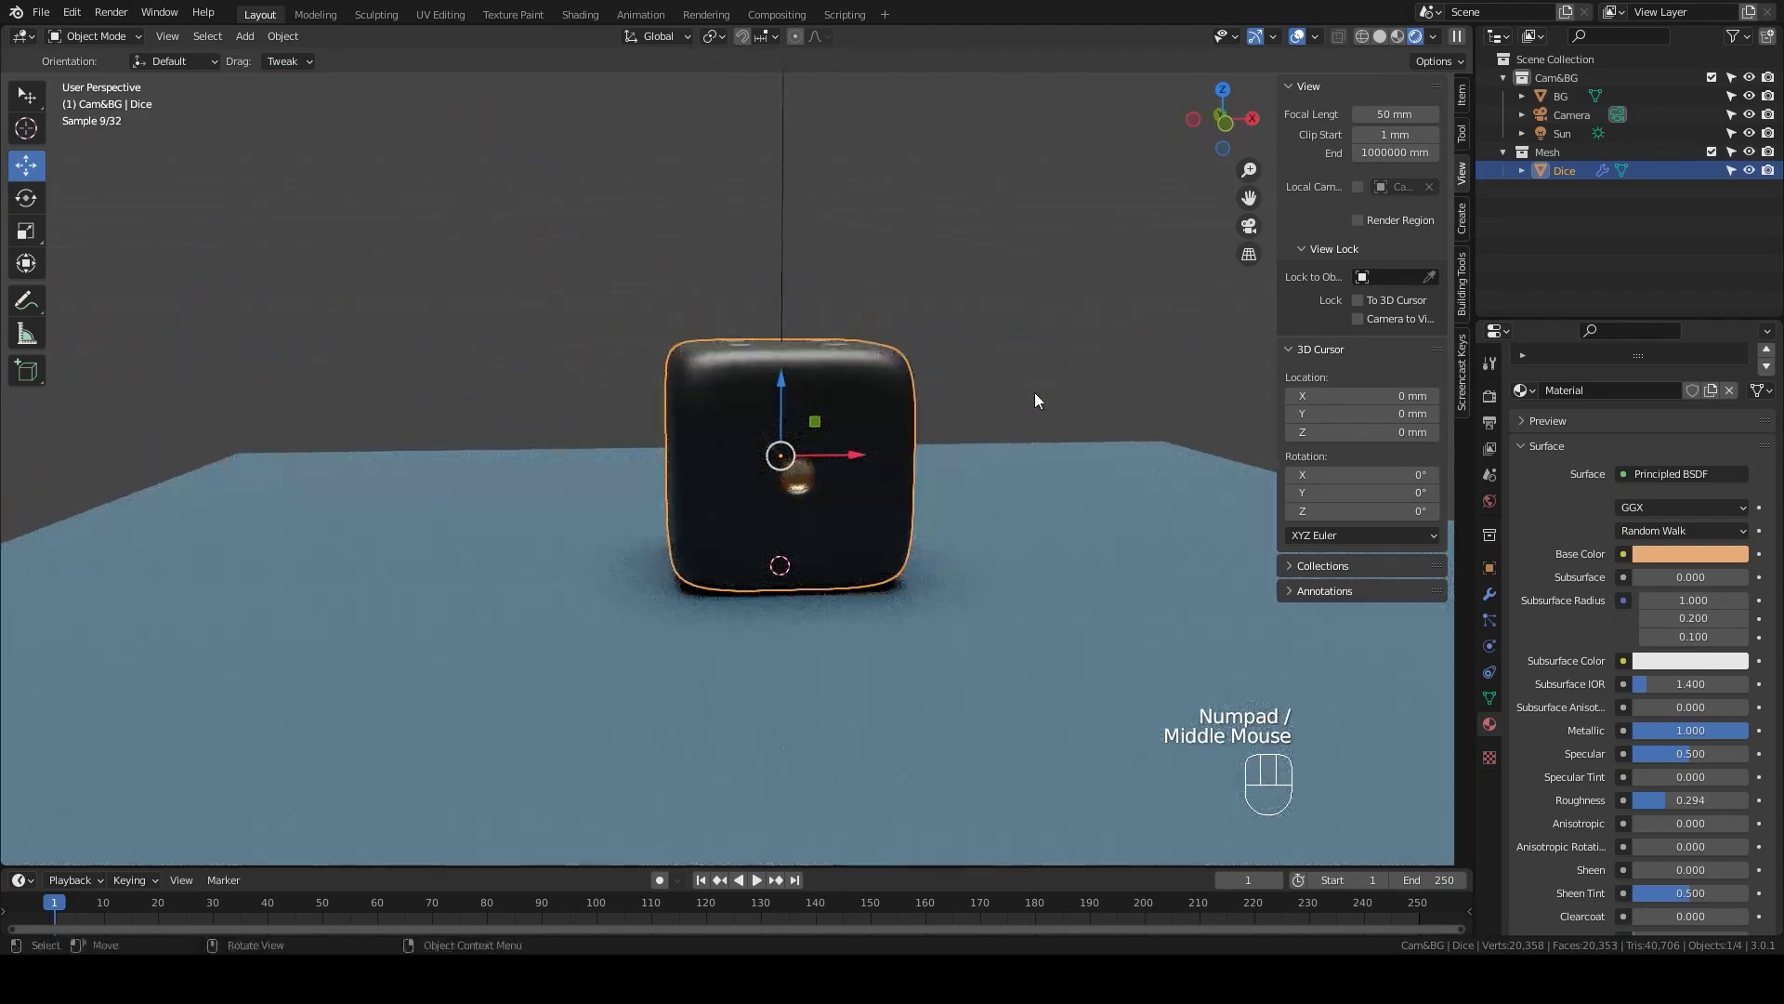
Step: Deselect all, look over the rendered gold-pipped dice, then return to Solid shading
click(1057, 356)
scroll(down, 3)
drag(1047, 696, 869, 765)
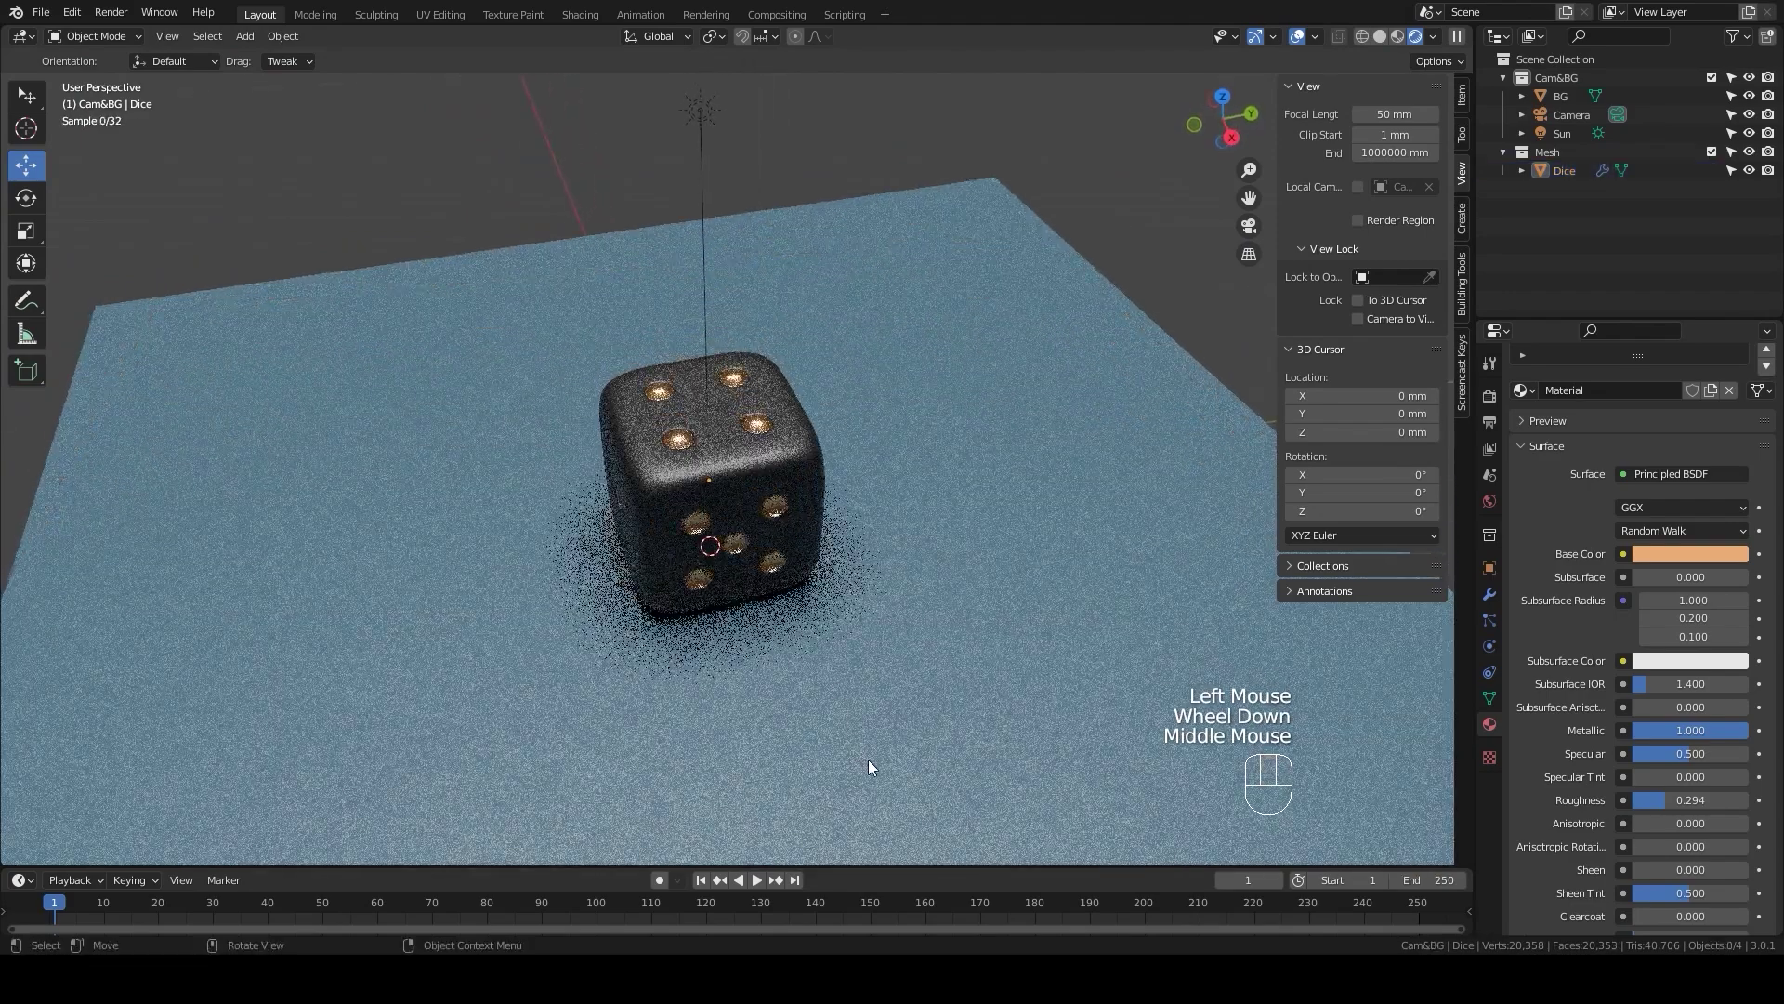
scroll(up, 3)
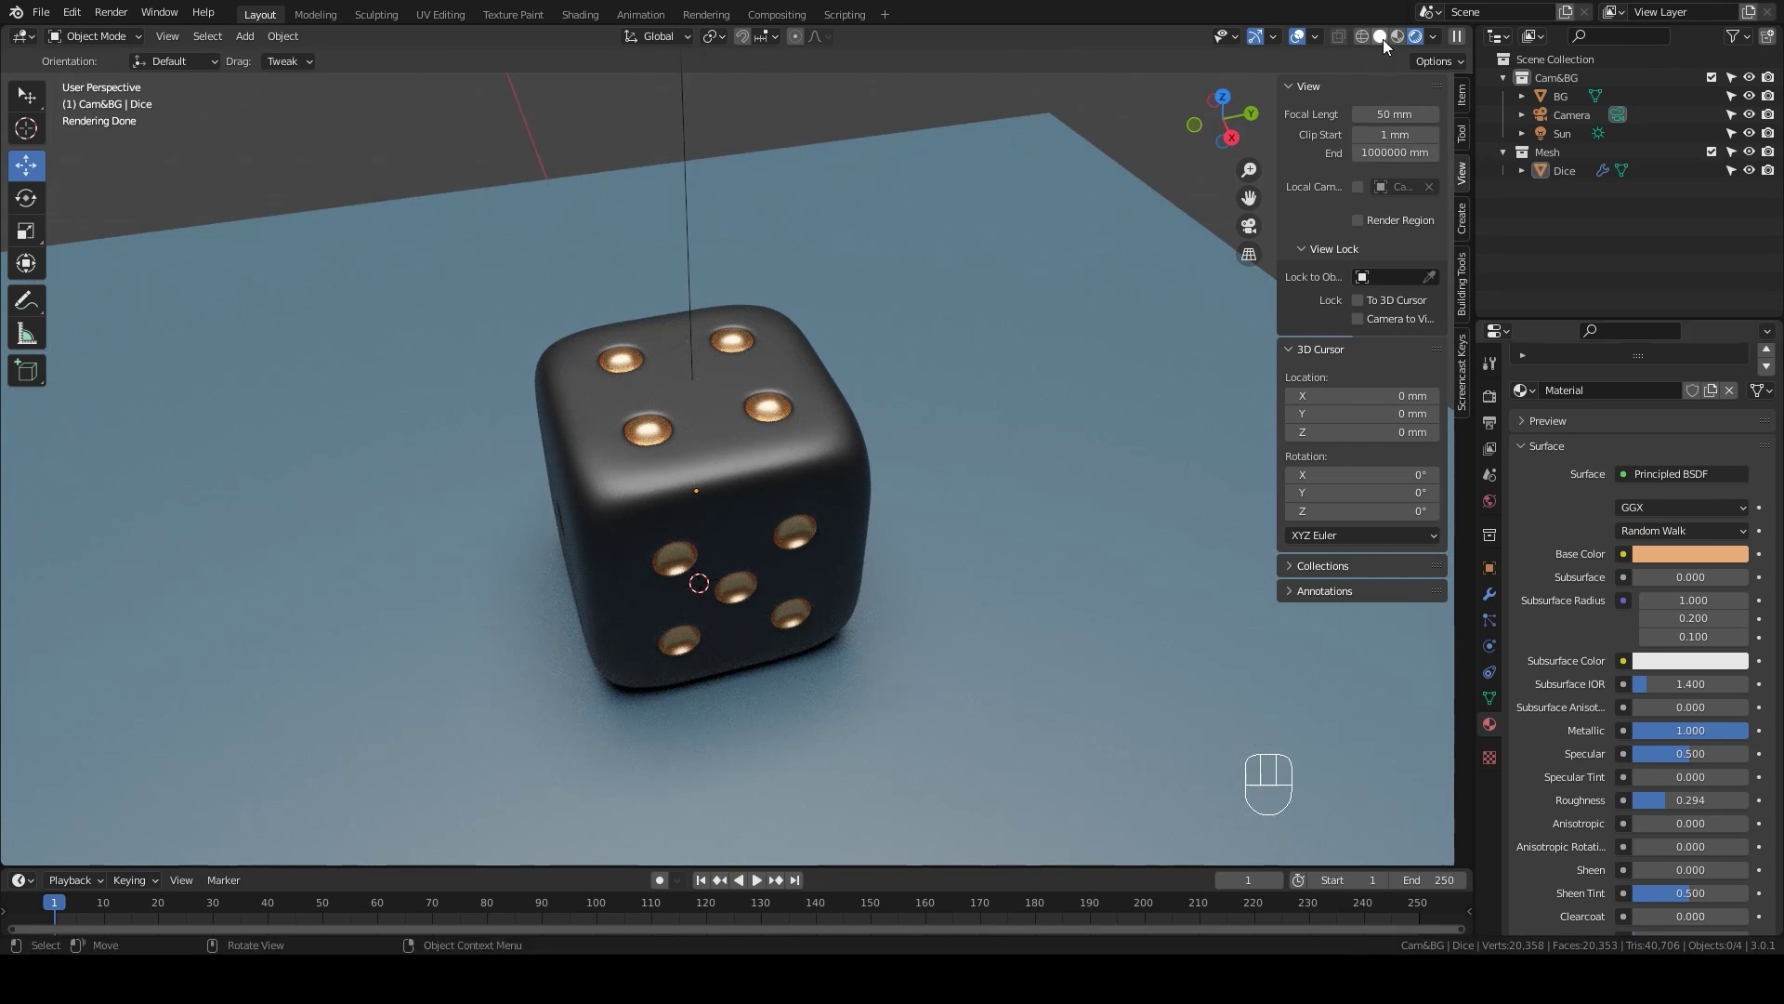
click(1383, 40)
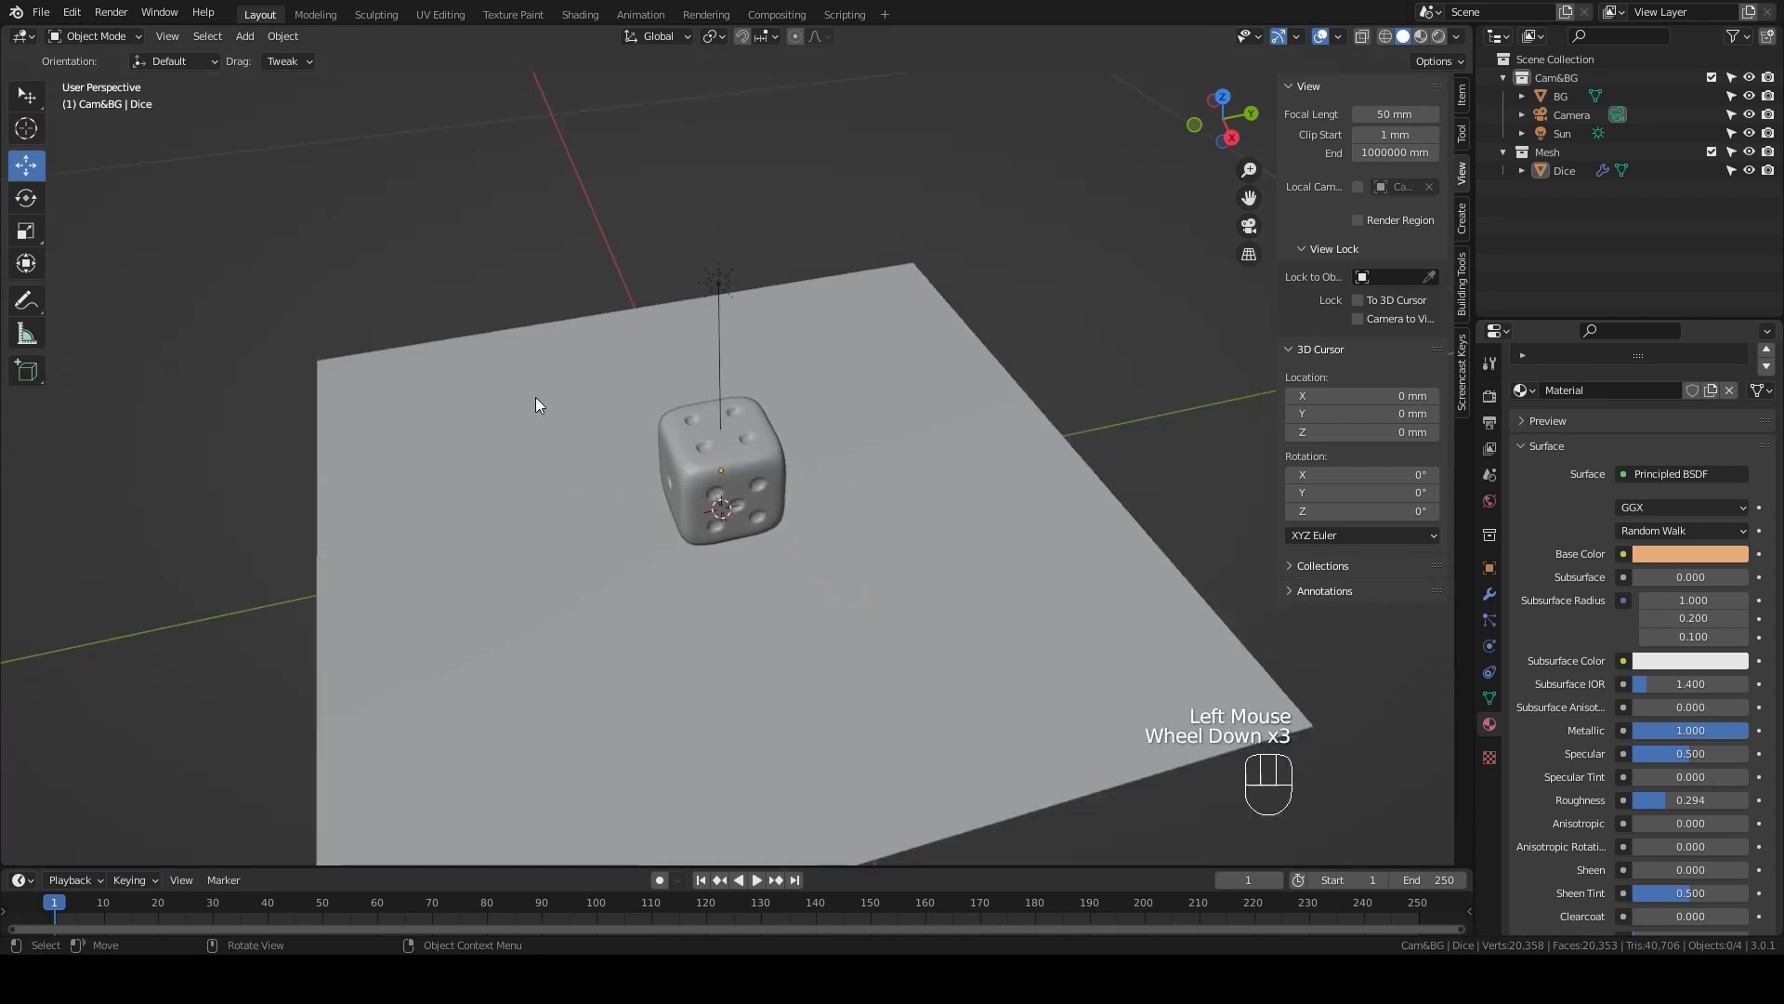
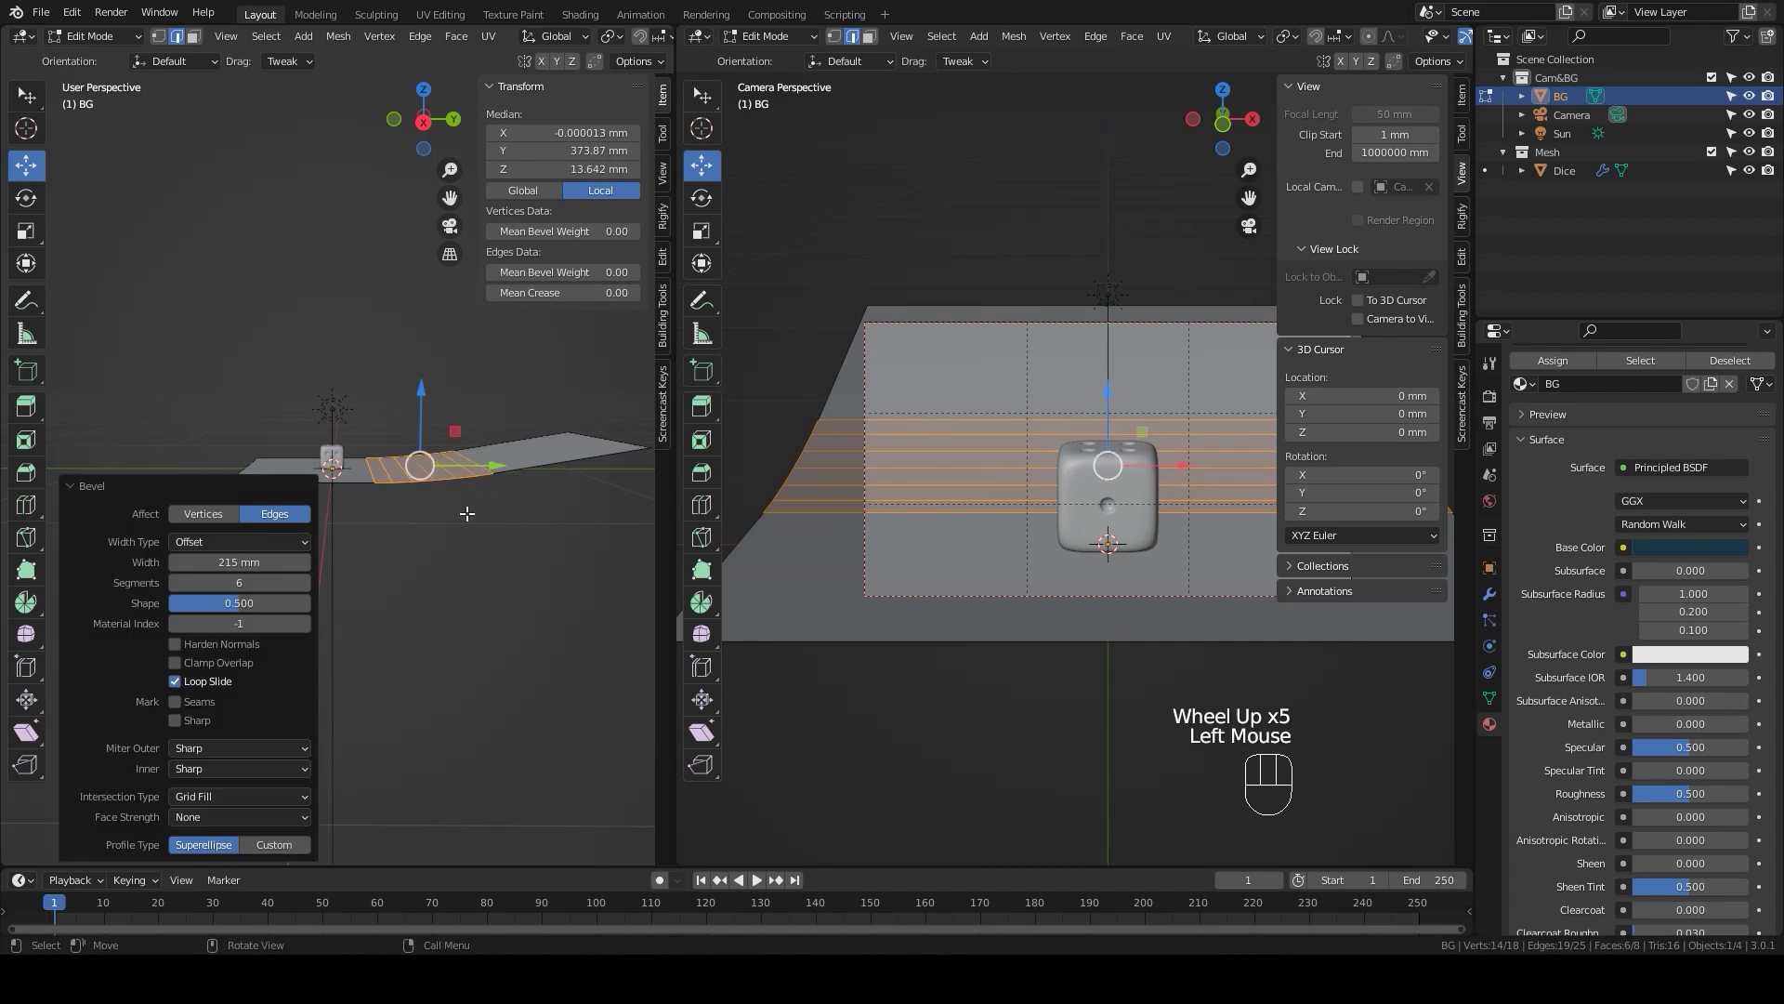
Step: Return to Object Mode after bevelling the backdrop's bend into a six-segment curve
key(Tab)
drag(505, 470, 507, 539)
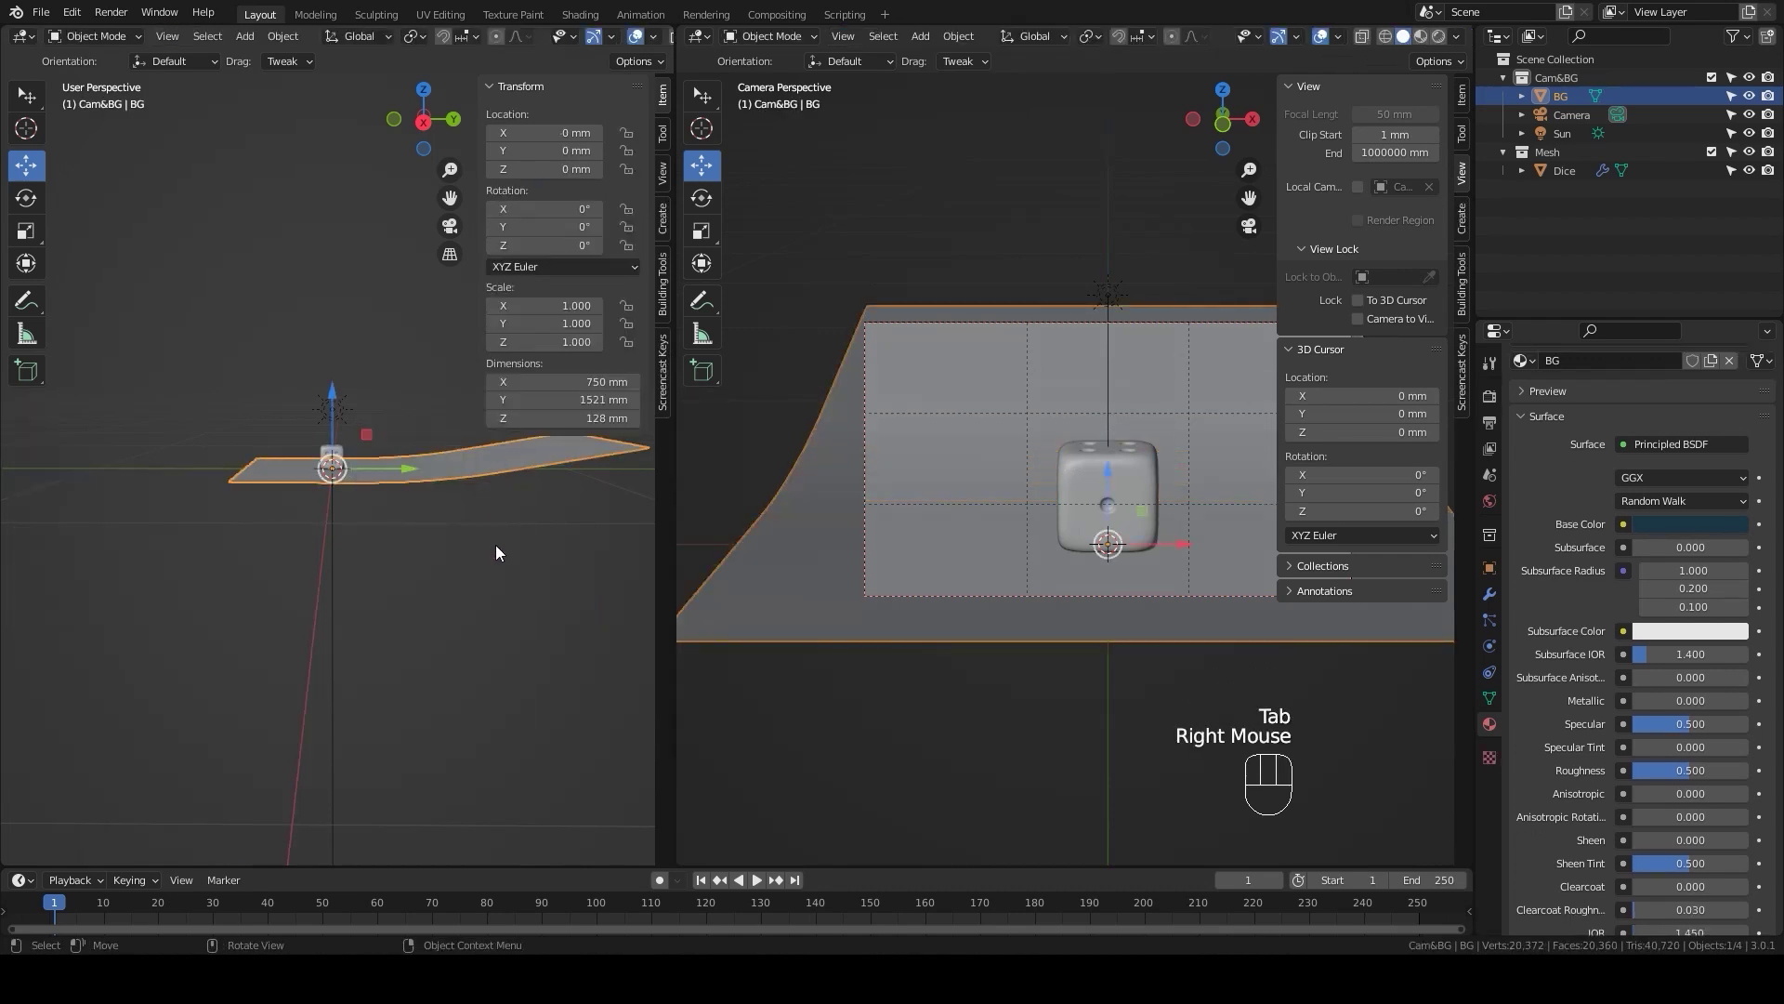
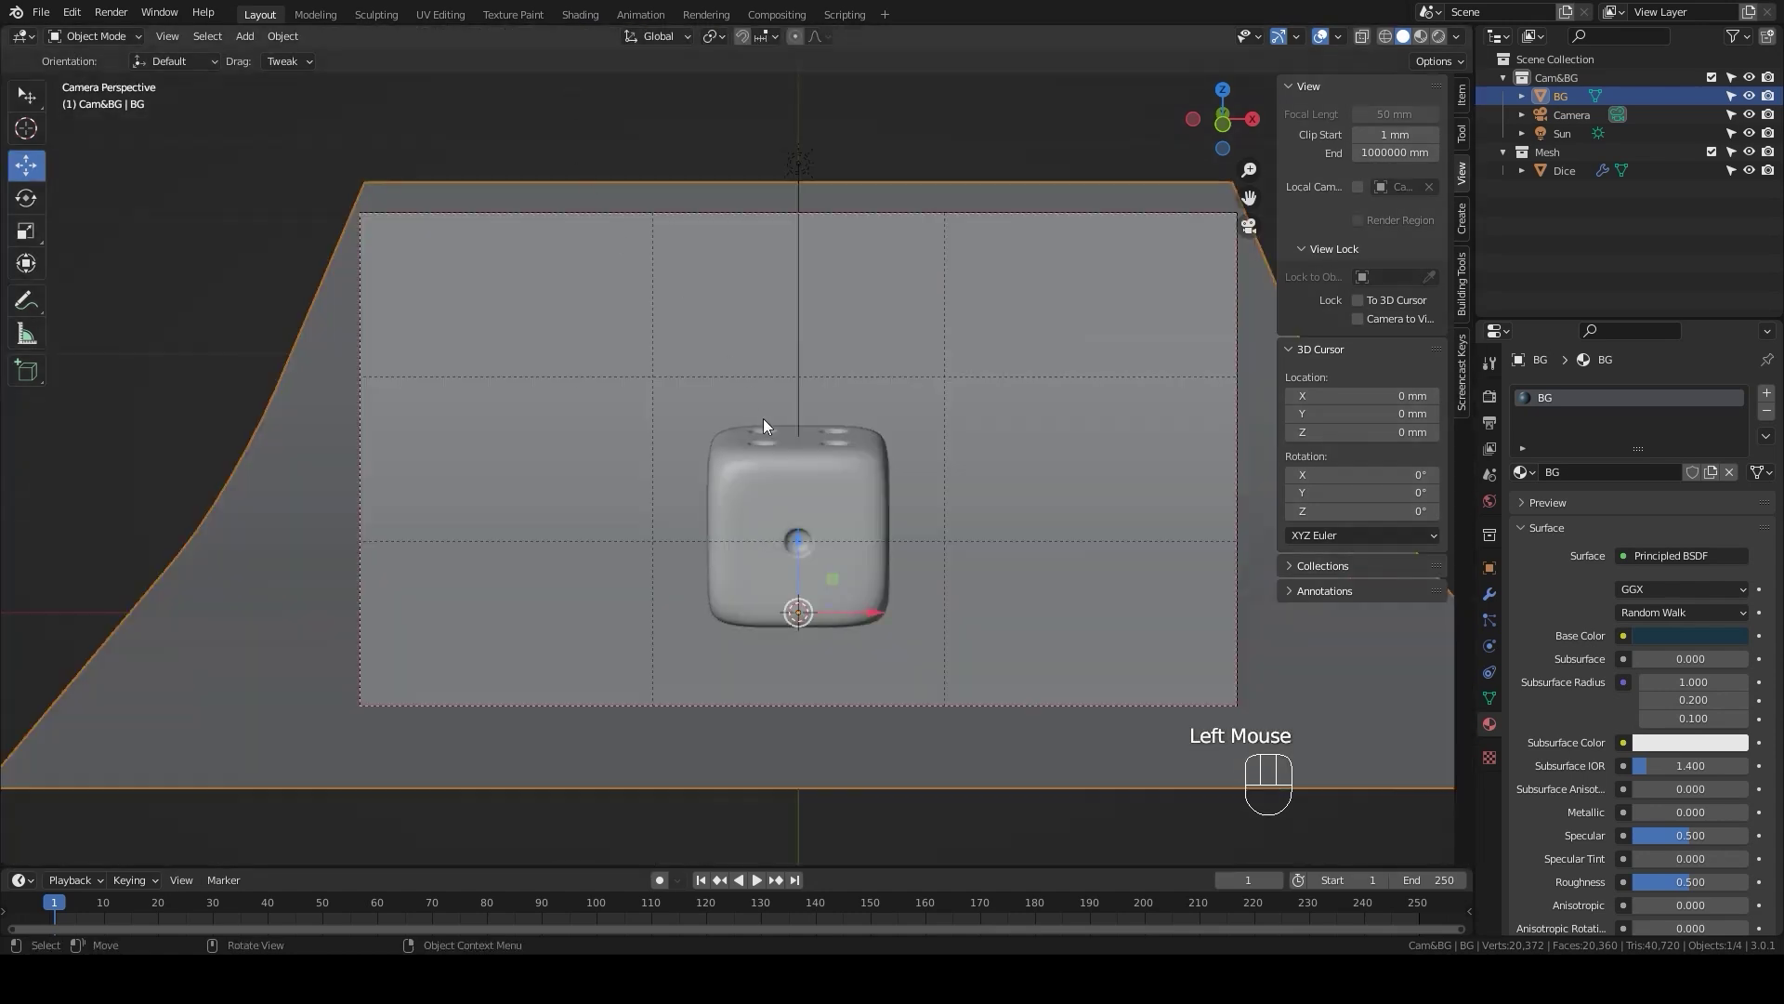
Step: From front view, duplicate the die along X to place Dice.001 about 137 mm to its right
key(KP_1)
scroll(down, 3)
click(764, 462)
scroll(up, 3)
scroll(up, 3)
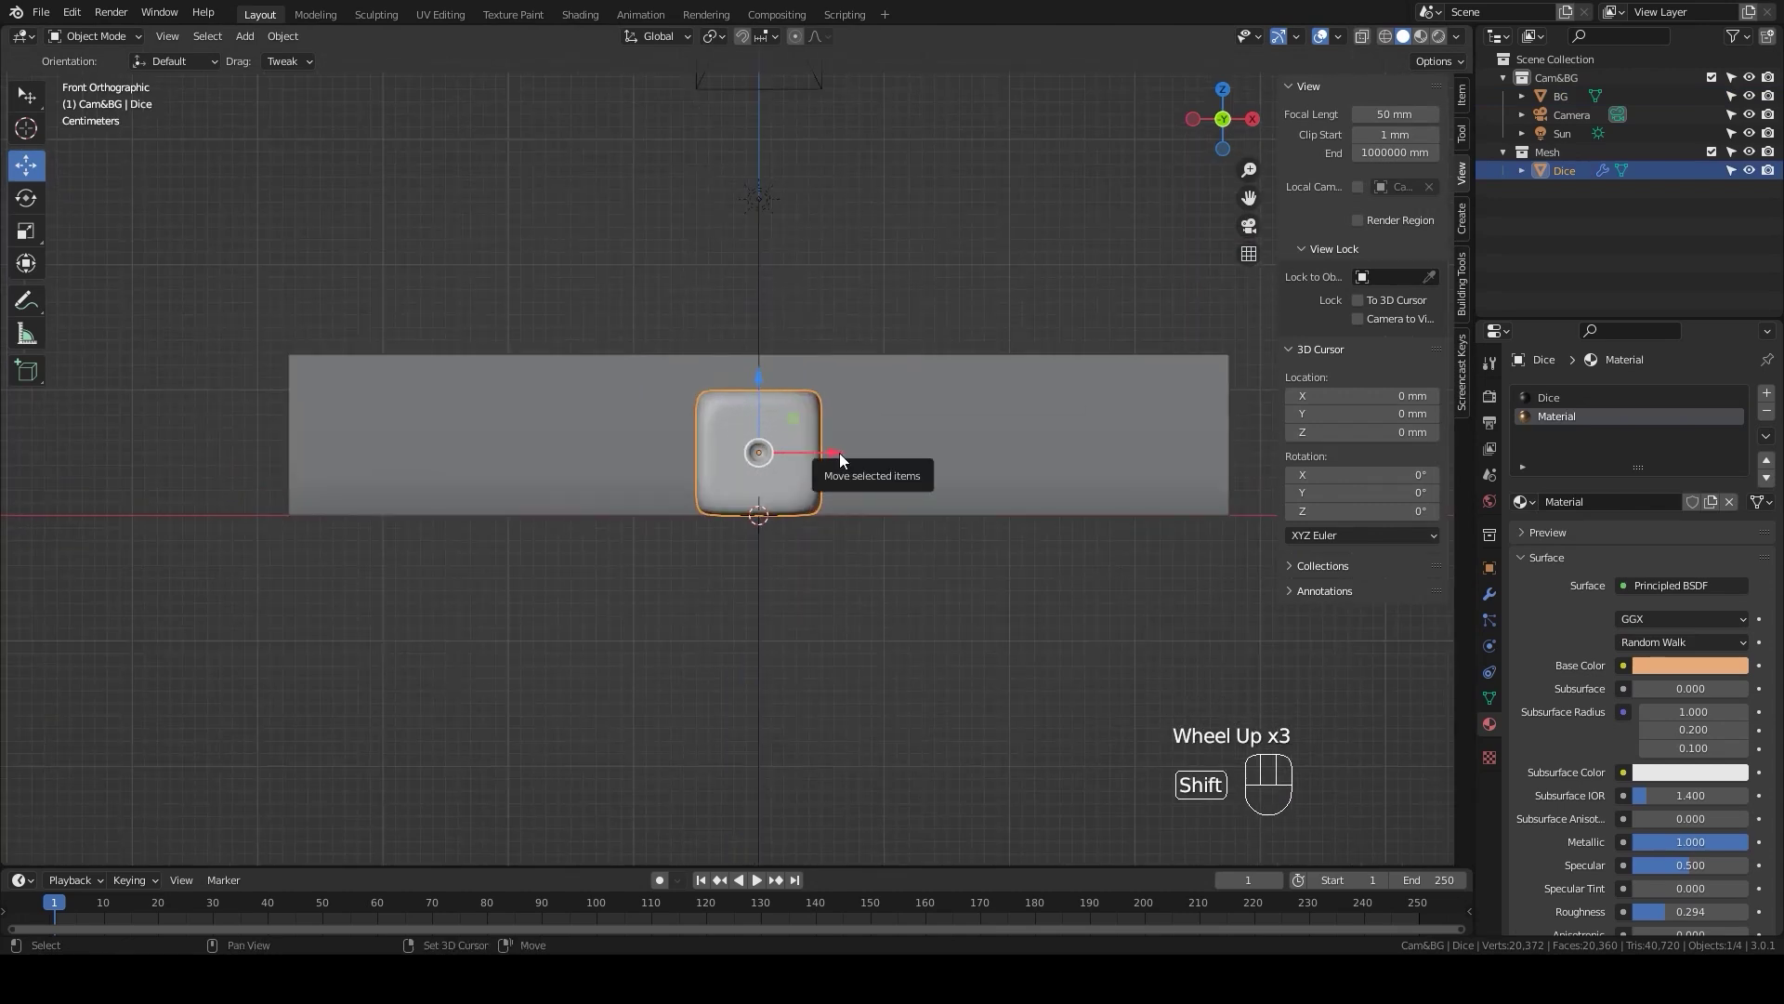
key(shift+d)
key(x)
click(1012, 459)
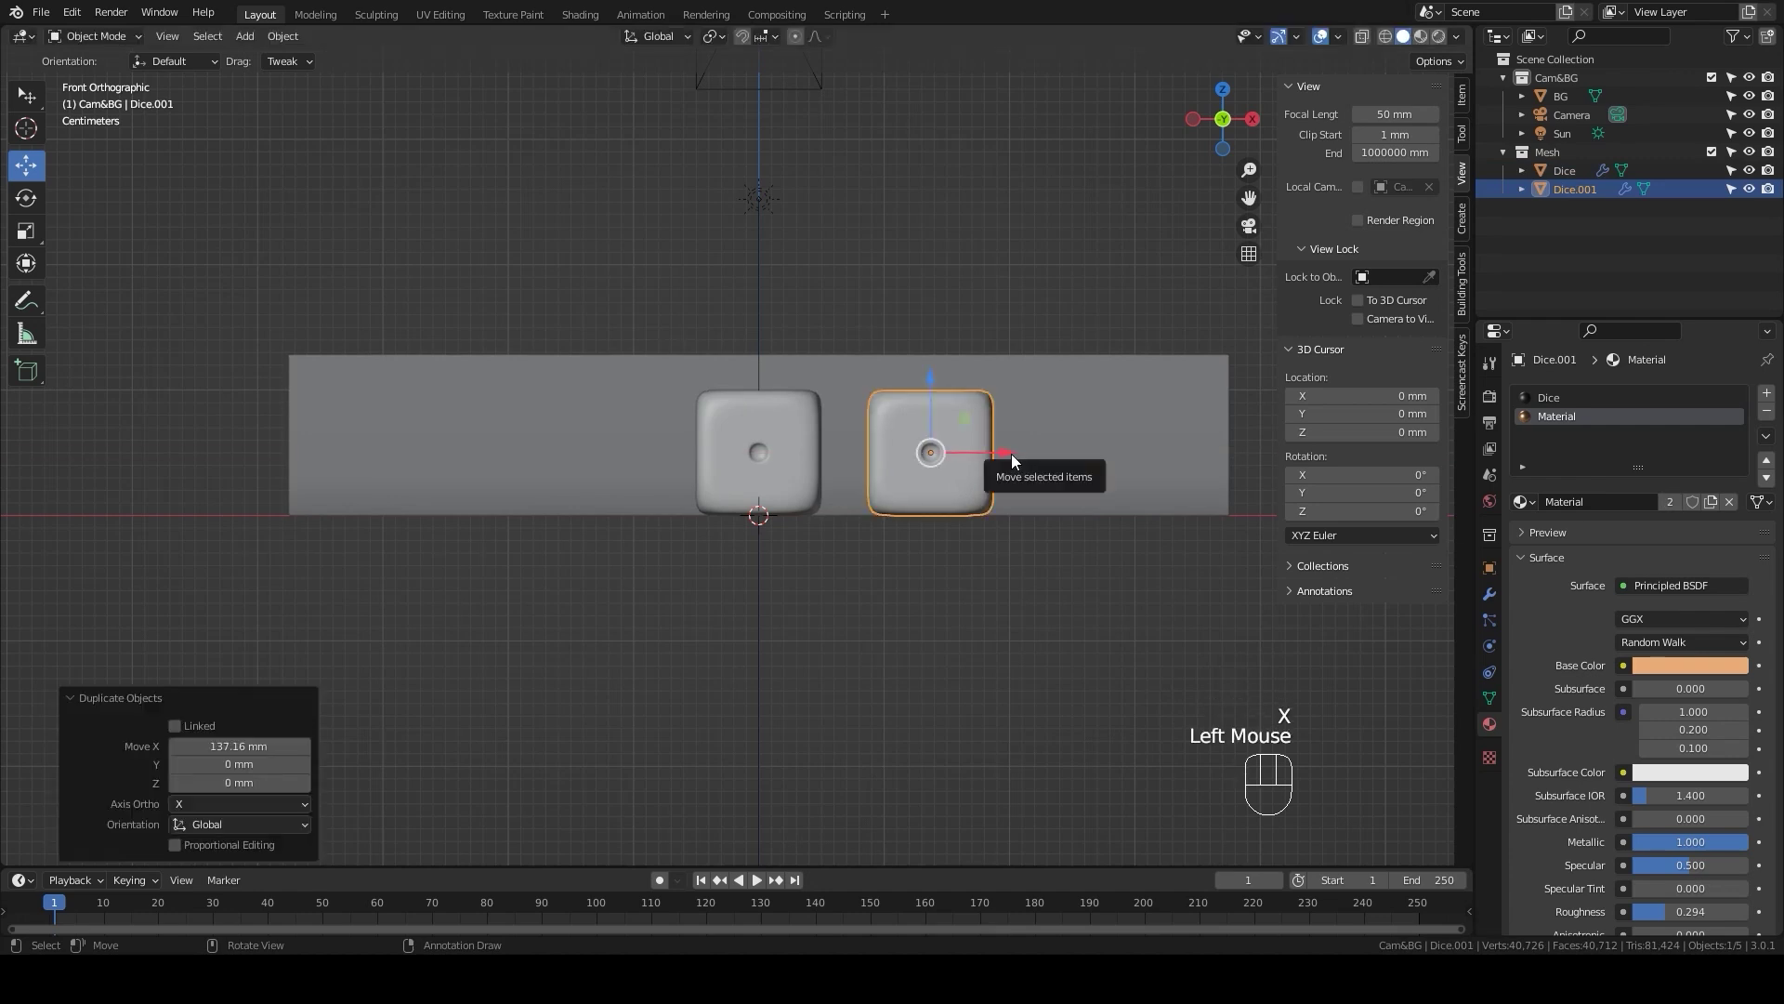
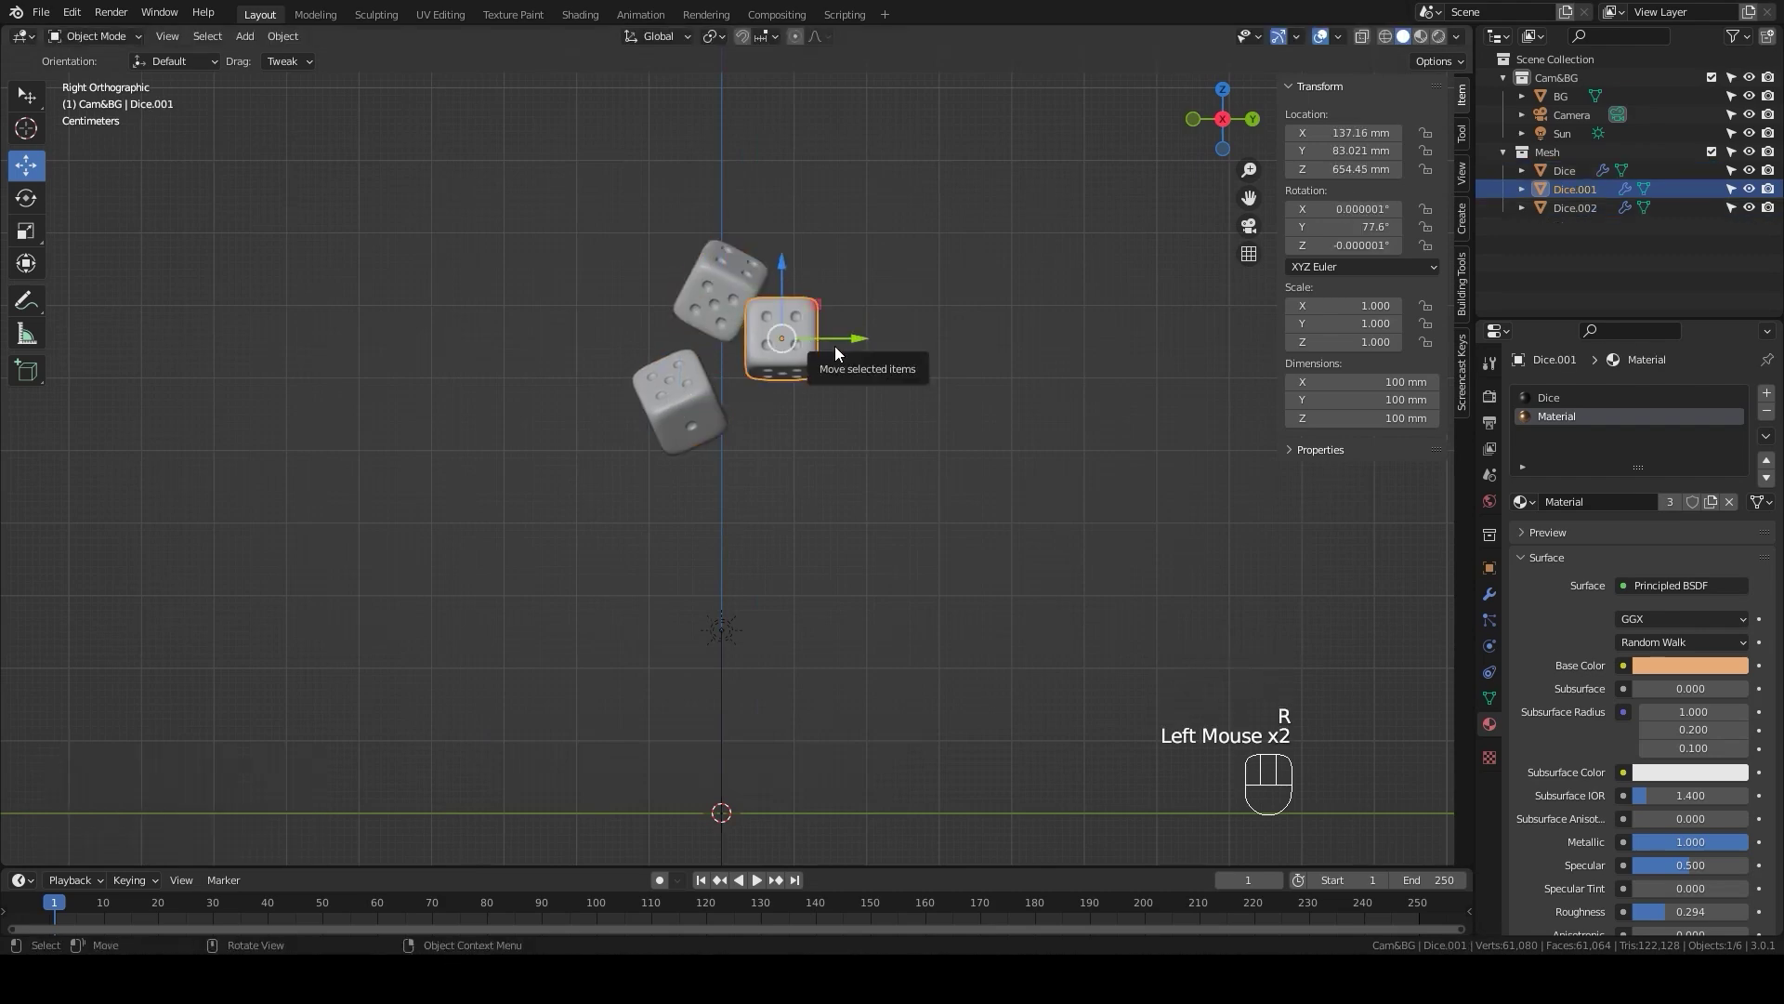
Step: Rotate the middle die to a new tilt and orbit to a perspective view of the scene
key(r)
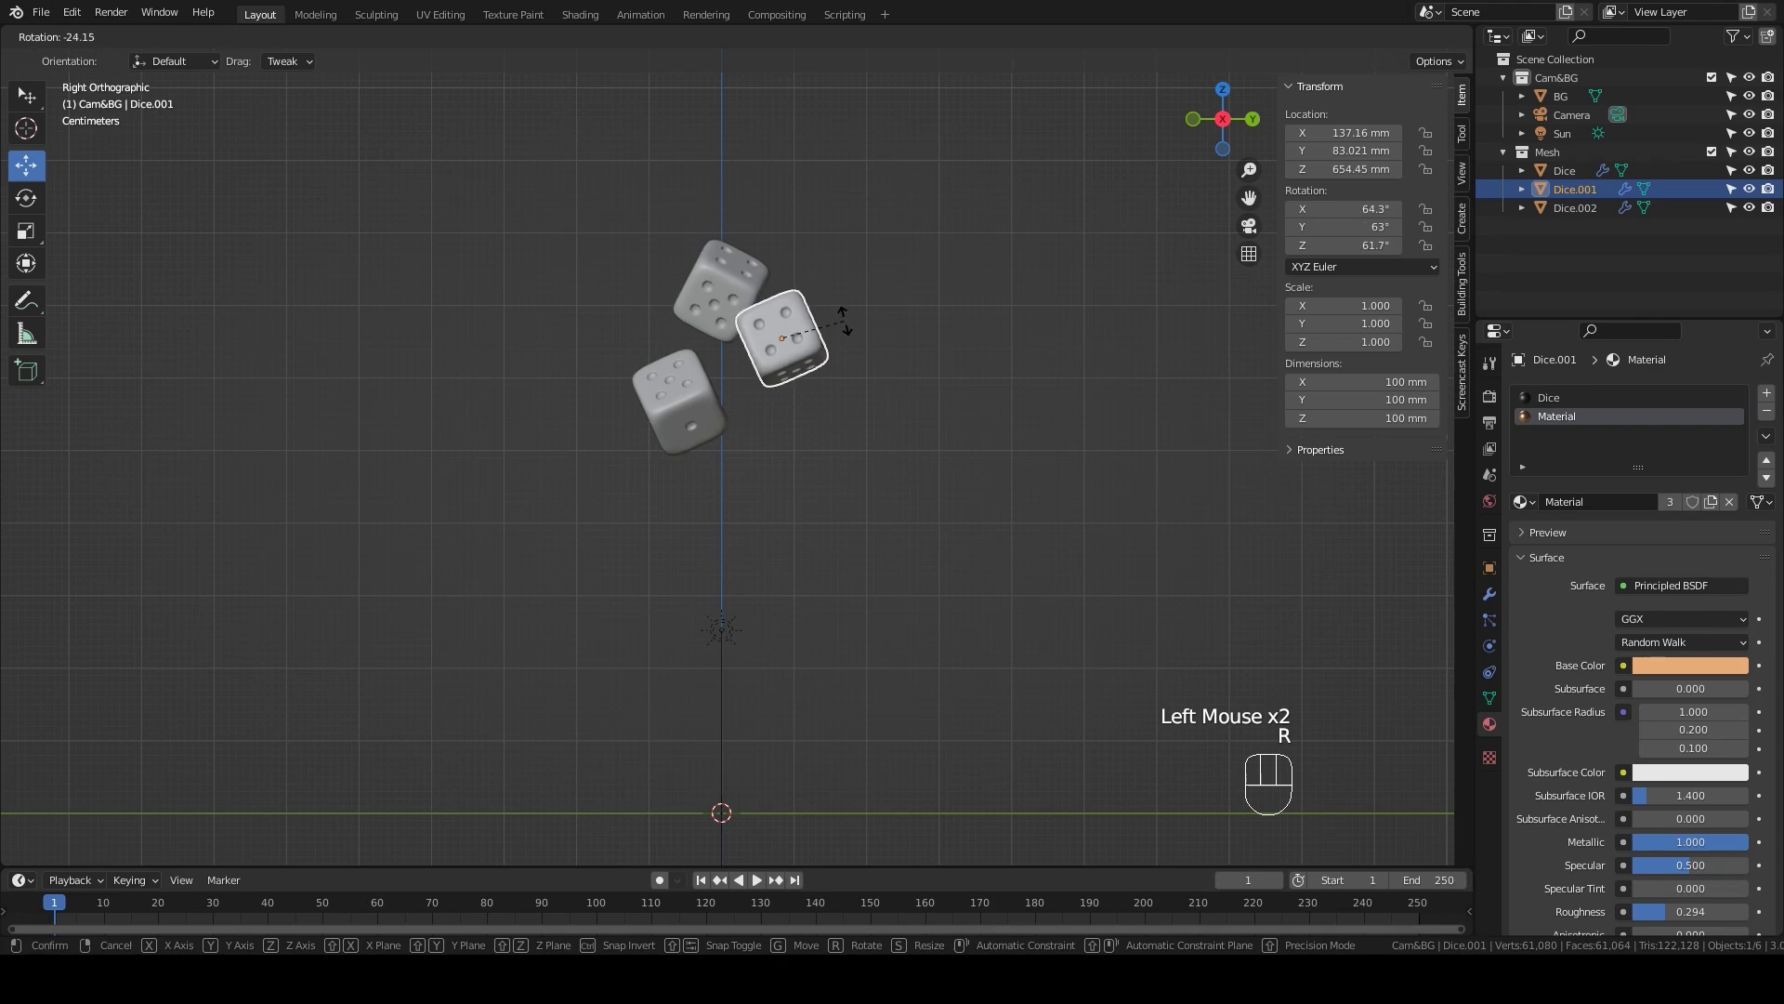
click(844, 326)
scroll(down, 3)
drag(836, 513, 998, 521)
scroll(up, 3)
Step: Select the BG backdrop and add Rigid Body physics to it
click(981, 712)
click(1498, 656)
click(1715, 445)
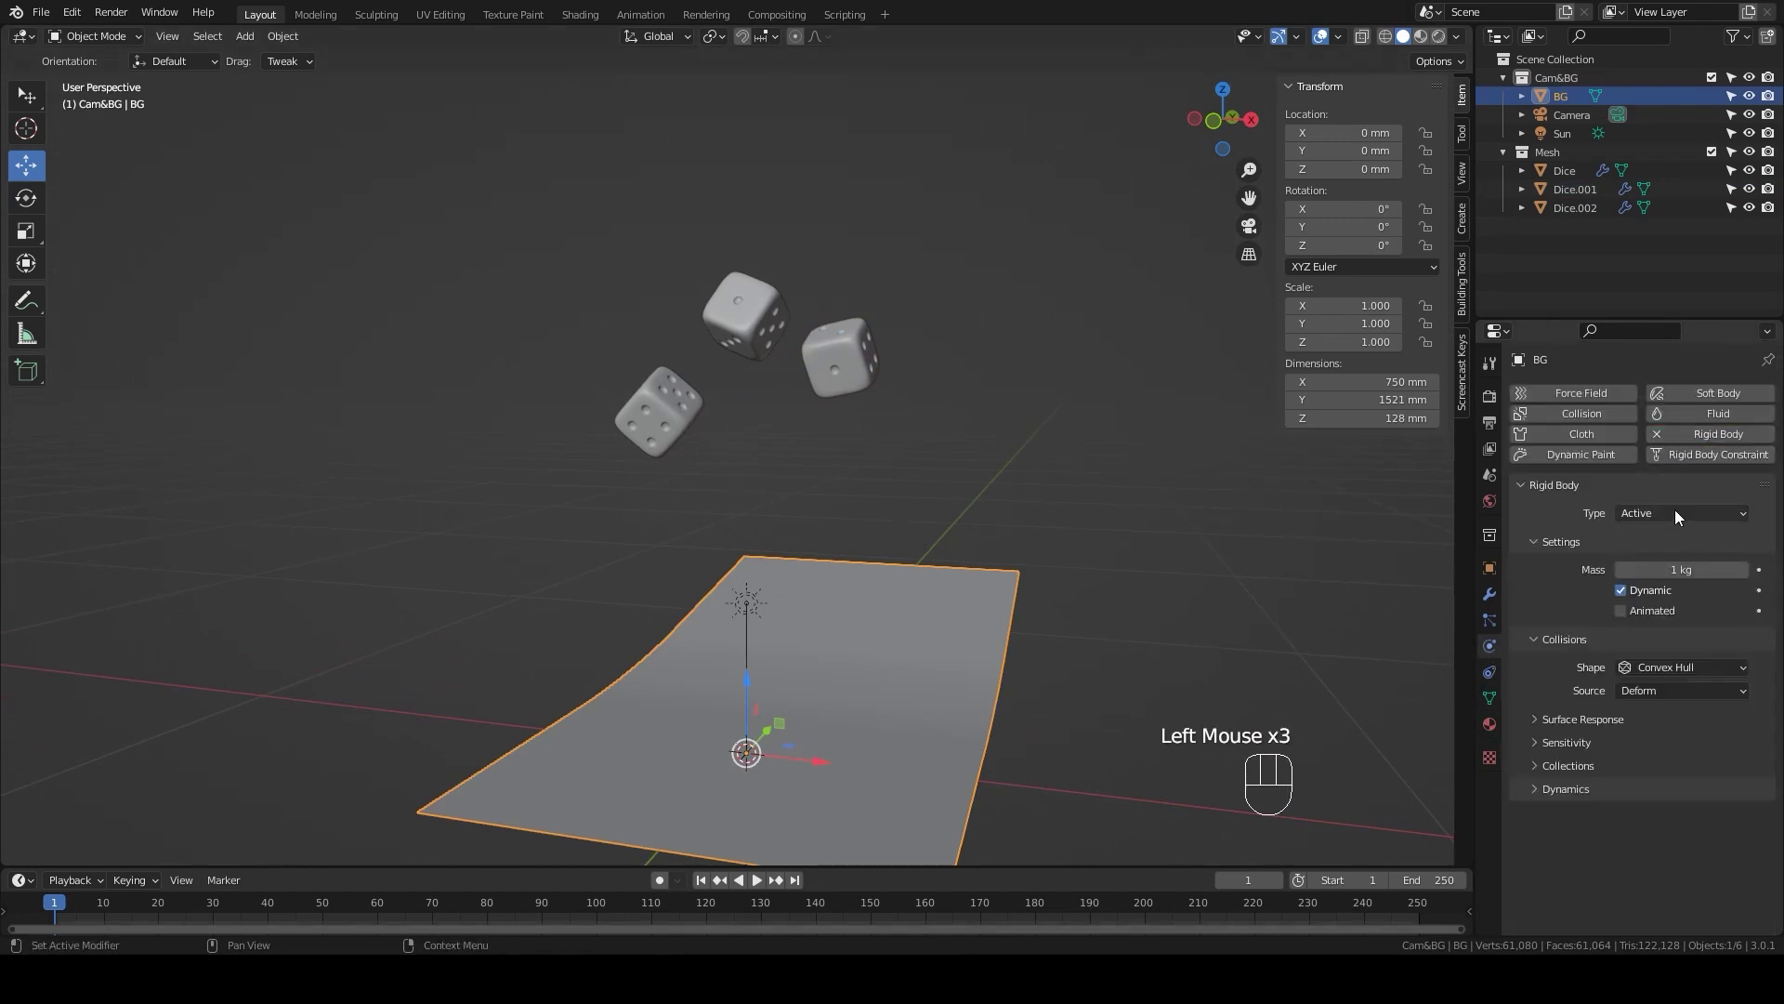
Step: Set the backdrop's rigid body to Passive with Mesh shape and 0.1 mm margin, then select Dice.002
drag(1680, 517, 1663, 560)
drag(1688, 634, 1665, 781)
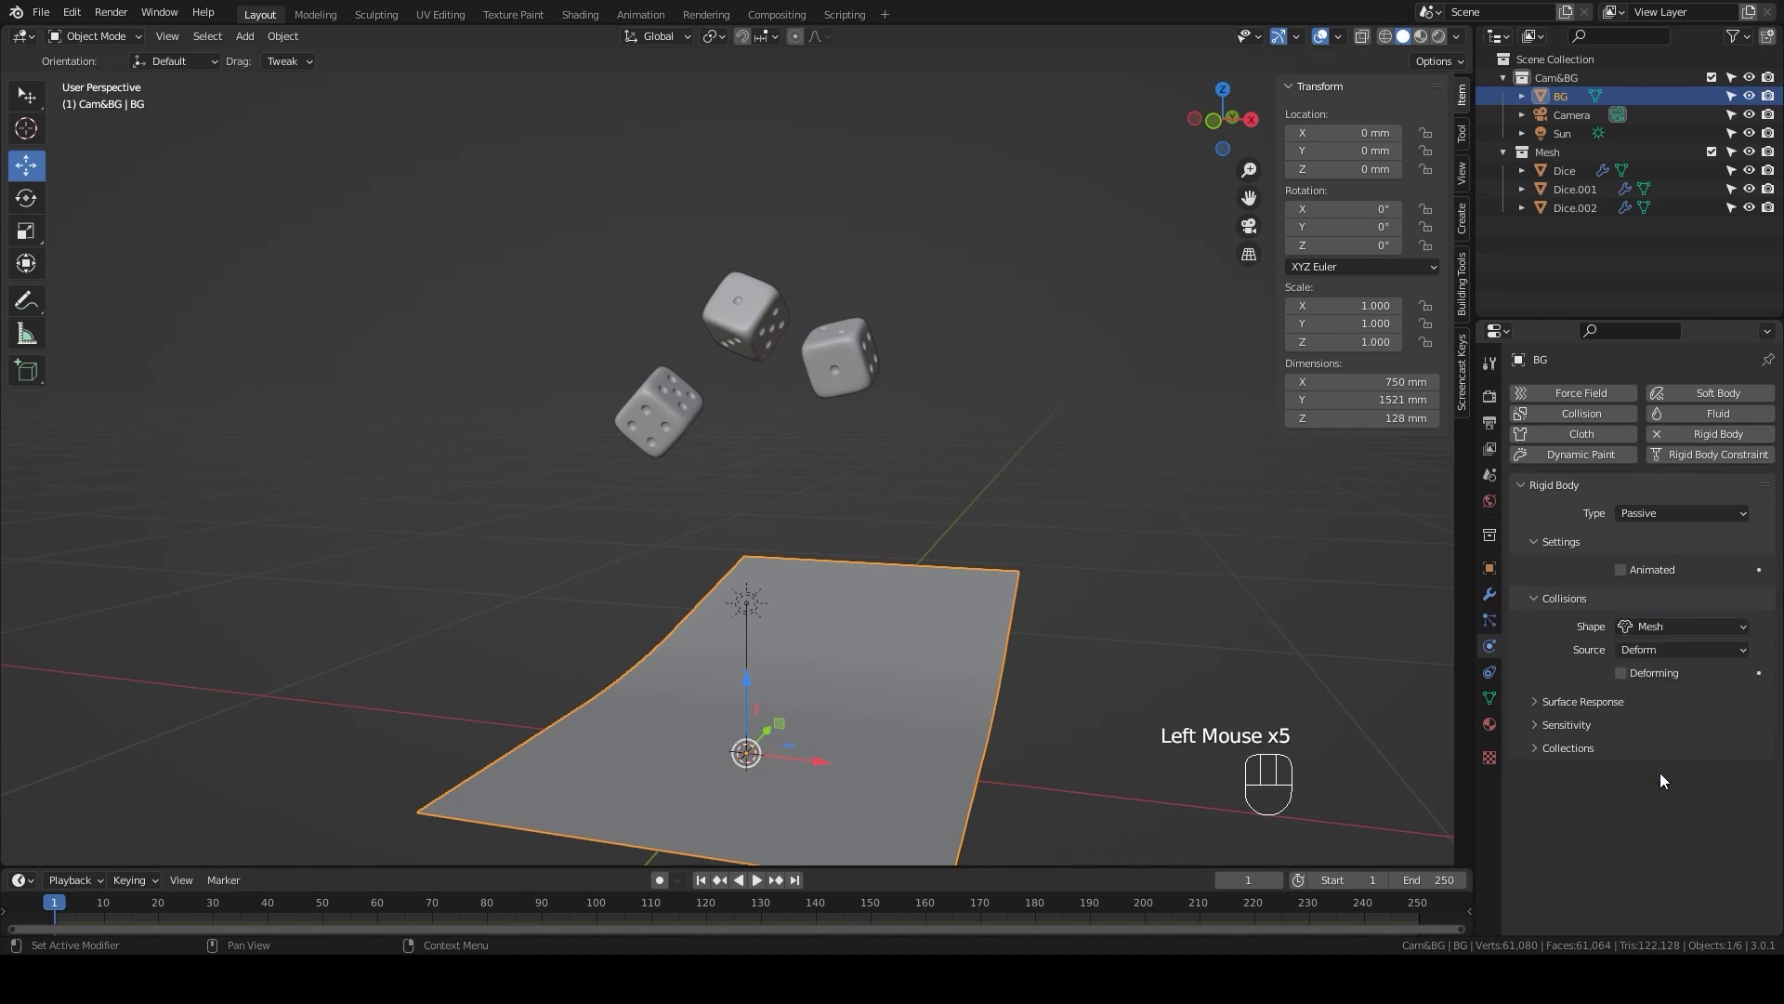
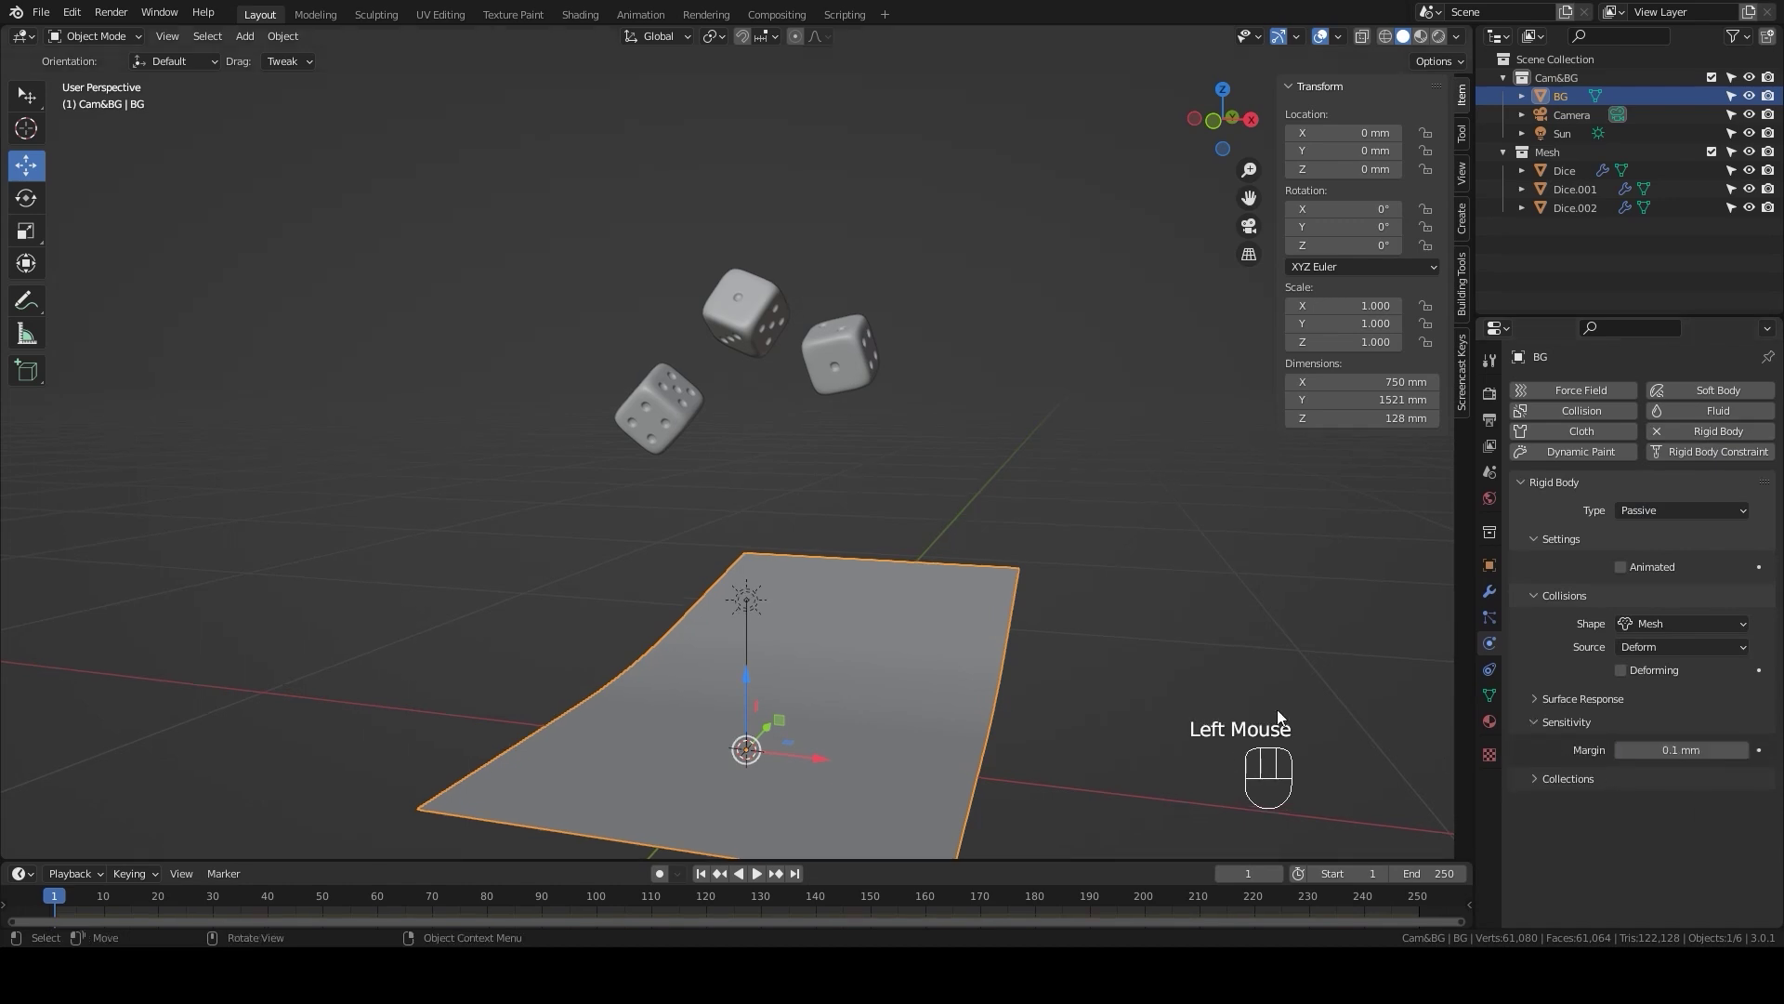
click(670, 418)
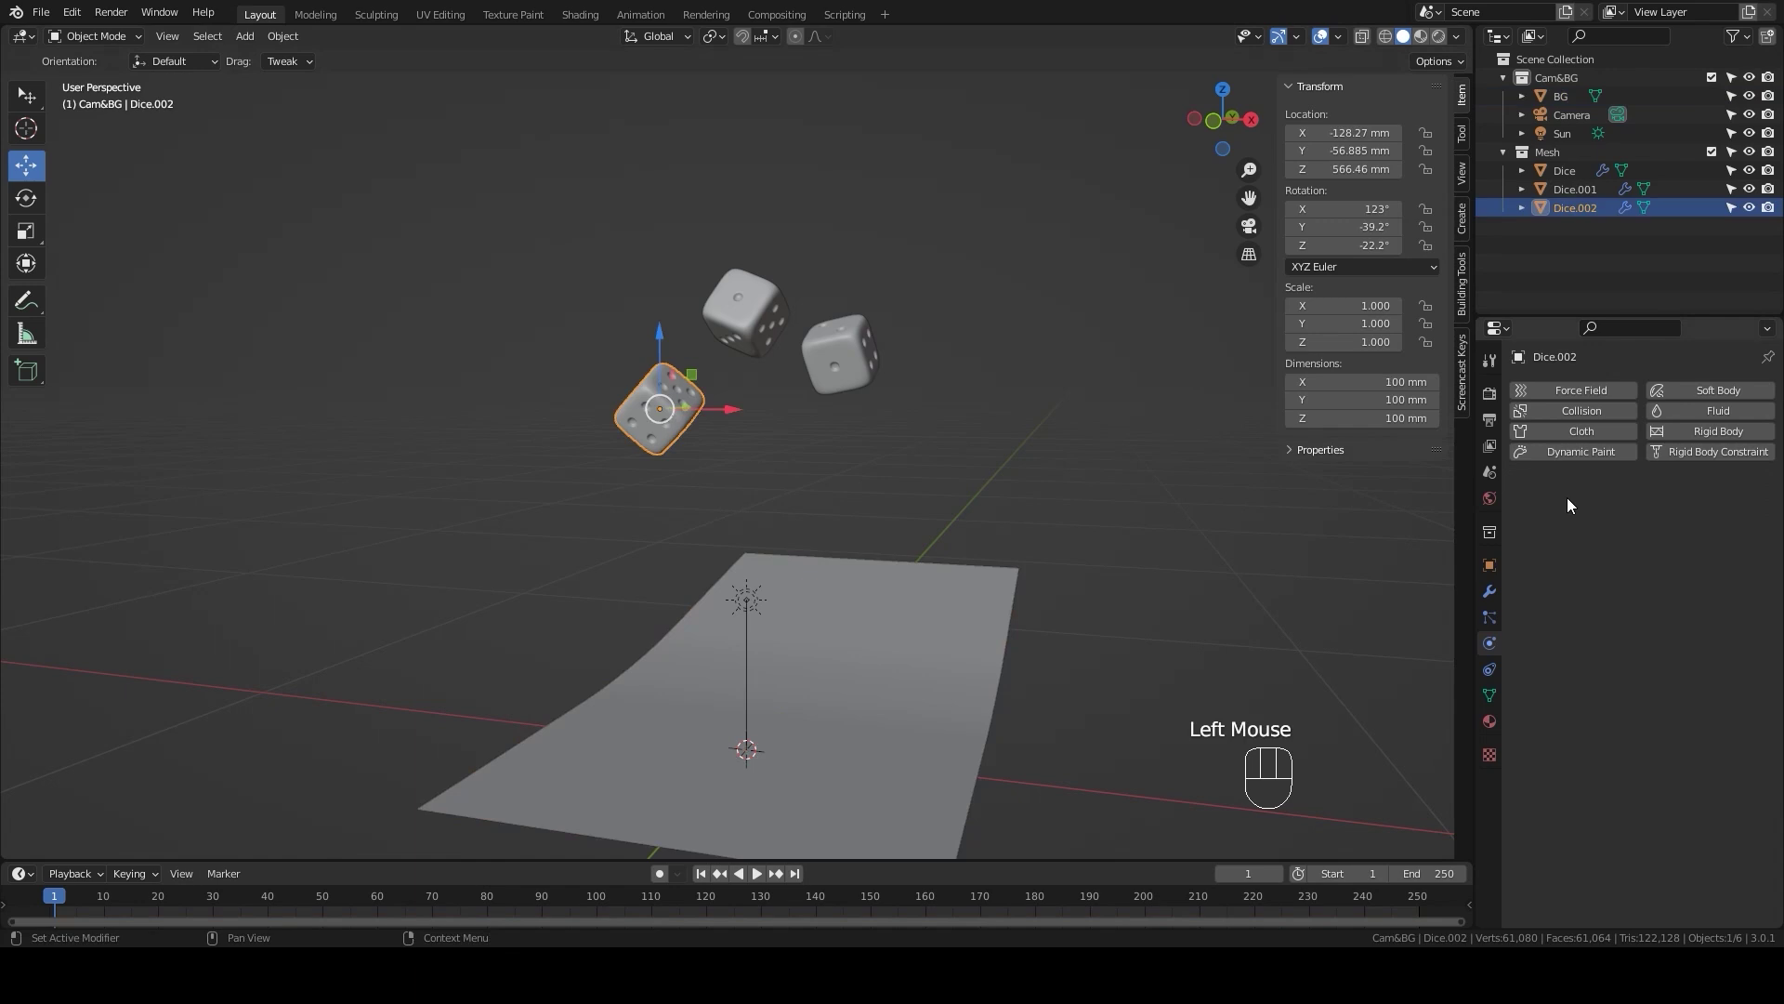
Step: Make Dice.002 an active rigid body with Box shape and 0.1 mm margin, then Shift-select the other dice keeping it active
click(1685, 435)
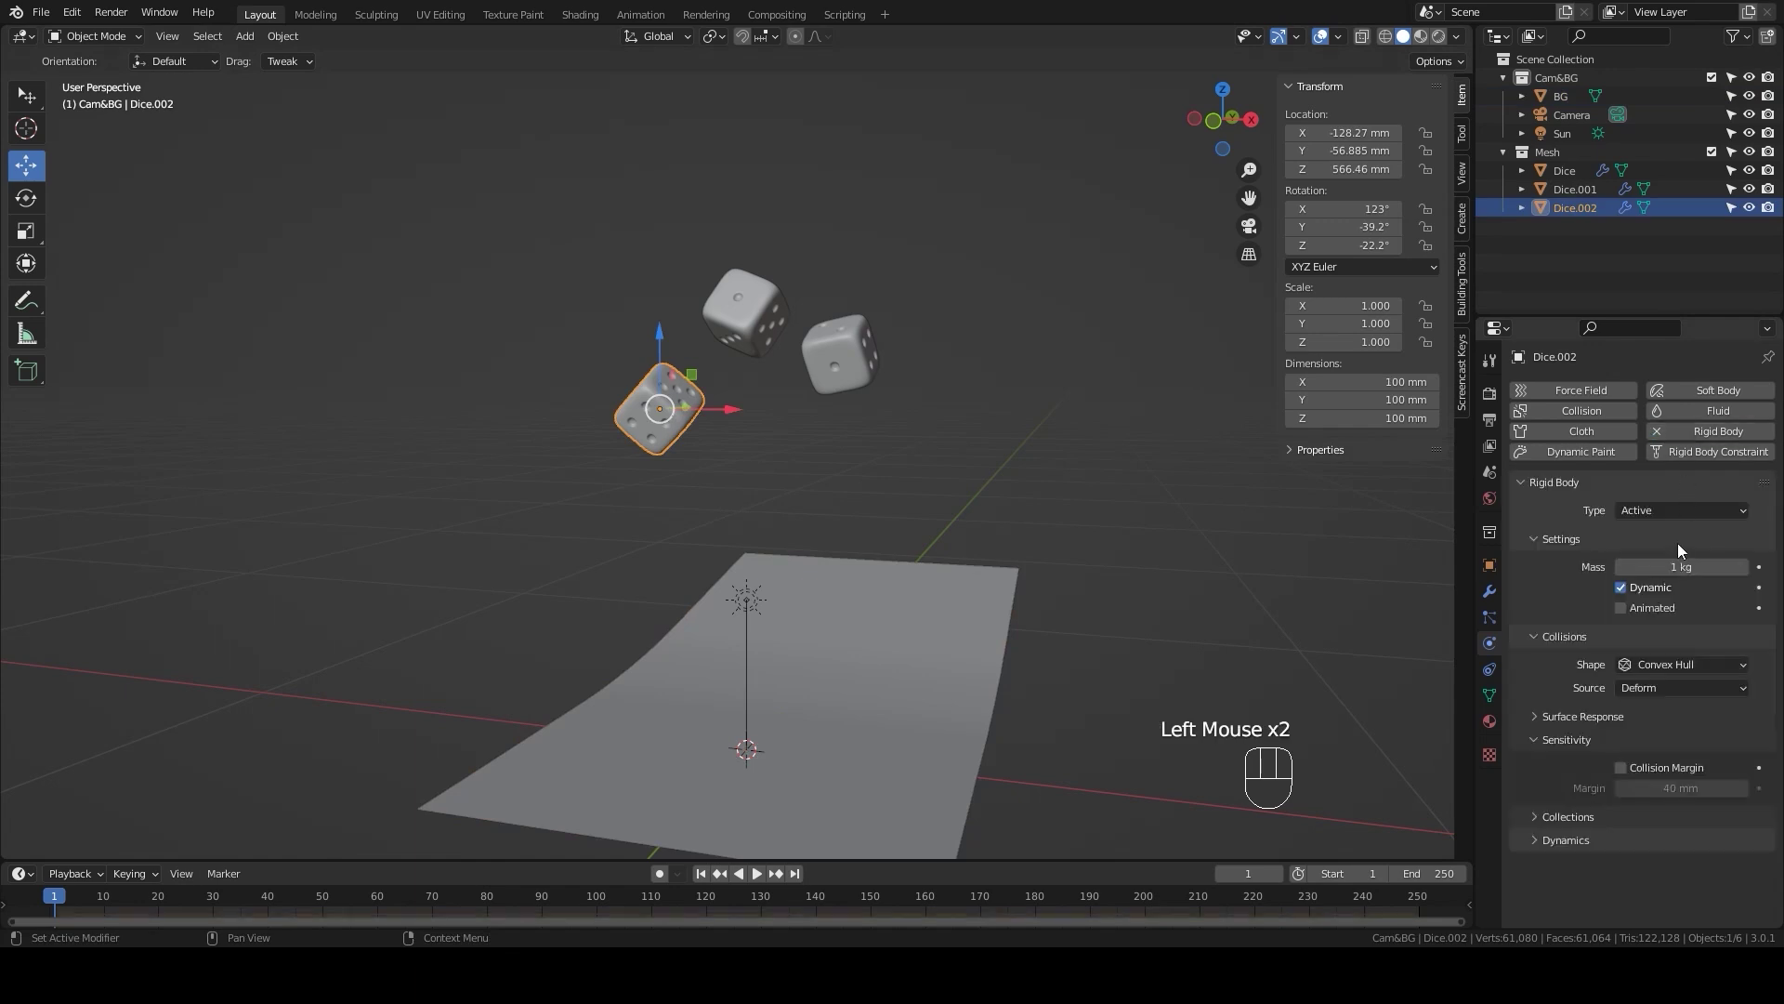
drag(1691, 668, 1677, 690)
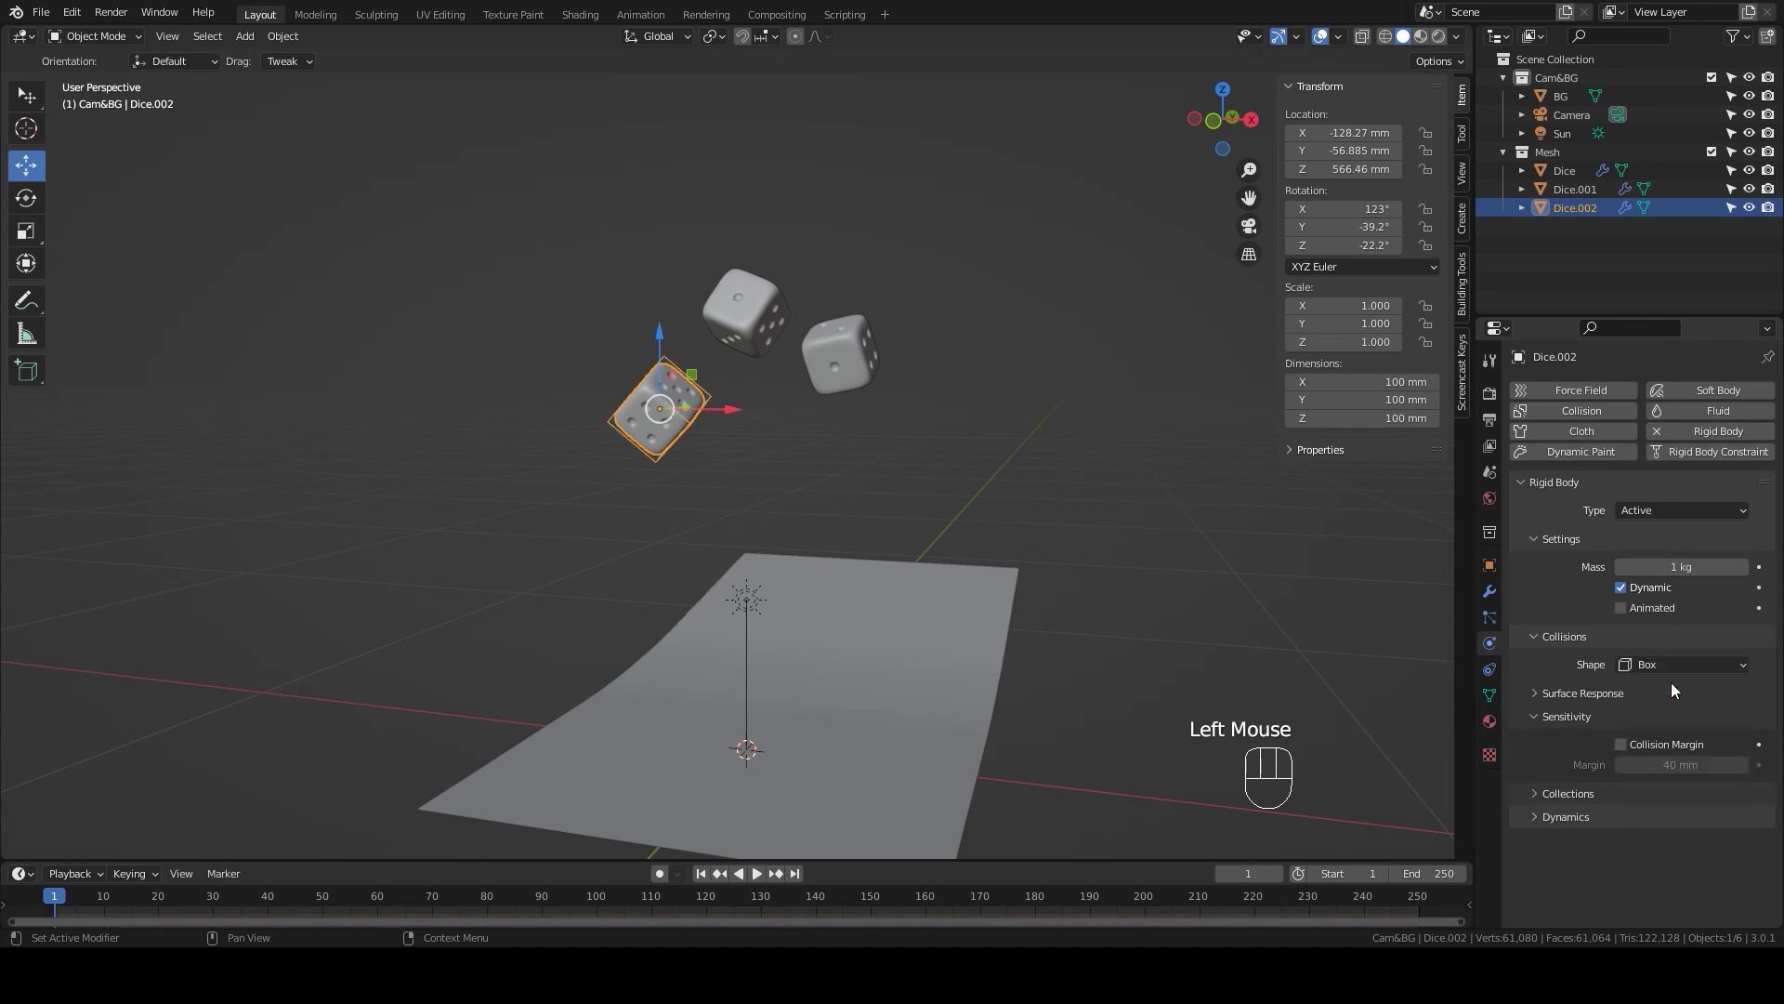
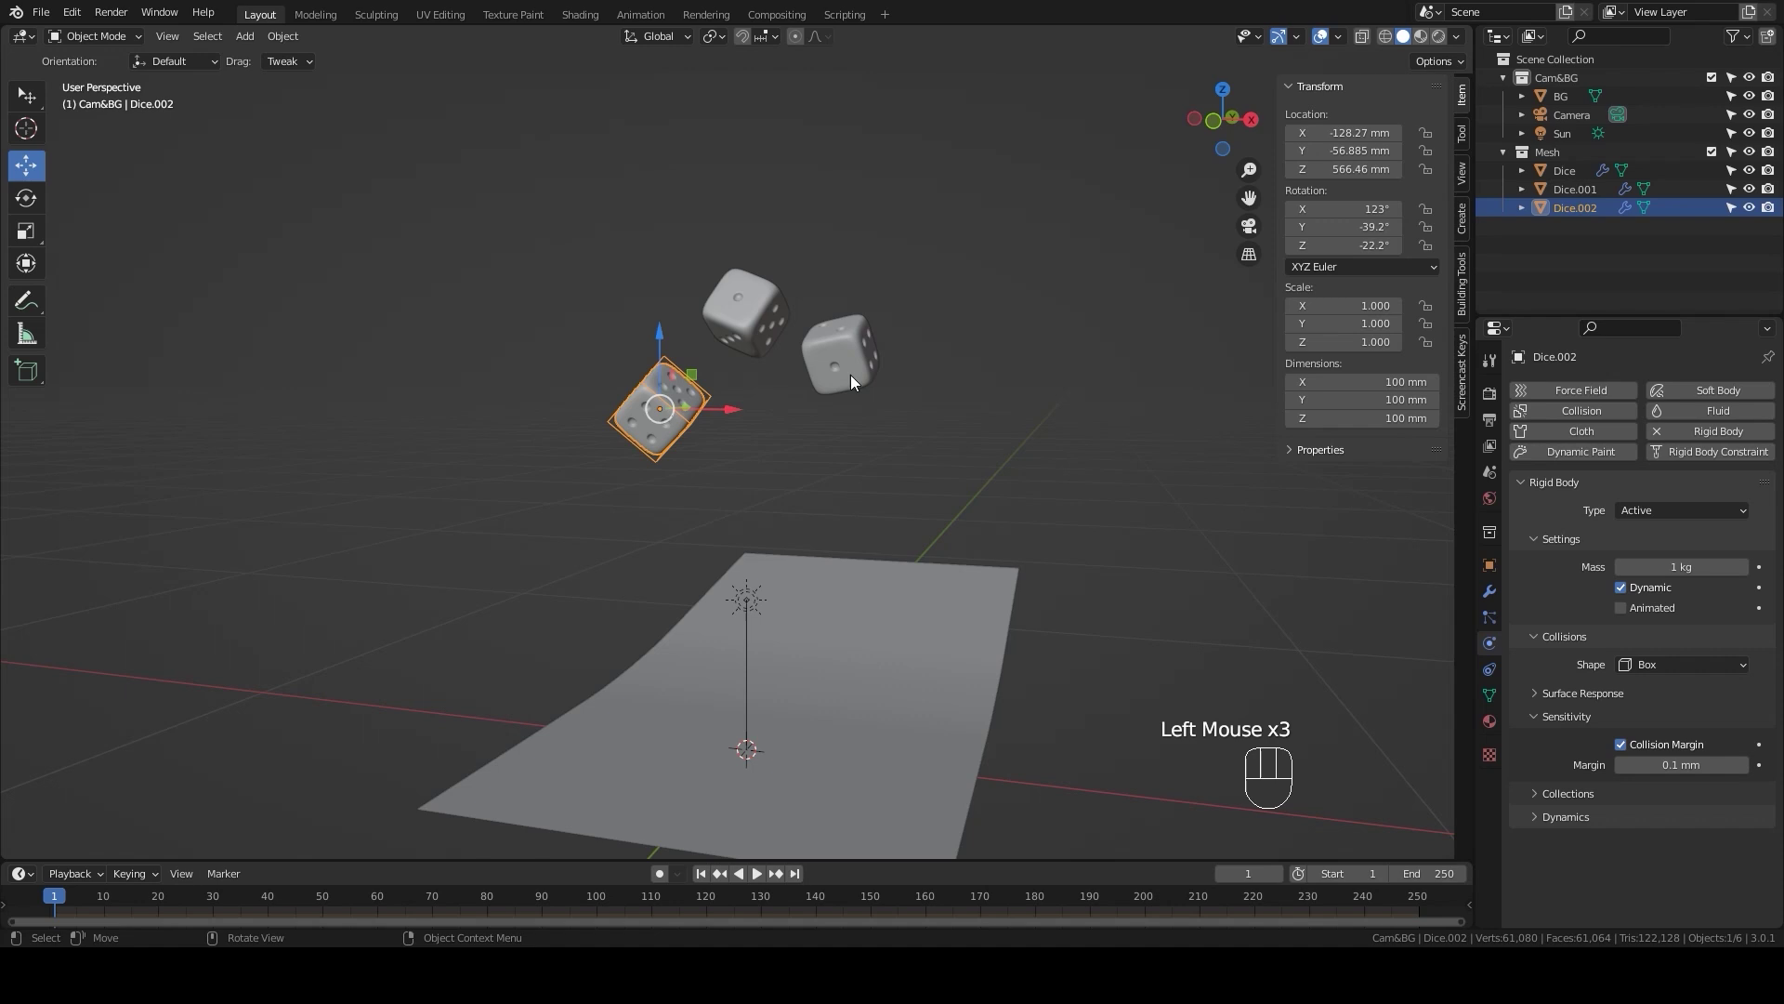
click(840, 379)
click(748, 319)
click(705, 394)
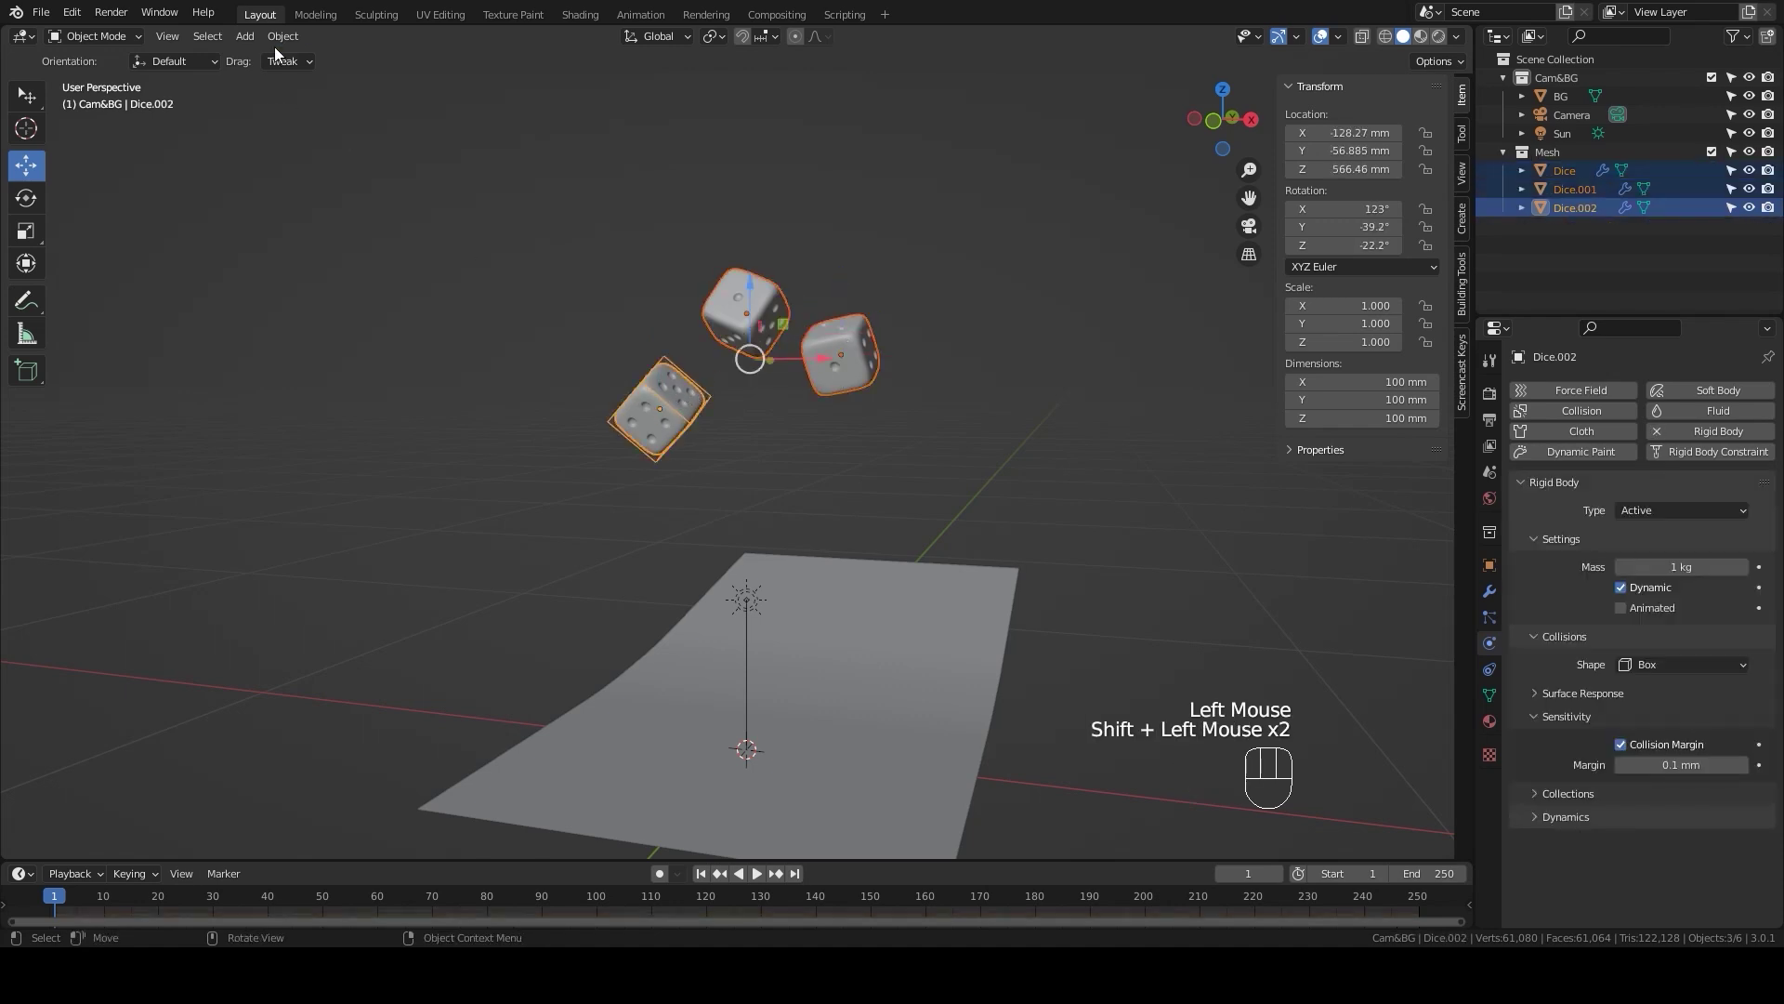
Step: Play the simulation from a lower viewpoint so the dice fall, then rewind to frame 1
drag(276, 43, 506, 603)
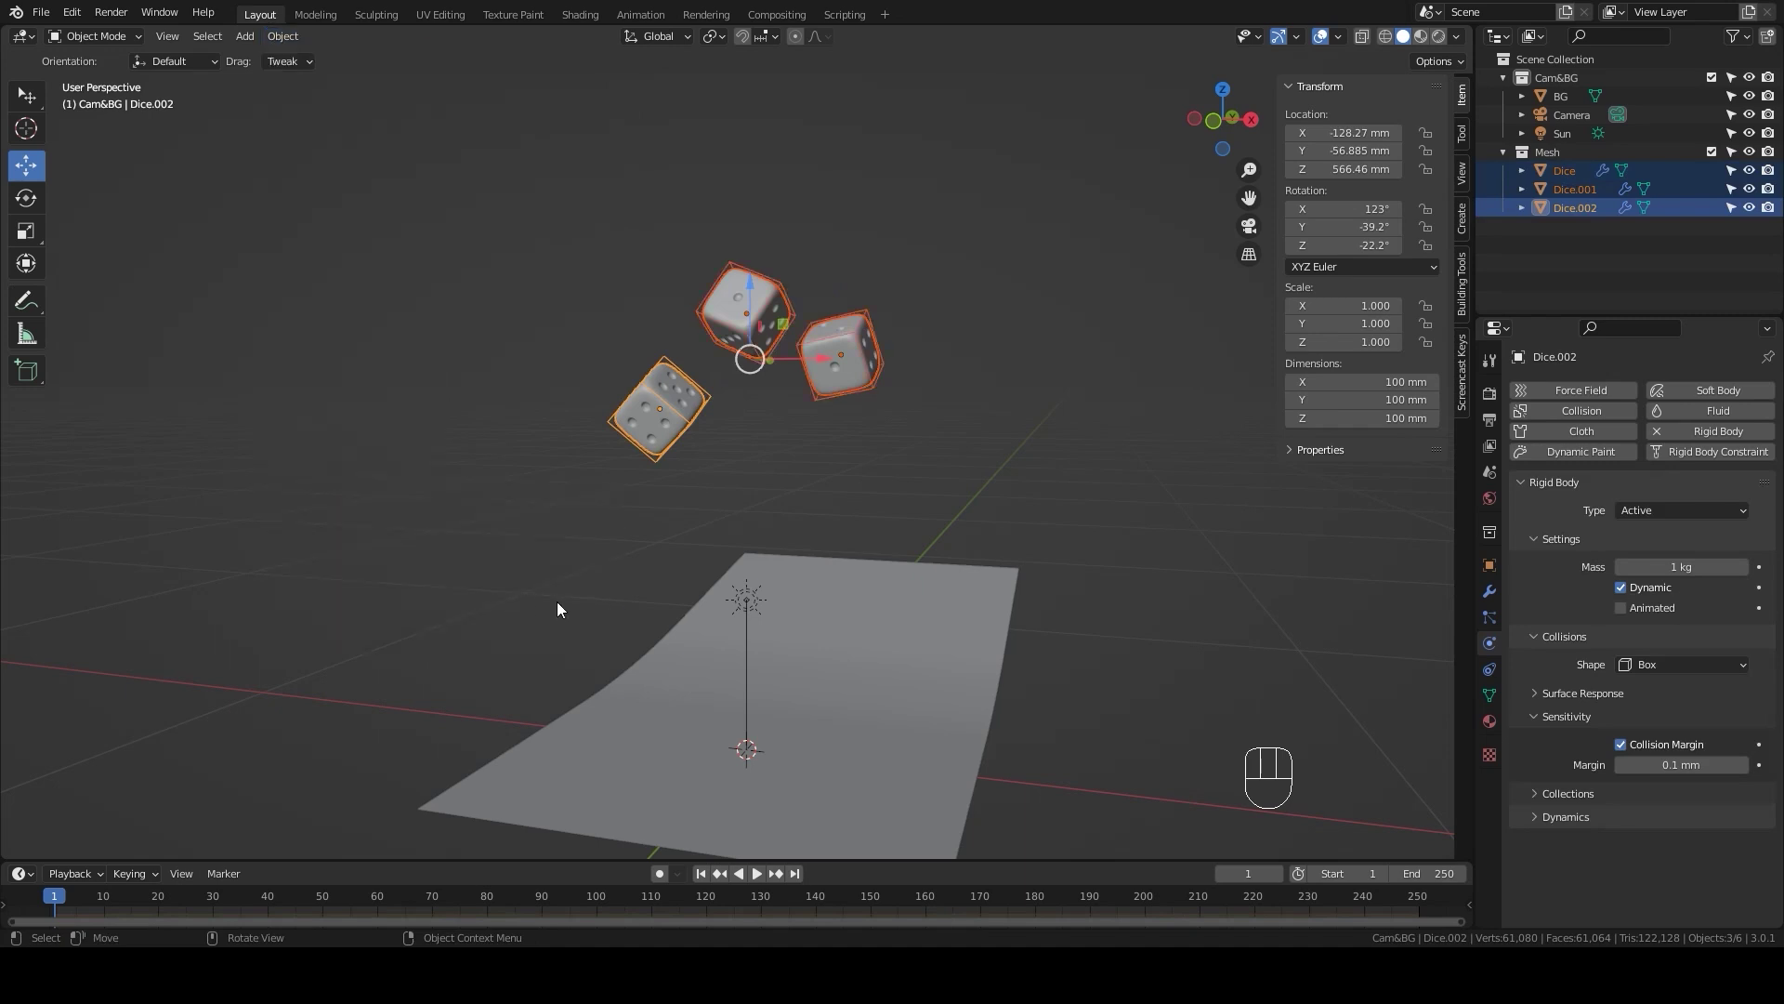
drag(1011, 723, 999, 727)
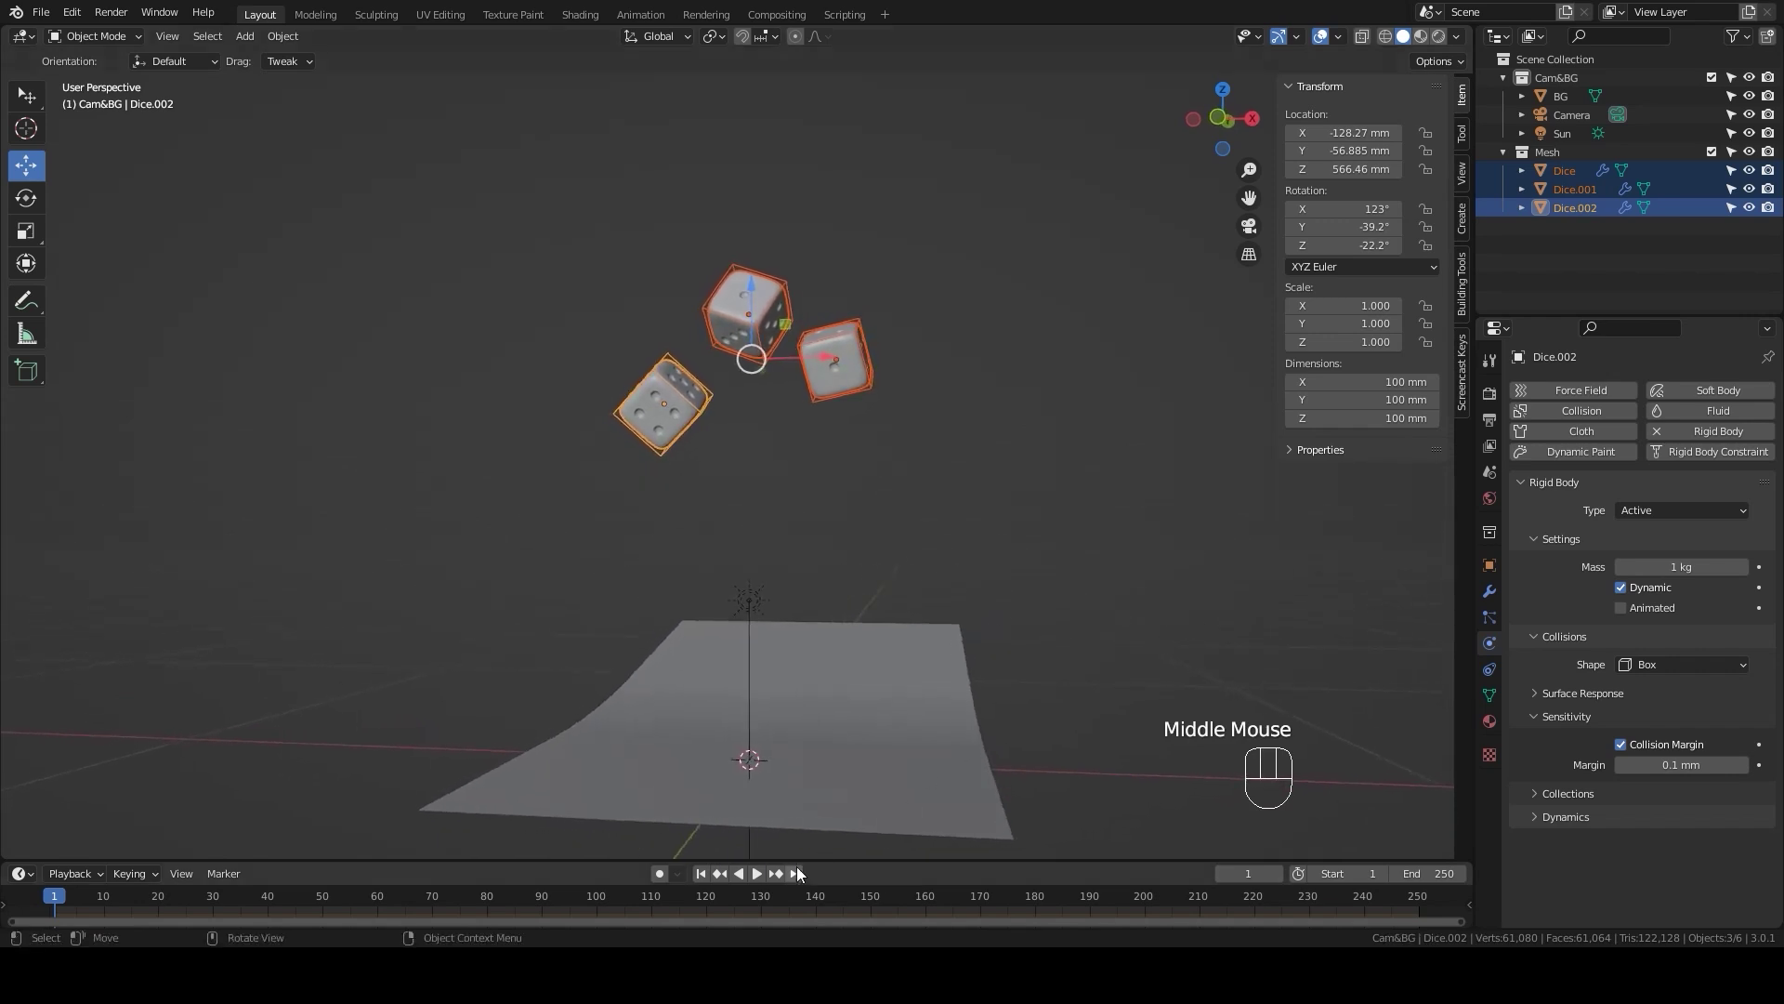
click(758, 875)
click(768, 877)
click(713, 882)
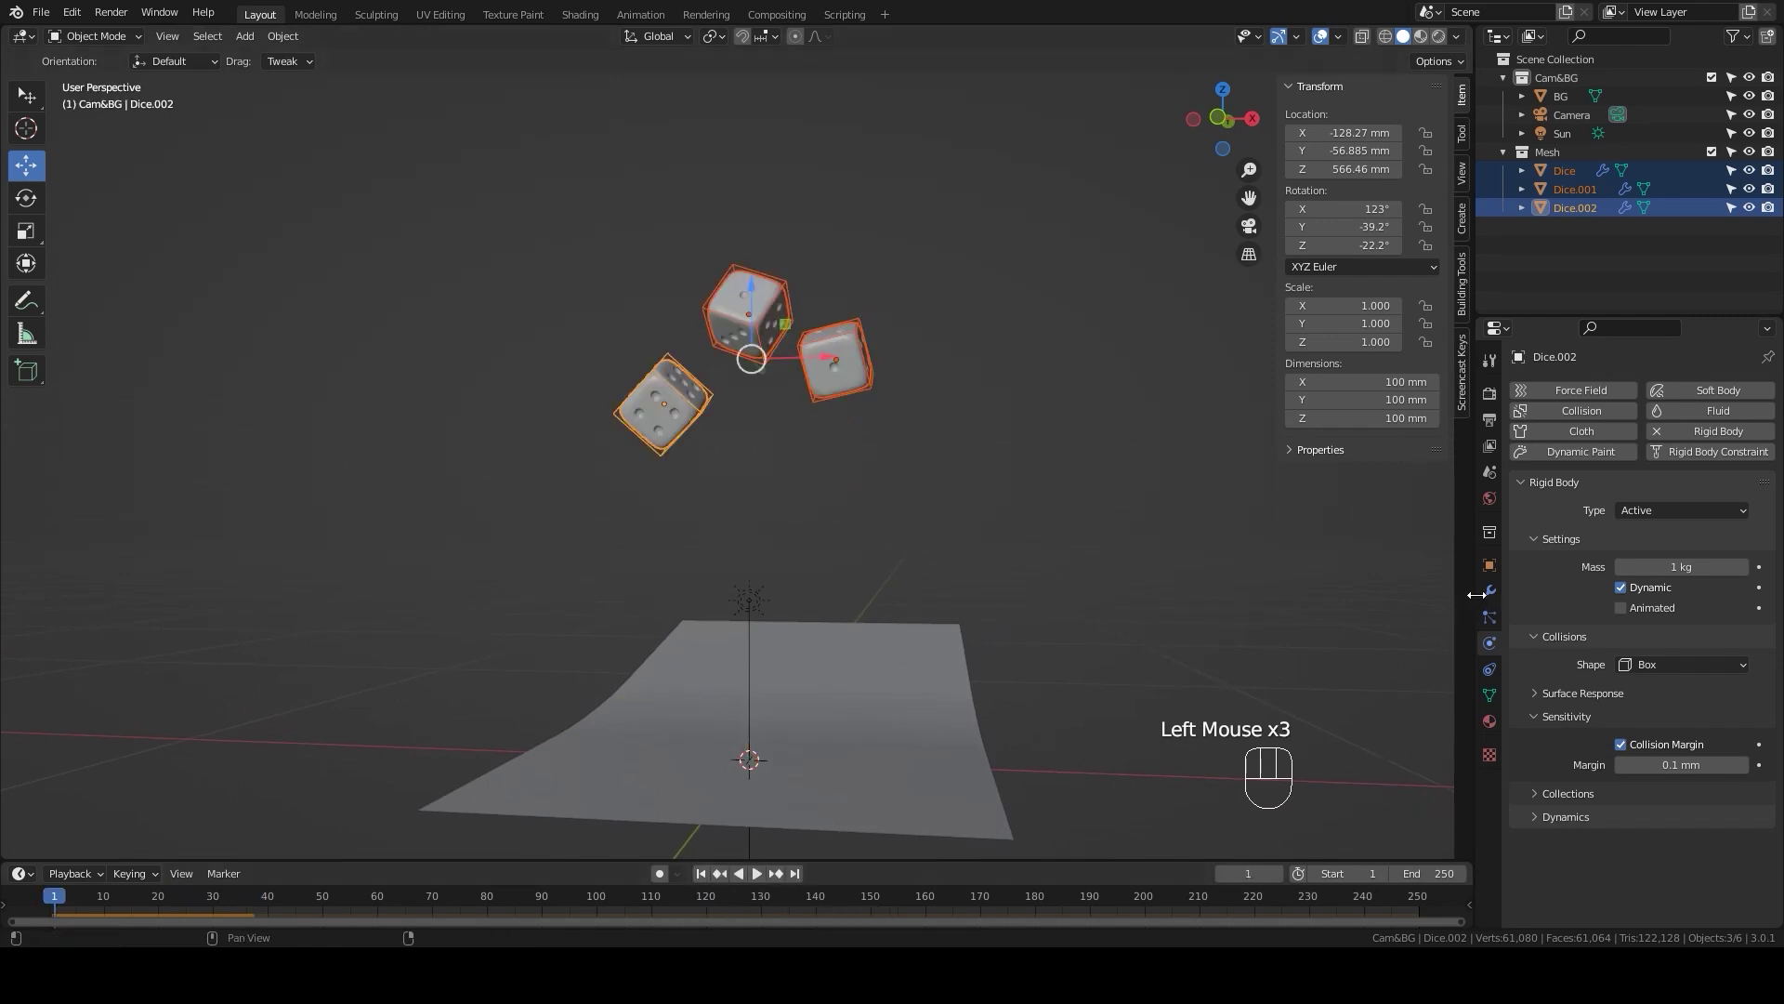
Step: Show the Scene Properties and expand the Rigid Body World panel
click(1490, 480)
click(1526, 806)
click(1535, 804)
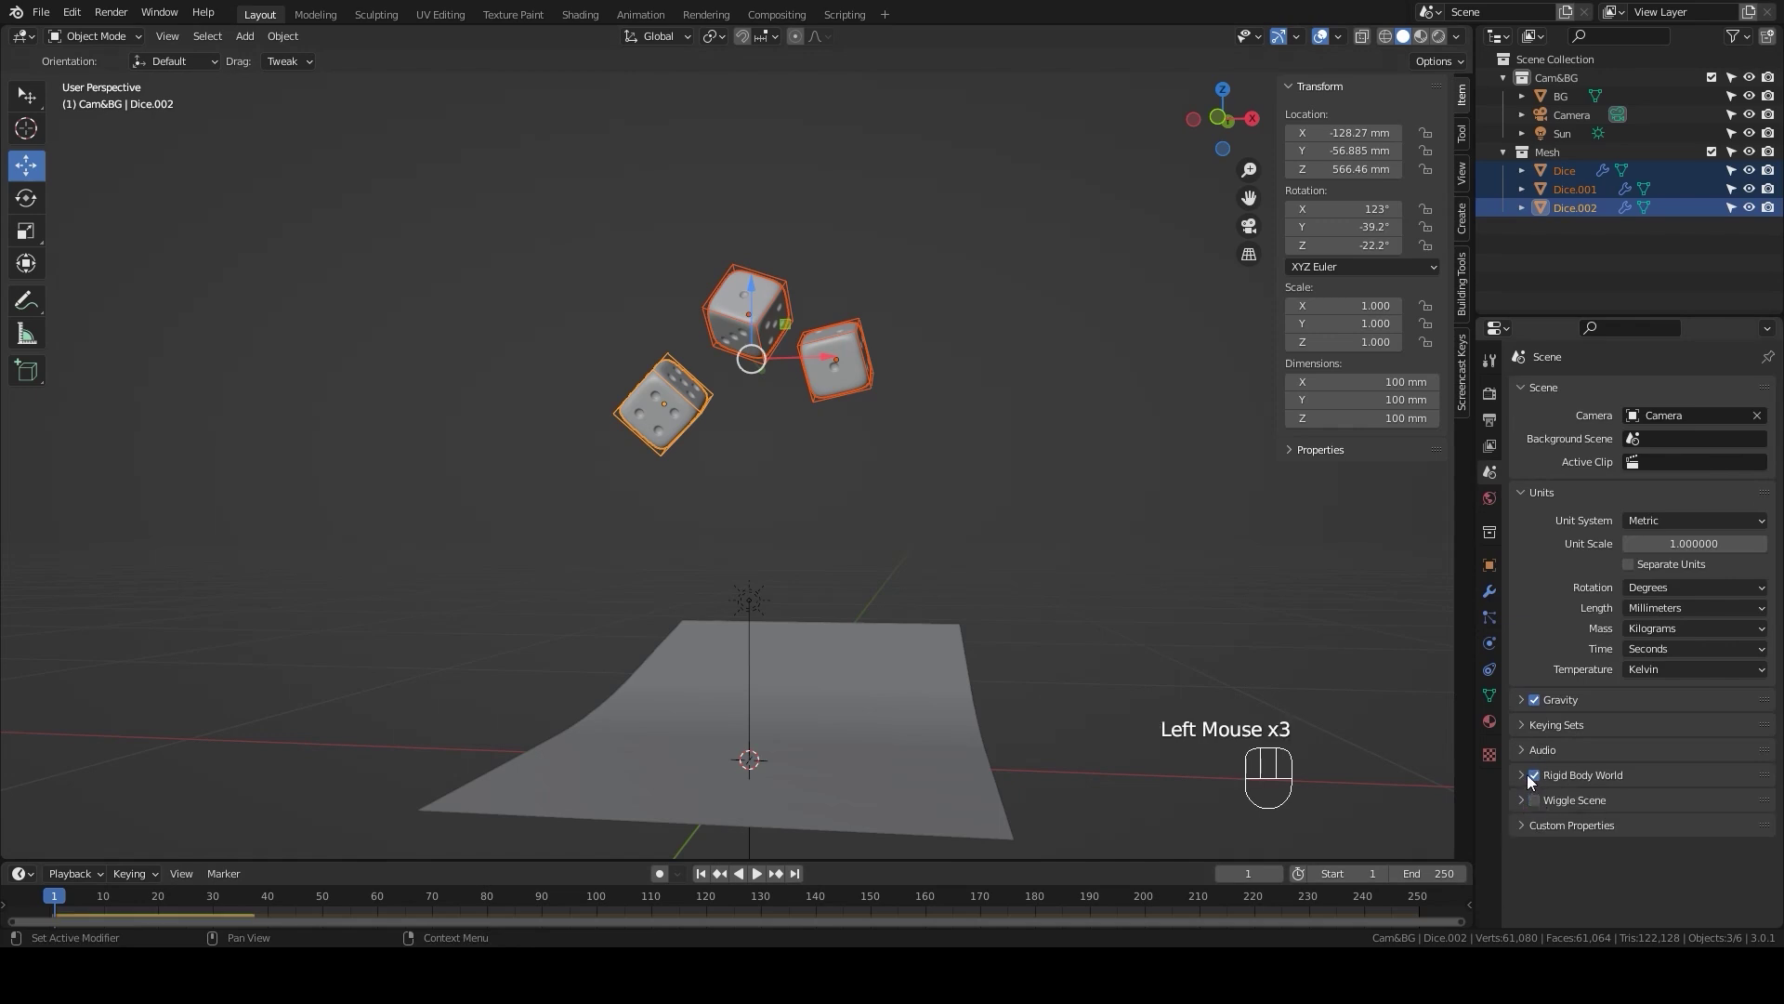
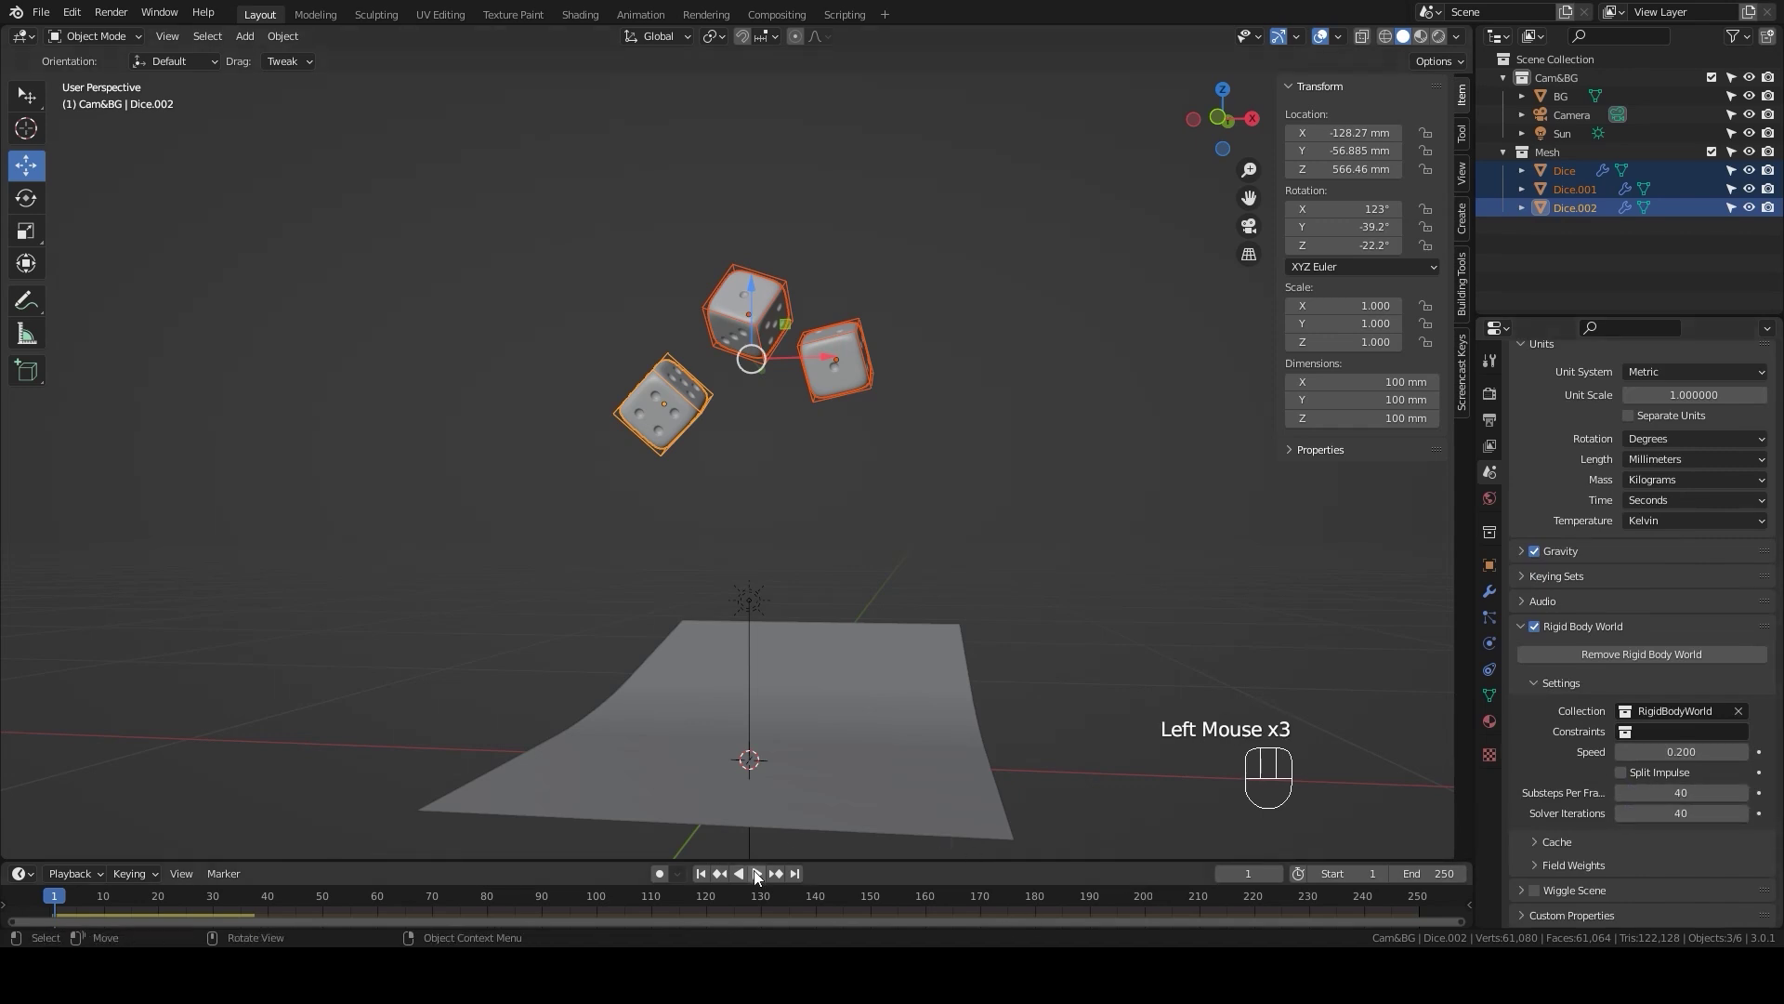
Step: Replay the simulation at speed 0.2 so the three dice settle on the backdrop, then pause
click(767, 882)
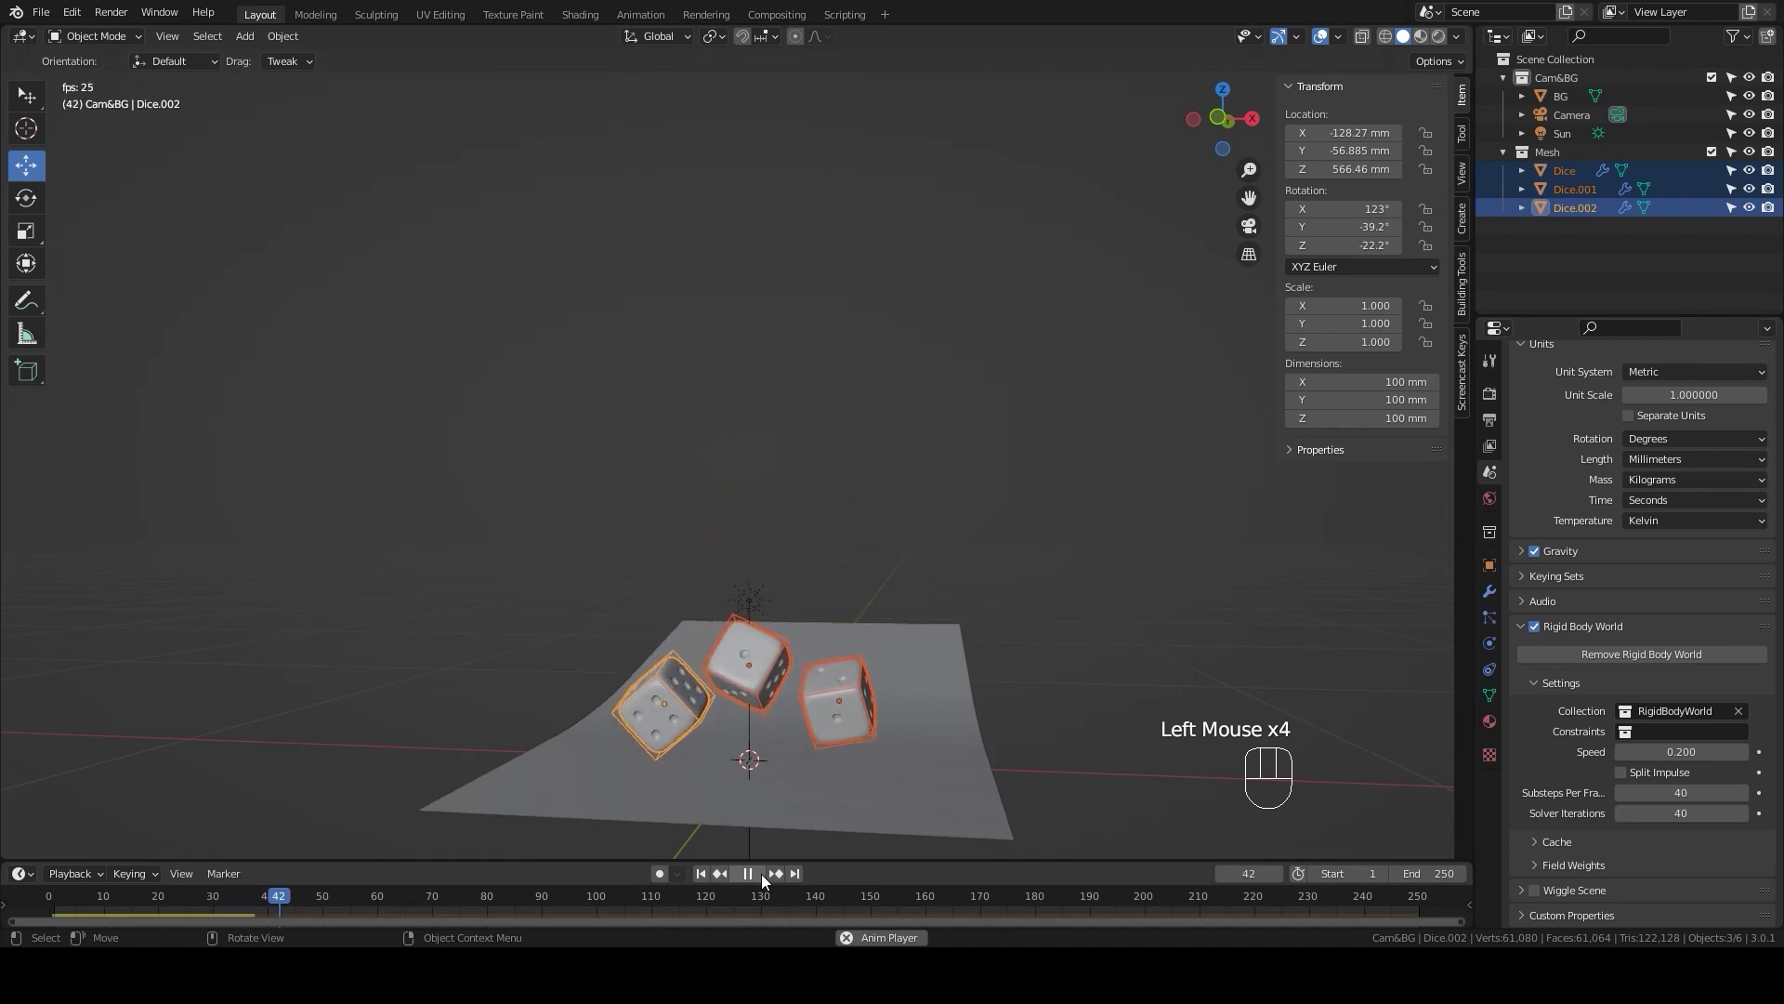
click(767, 882)
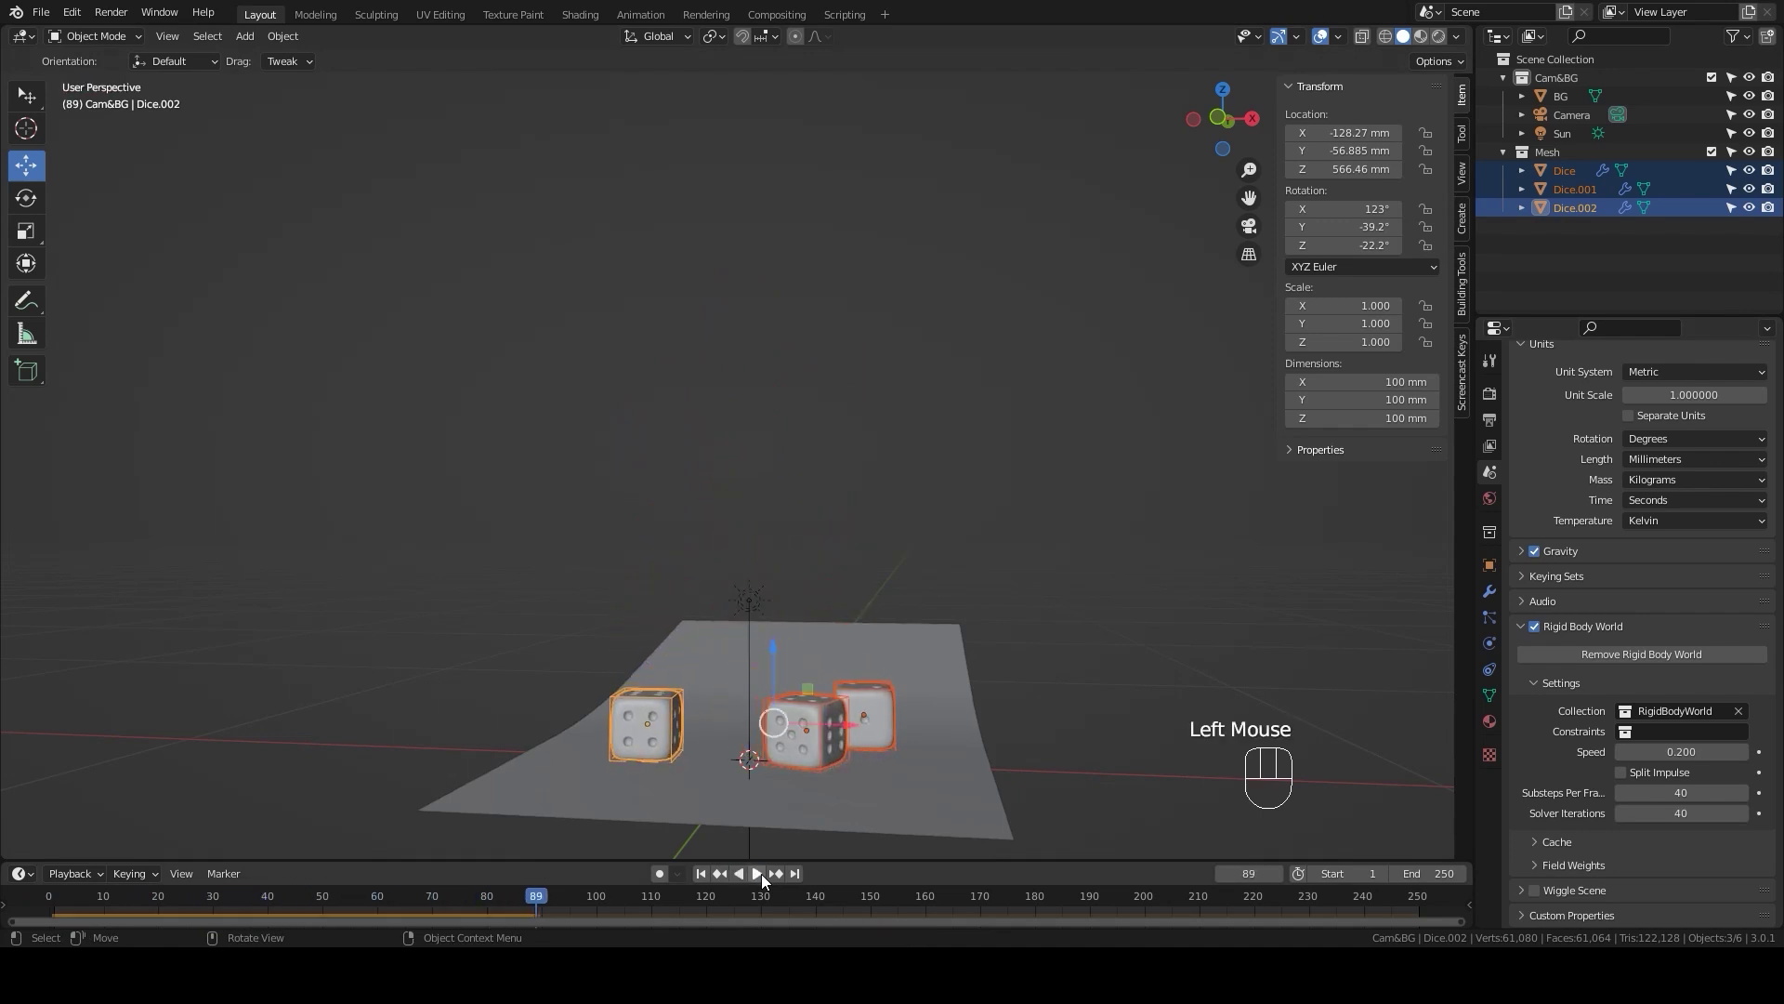